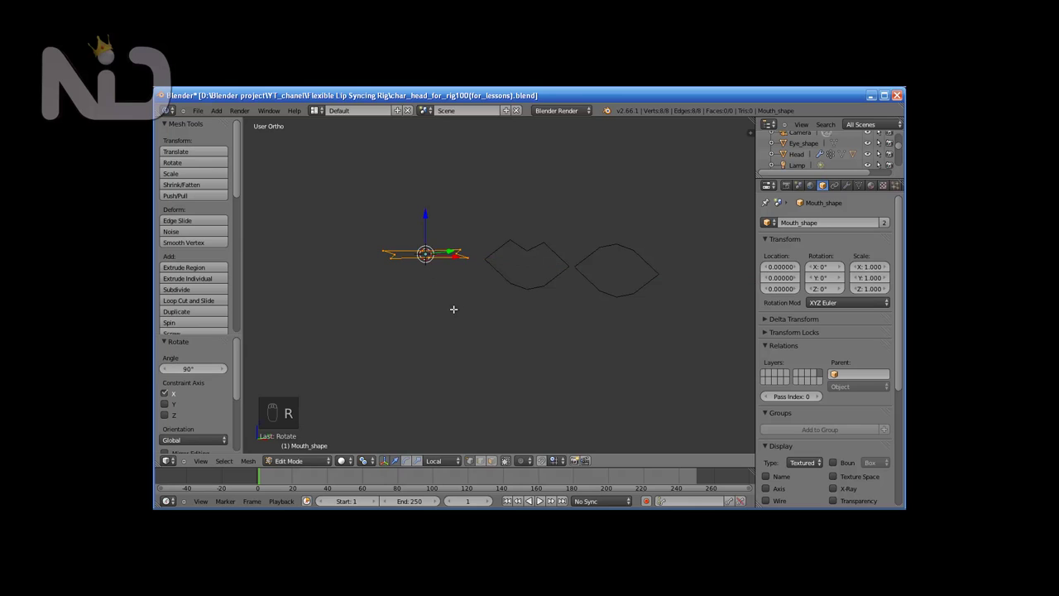
# Step: Rotate the Mouth_shape outline 90° on X so it stands upright facing front view
pyautogui.press('s')
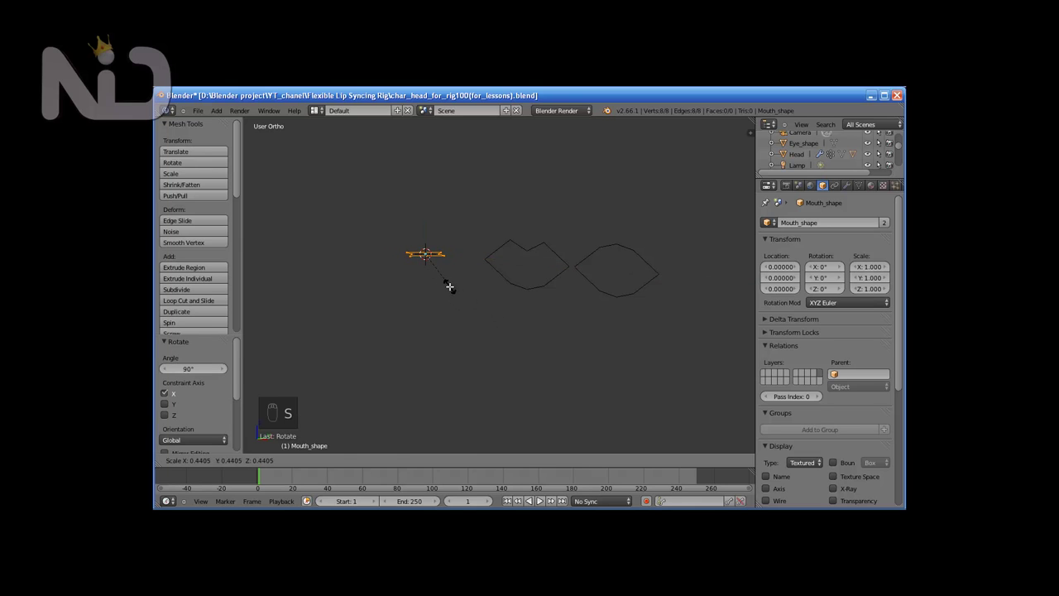
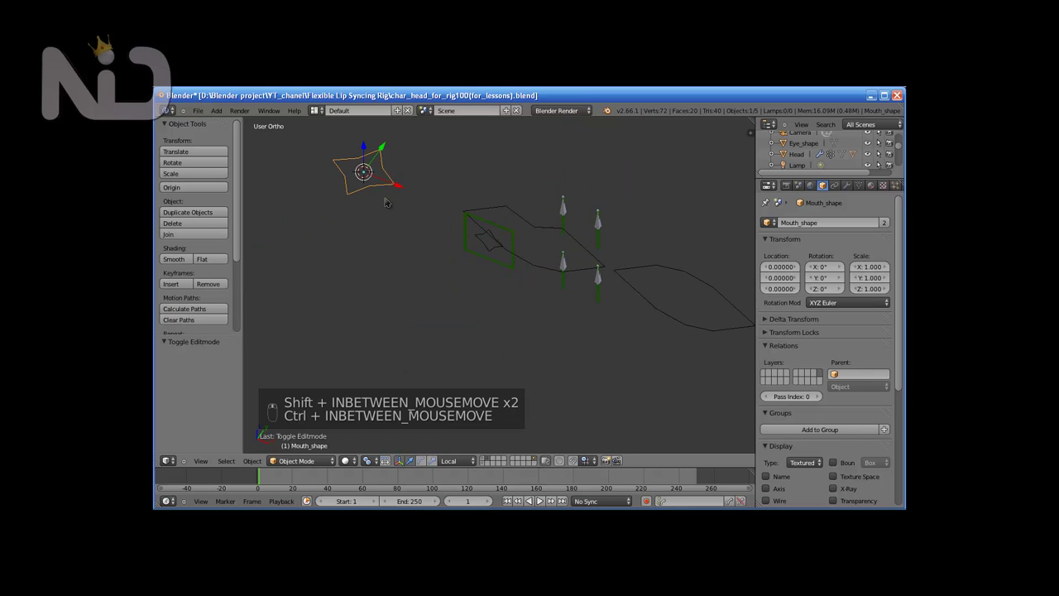
pyautogui.press('Tab')
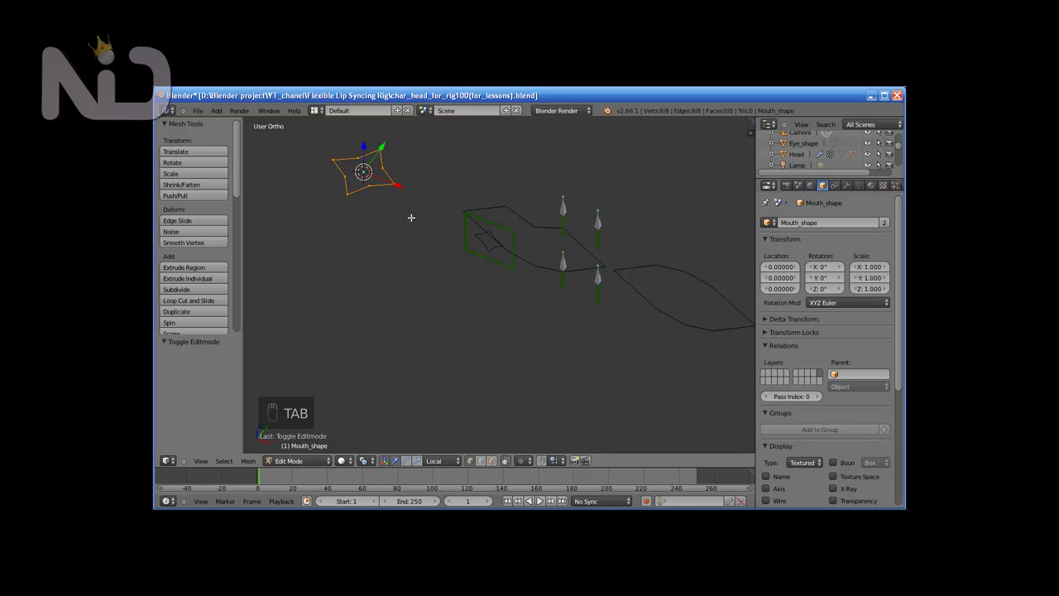
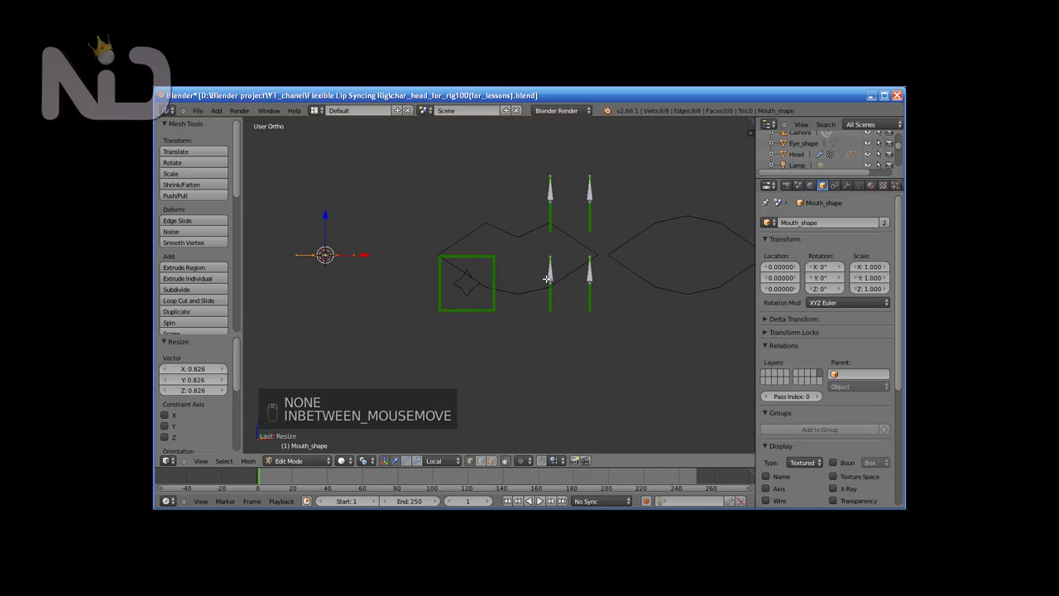
# Step: Rotate all Lip_shape points 90° on X and scale the outline down to fit the controls
pyautogui.press('Tab')
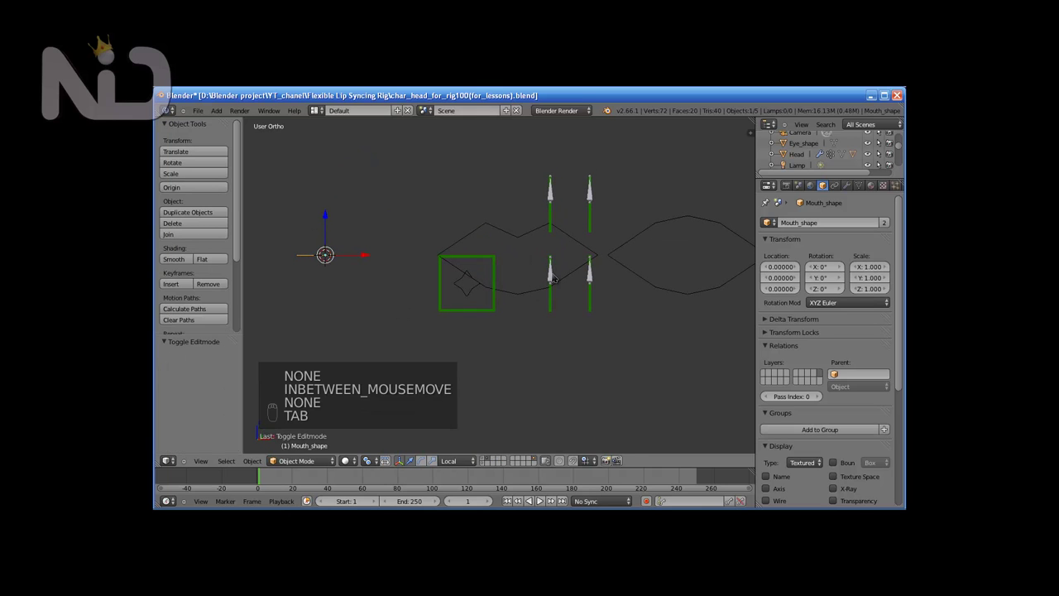
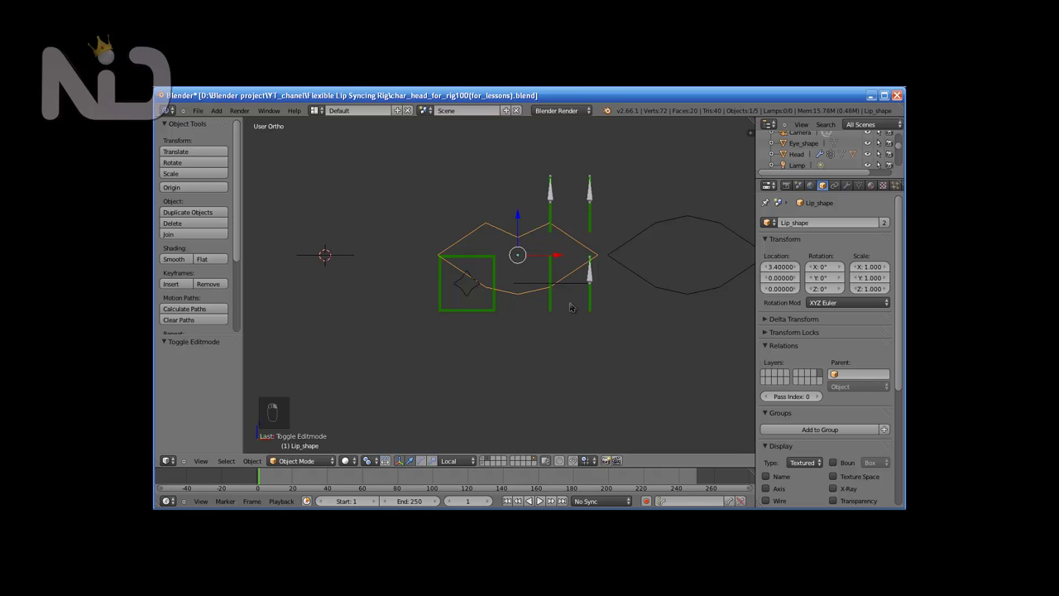
pyautogui.press('Tab')
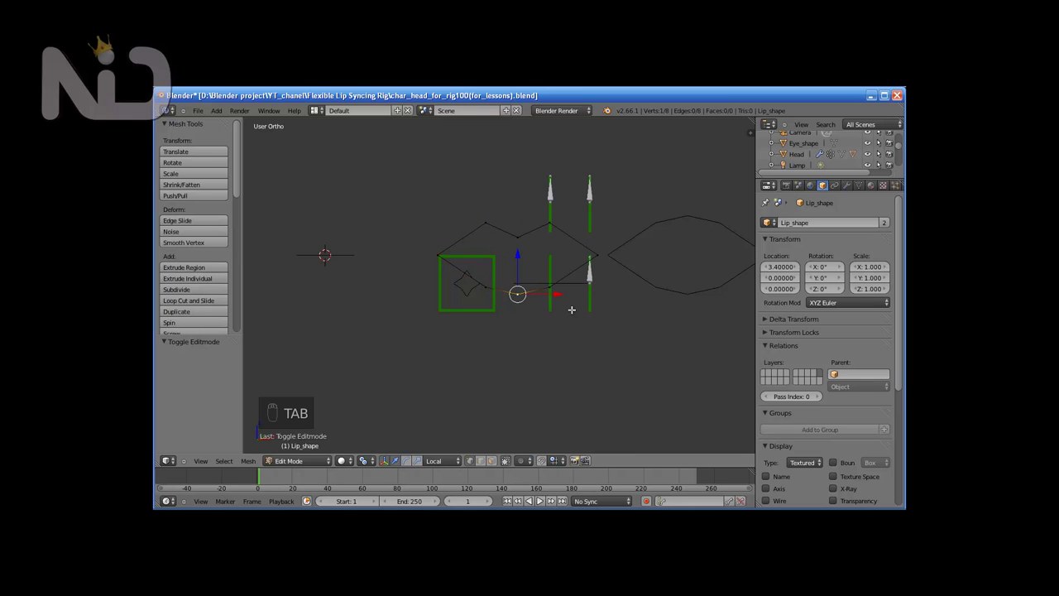
pyautogui.press('r')
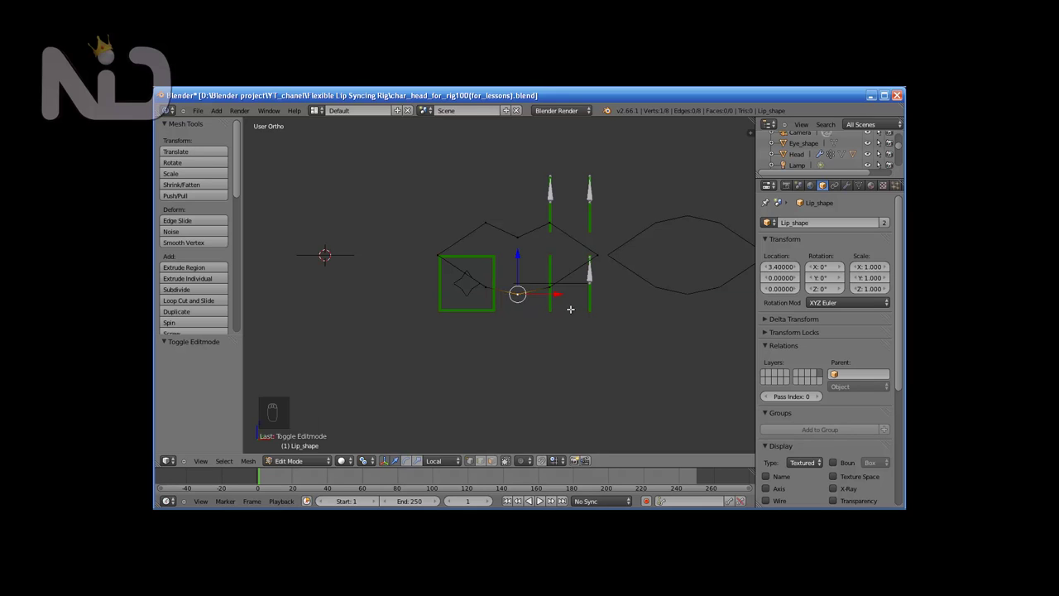
pyautogui.press('a')
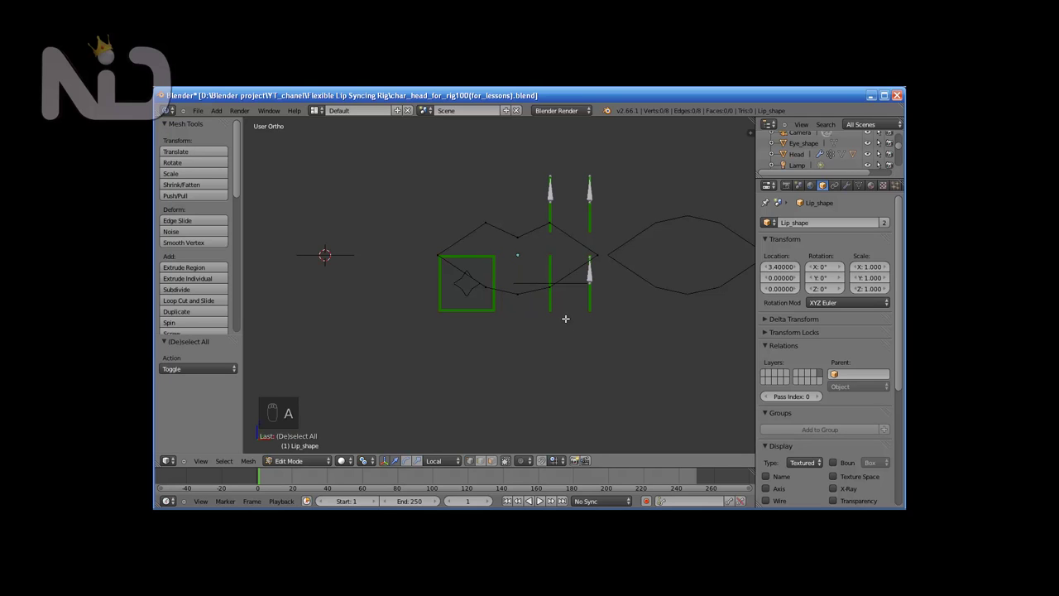
pyautogui.press('a')
pyautogui.press('r')
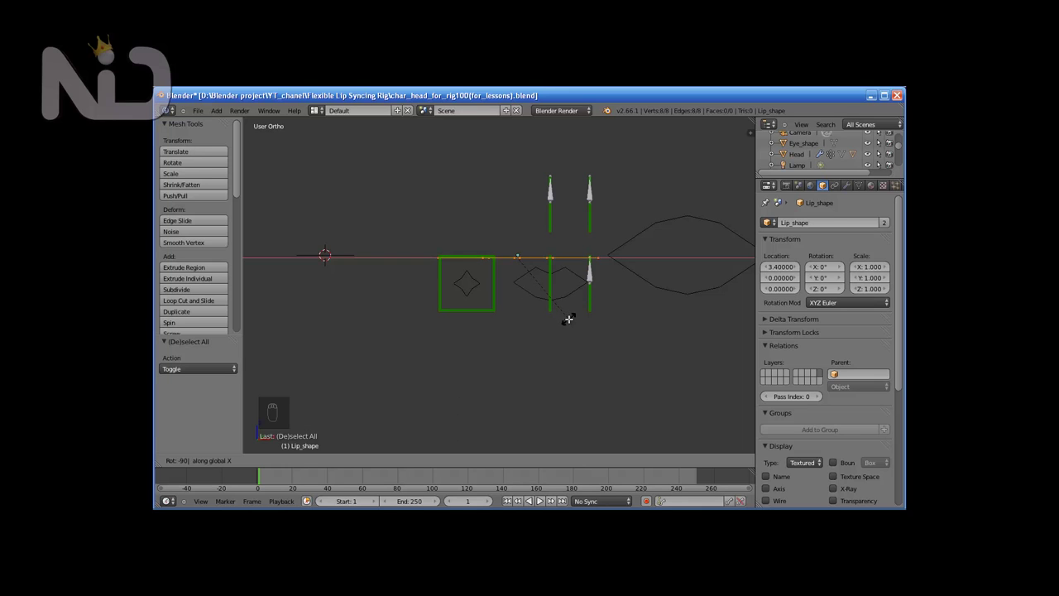
pyautogui.press('s')
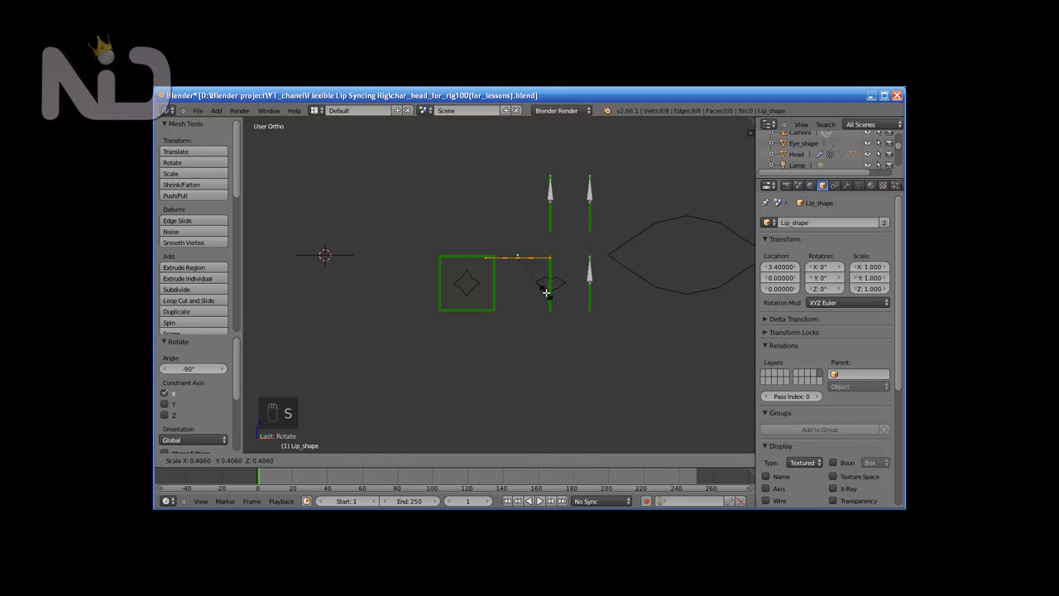
pyautogui.moveTo(512, 320); pyautogui.dragTo(562, 271)
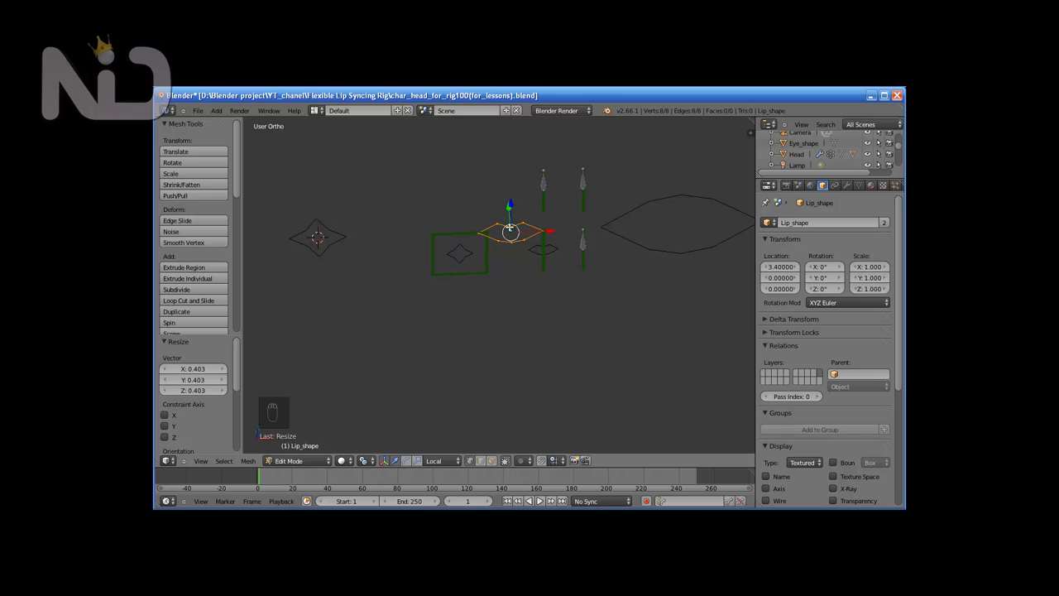
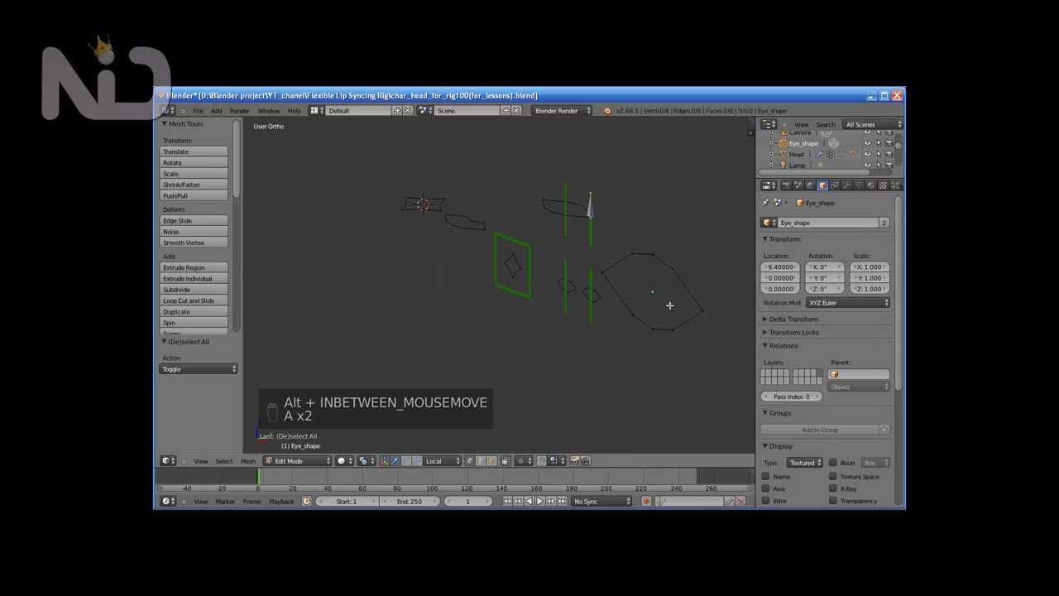
# Step: Rotate the Eye_shape outline 90° on X and scale it flat to face front
pyautogui.press('r')
pyautogui.press('x')
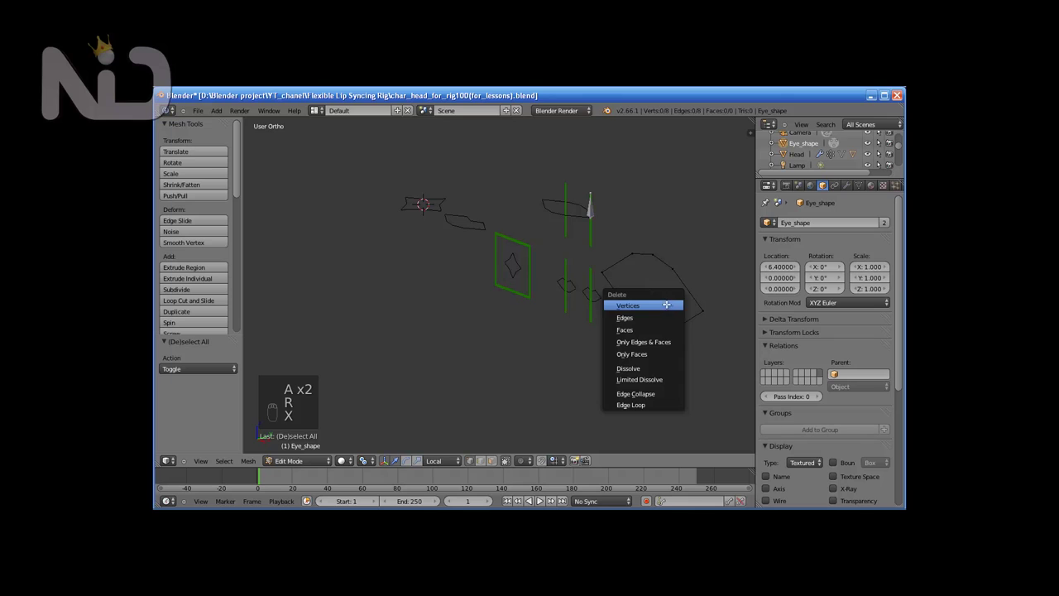
pyautogui.press('a')
pyautogui.press('r')
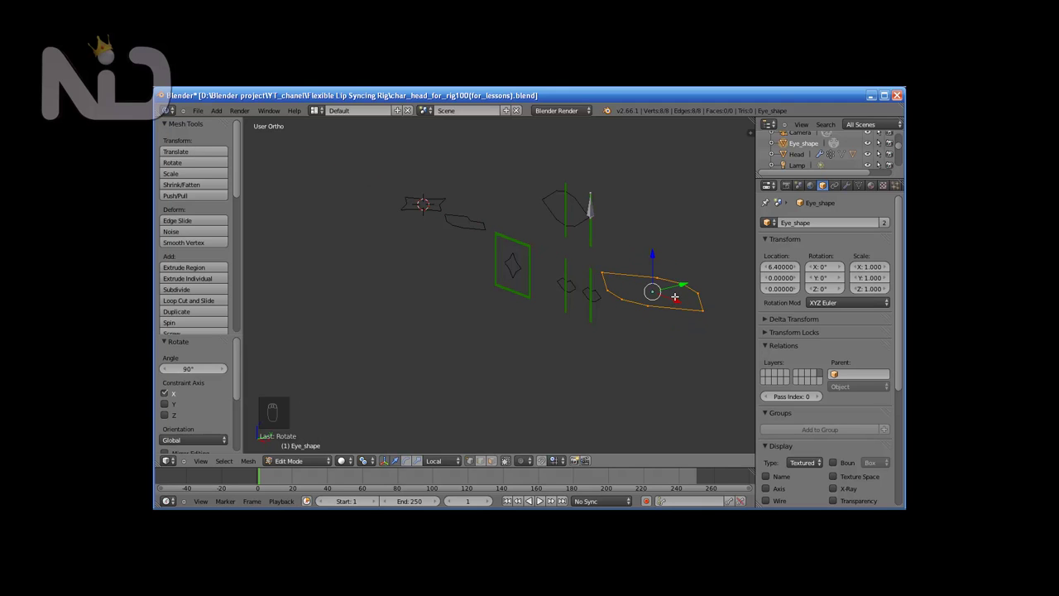
pyautogui.press('s')
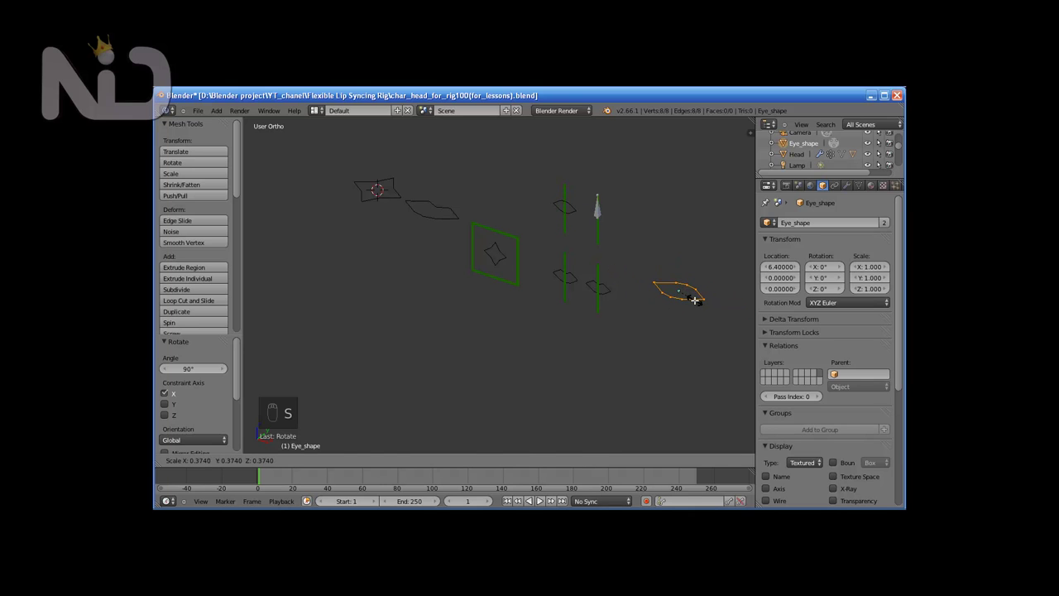
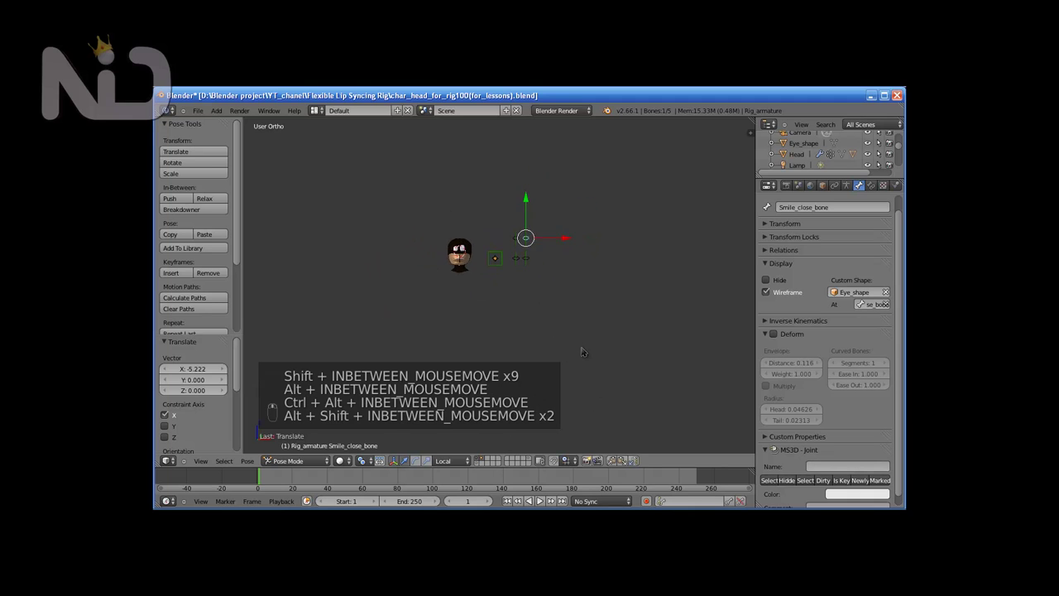
# Step: Show the Properties sidebar transform values beside the front view of the head and bones
pyautogui.press('KP_1')
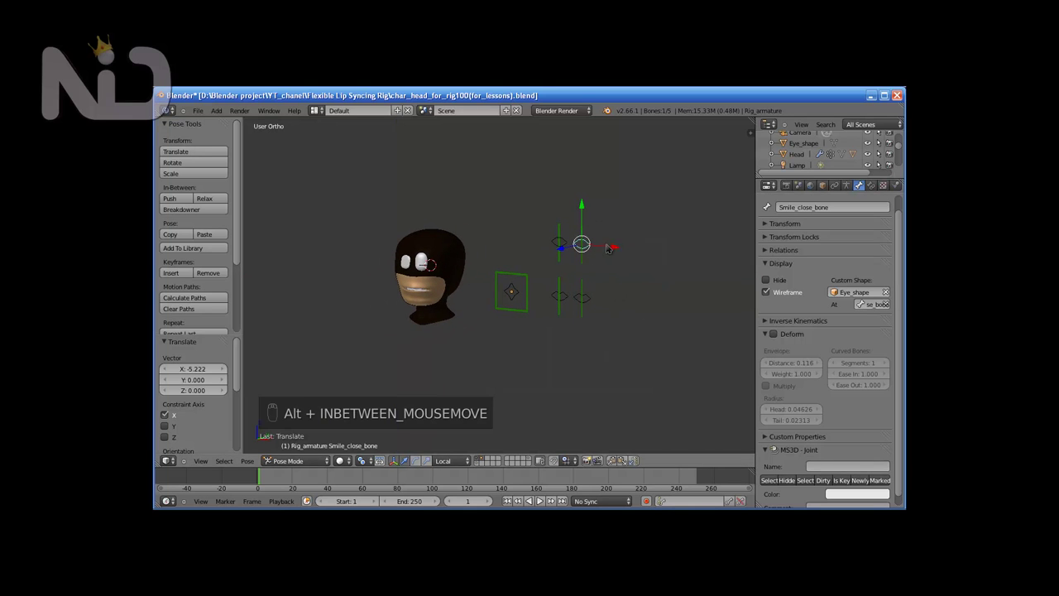
pyautogui.press('g')
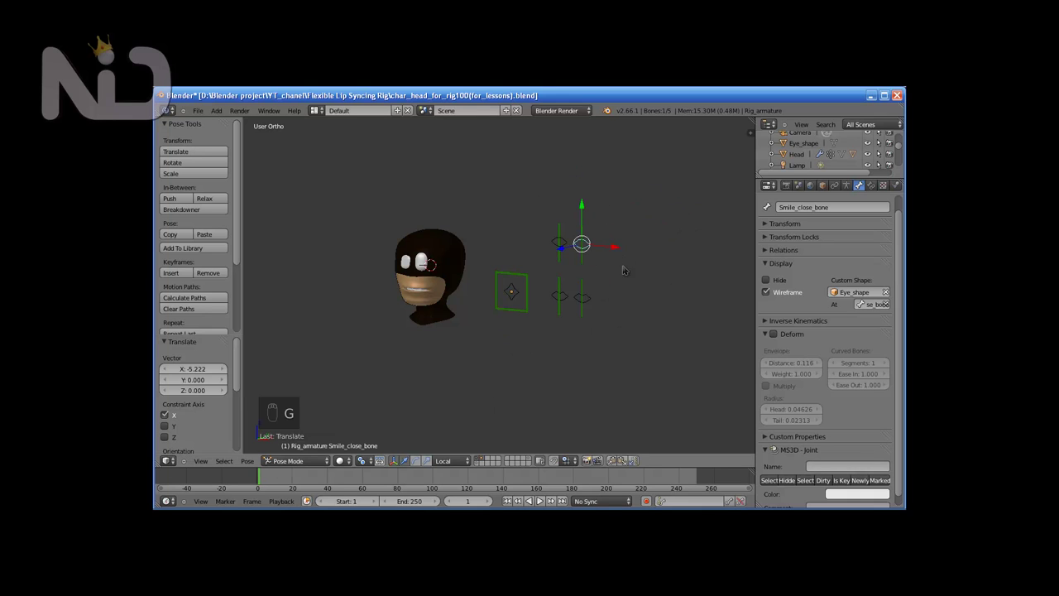
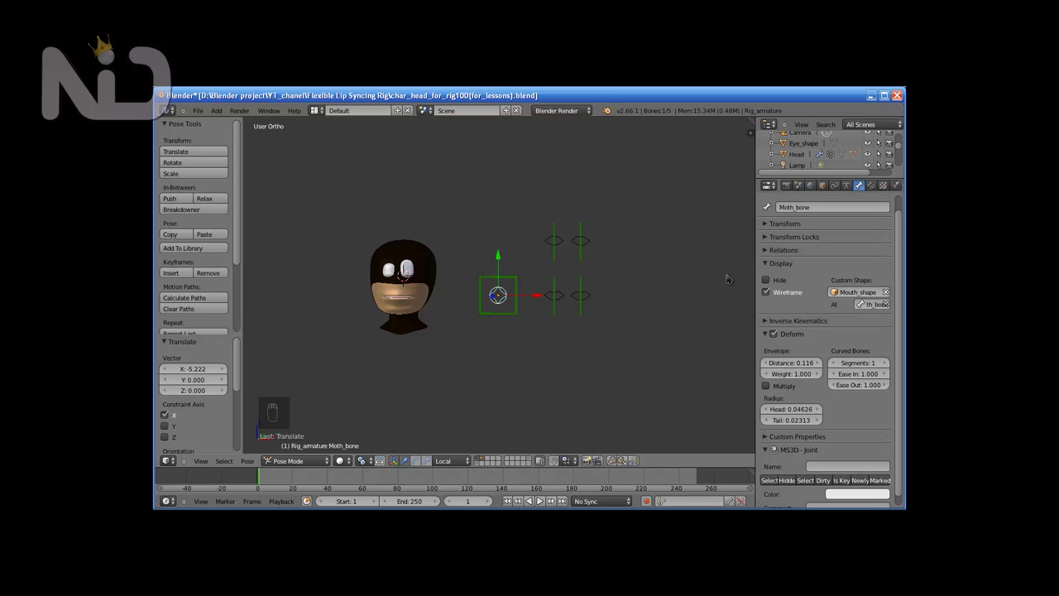
pyautogui.press('n')
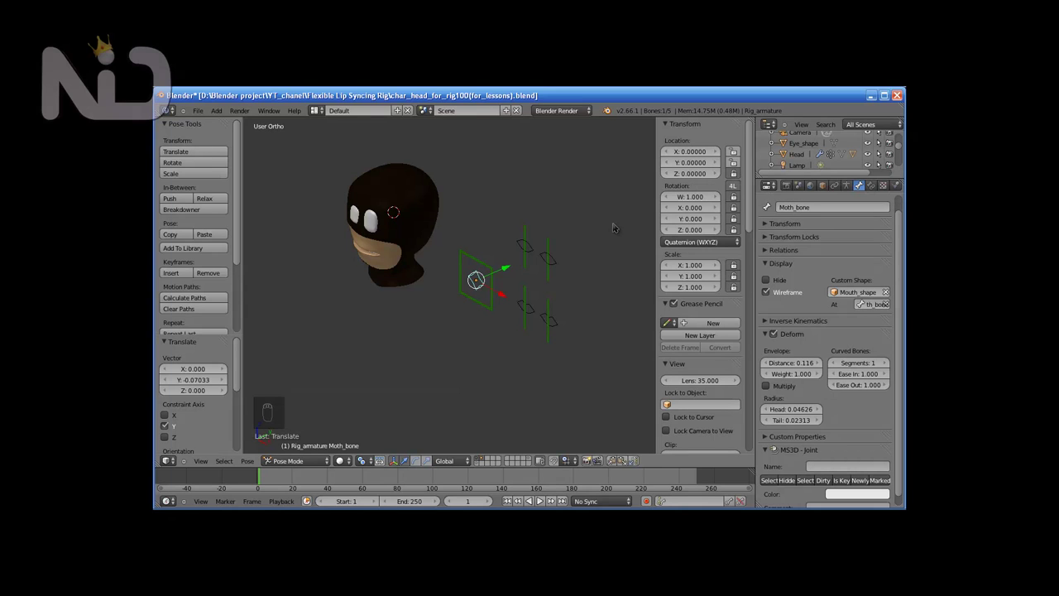
pyautogui.press('g')
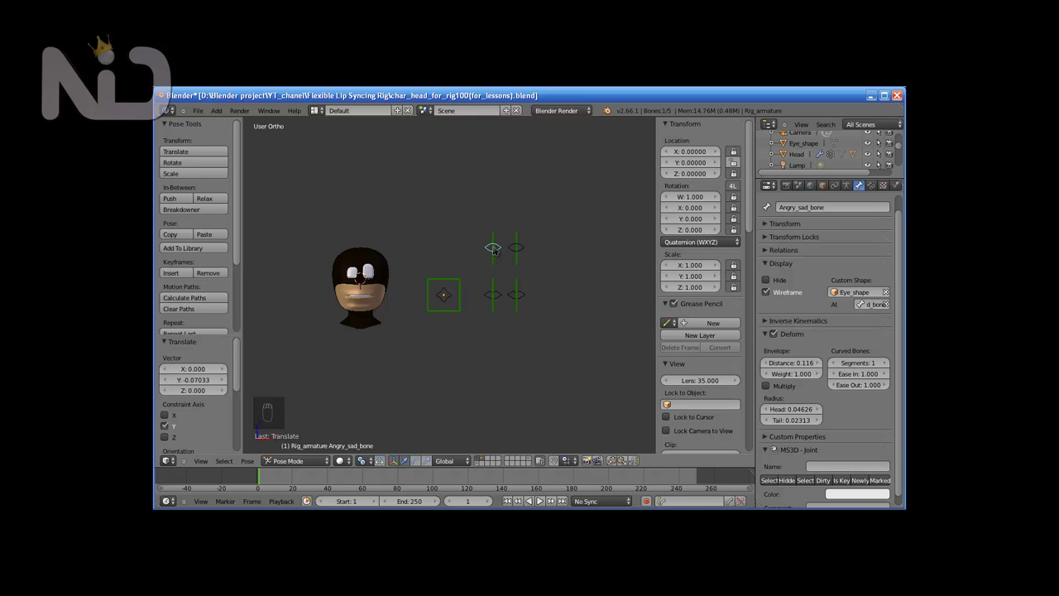
# Step: Add a Limit Location constraint on Moth_bone, X and Y from -0.5 to 0.5 in local space
pyautogui.press('g')
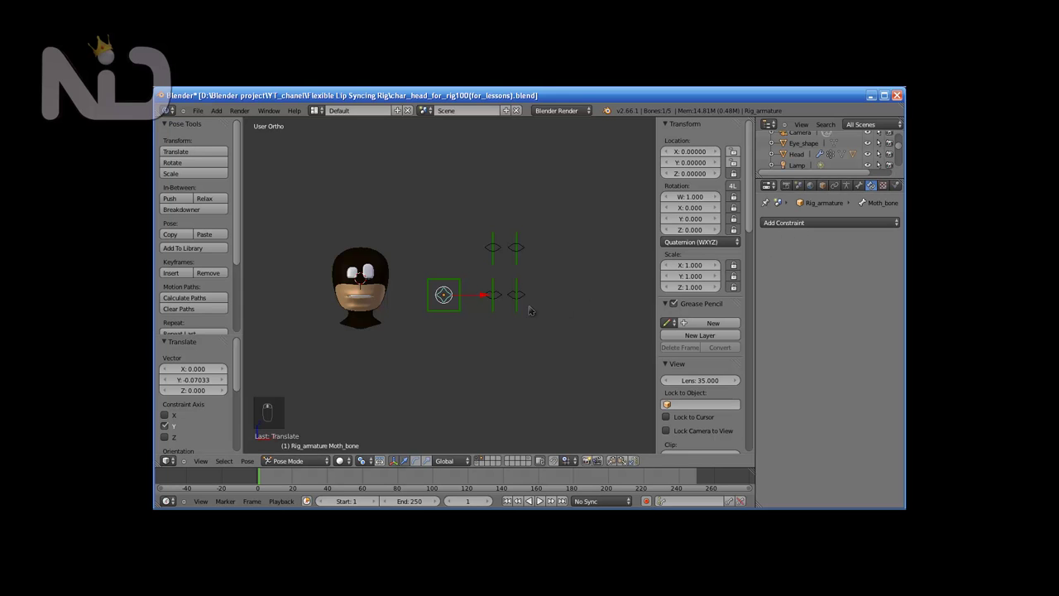
pyautogui.press('n')
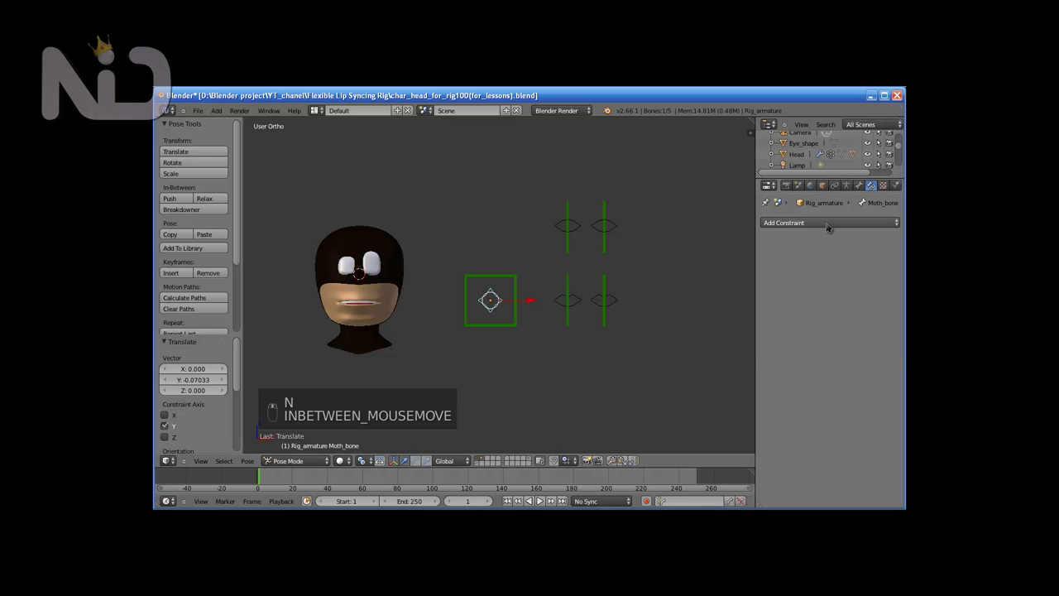
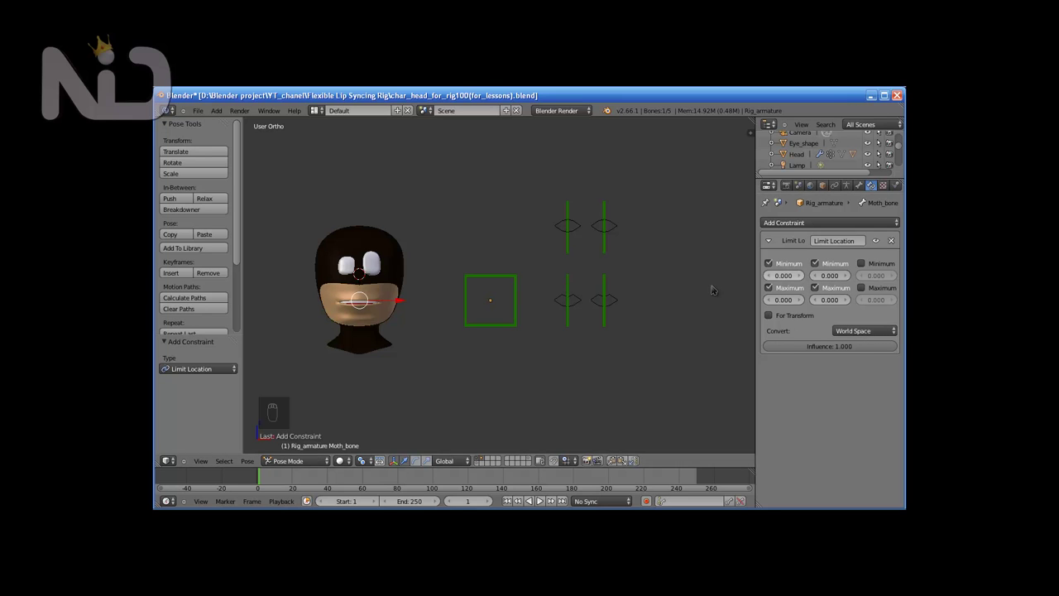
pyautogui.click(410, 248)
pyautogui.press('alt+z')
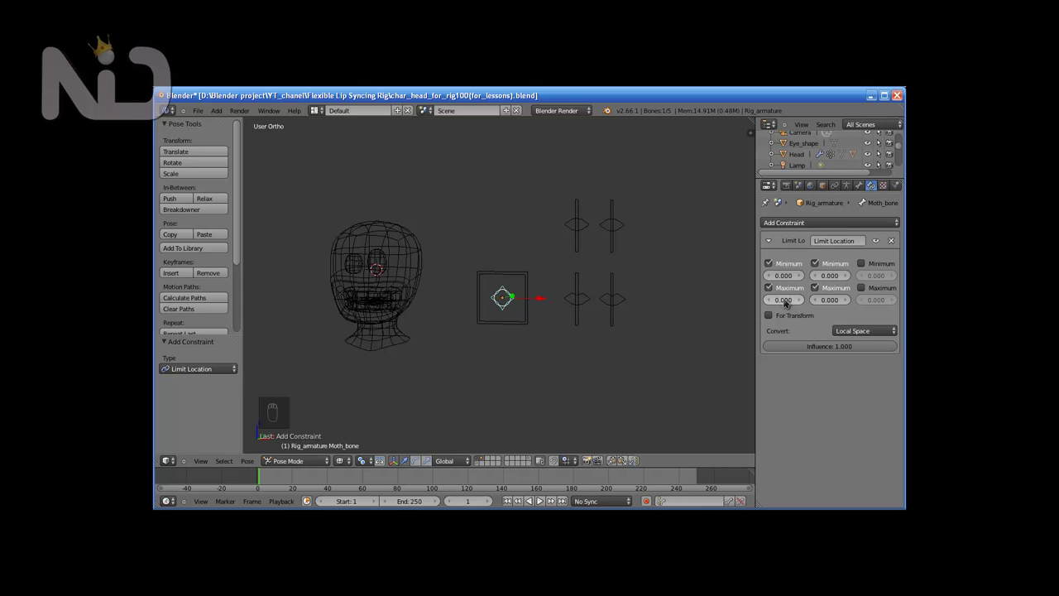
pyautogui.press('KP_1')
pyautogui.press('z')
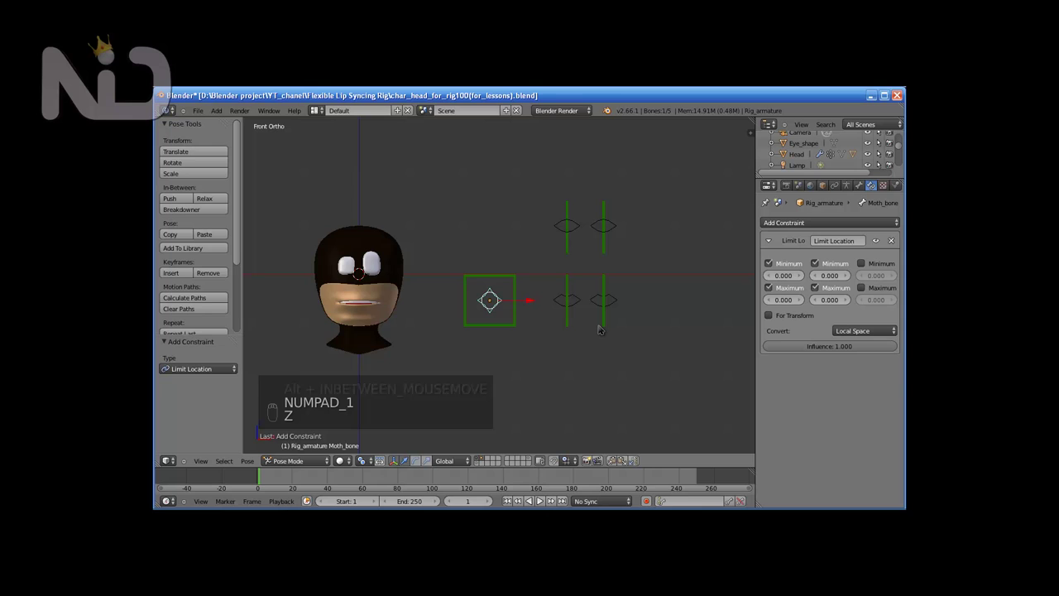
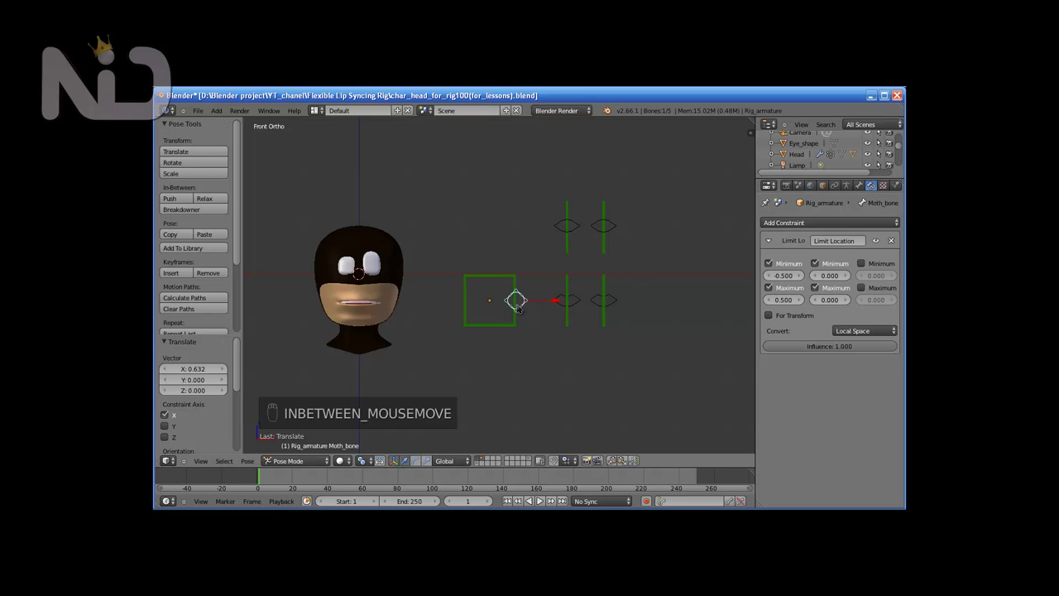
# Step: Test the mouth control's movement range with G, then reset it to rest with Alt+G
pyautogui.press('g')
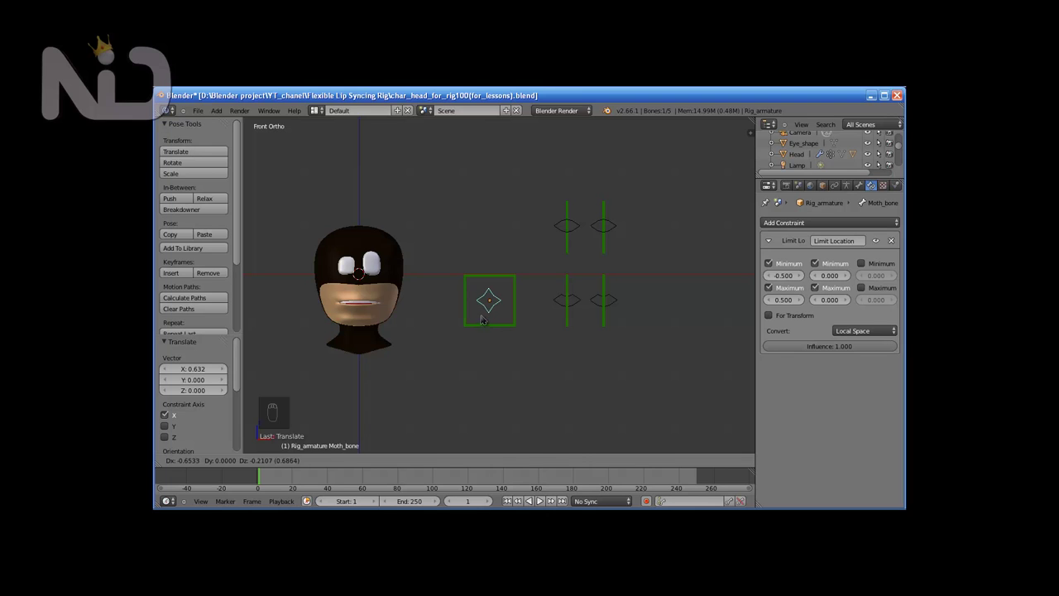
pyautogui.press('alt+g')
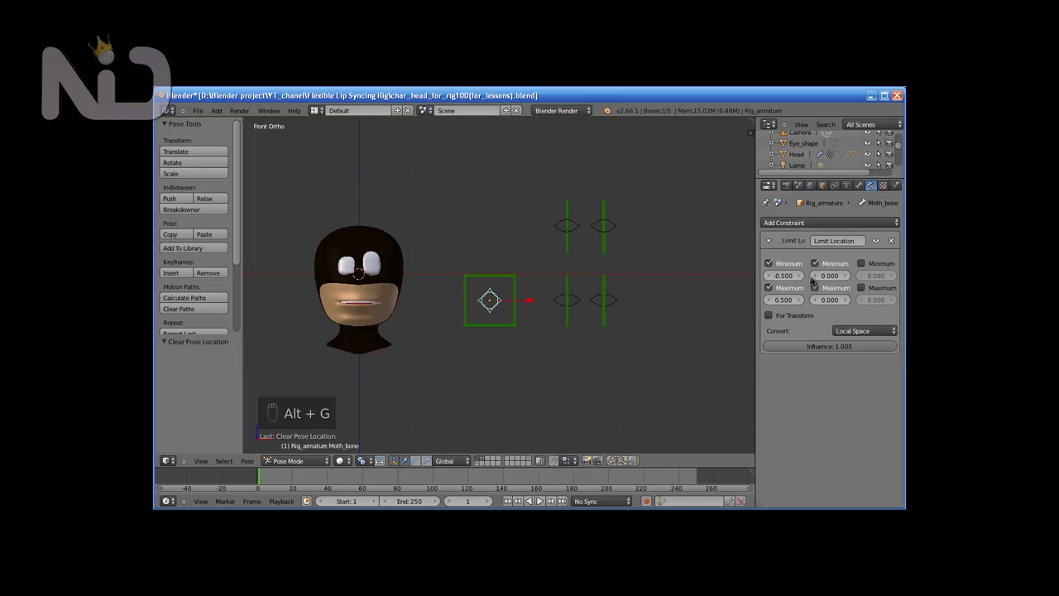
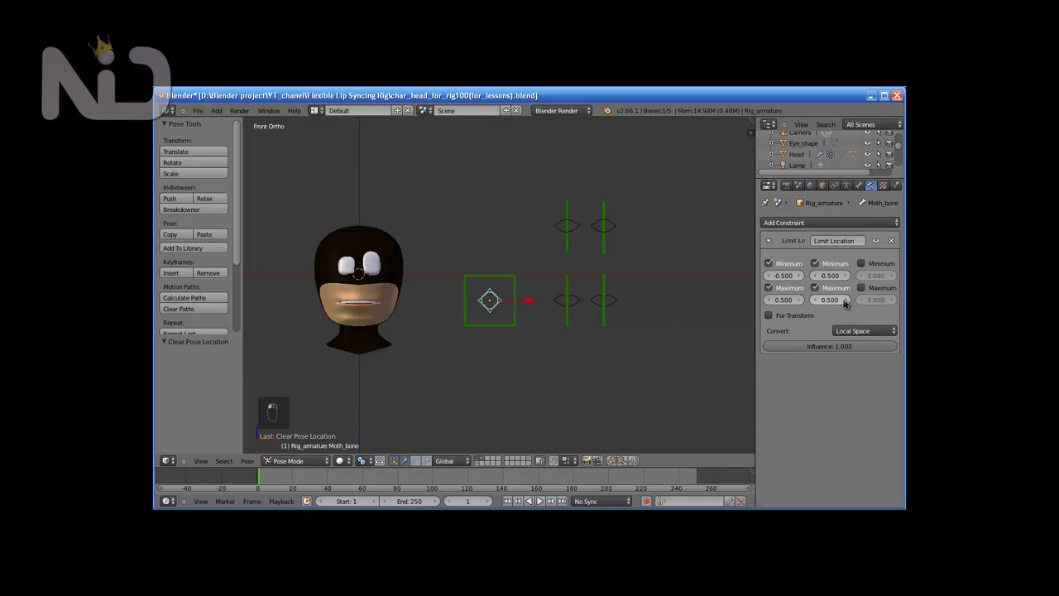
# Step: Limit Top_lip_bone to Y movement between -0.5 and 0.5 and drag it to test
pyautogui.press('g')
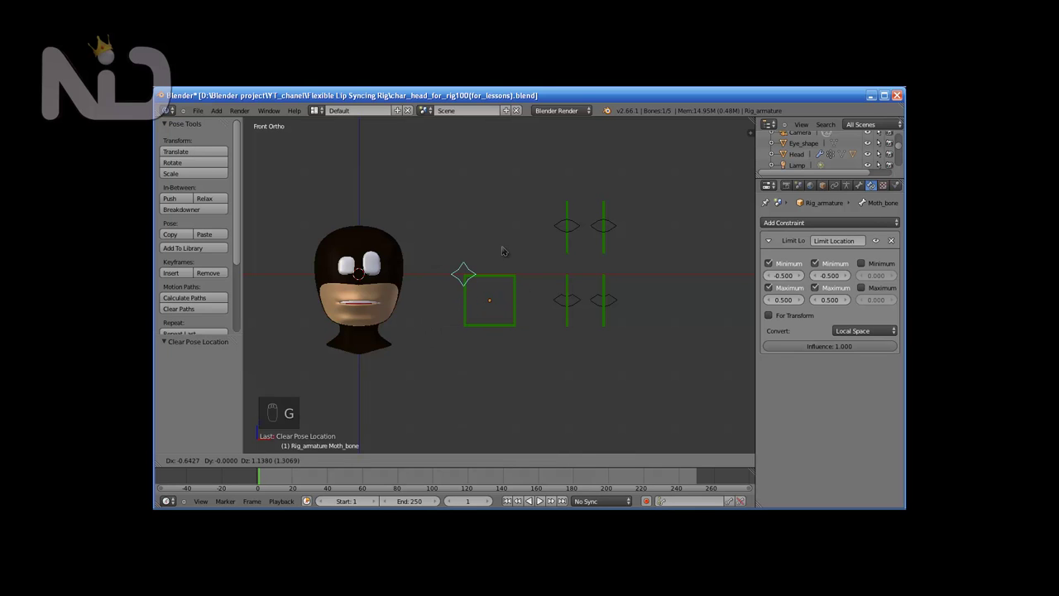
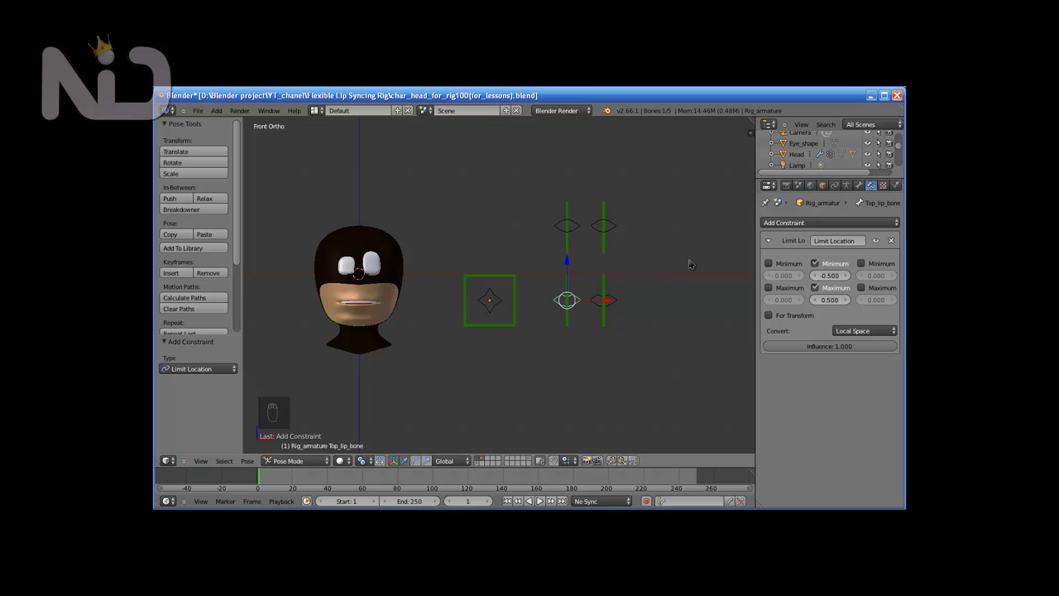
# Step: Limit Btm_lip_bone and Angry_sad_bone to Y ±0.5, checking values in the N panel
pyautogui.press('n')
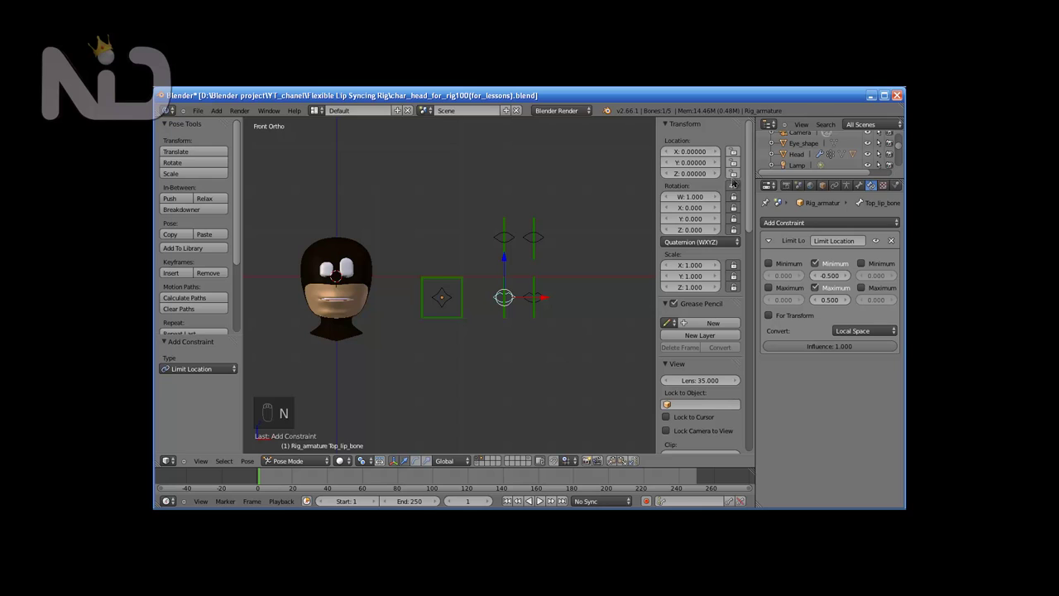
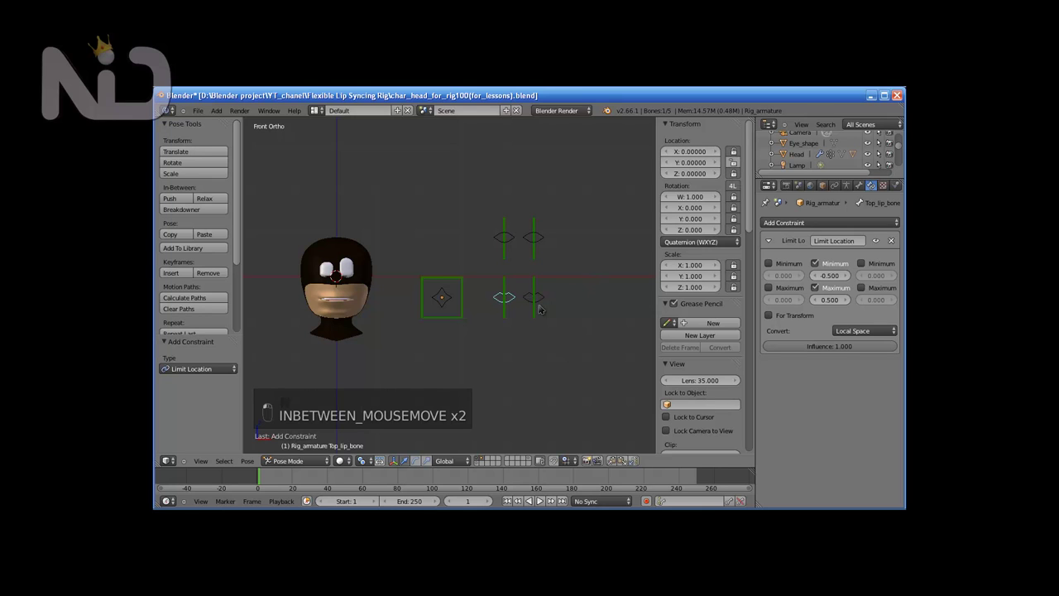
pyautogui.press('n')
pyautogui.press('g')
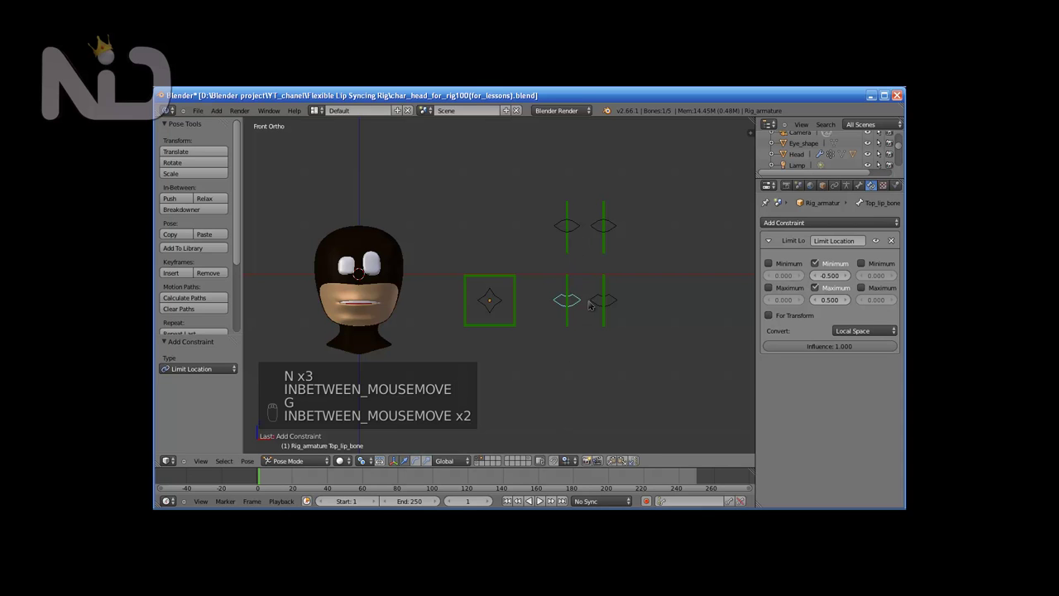
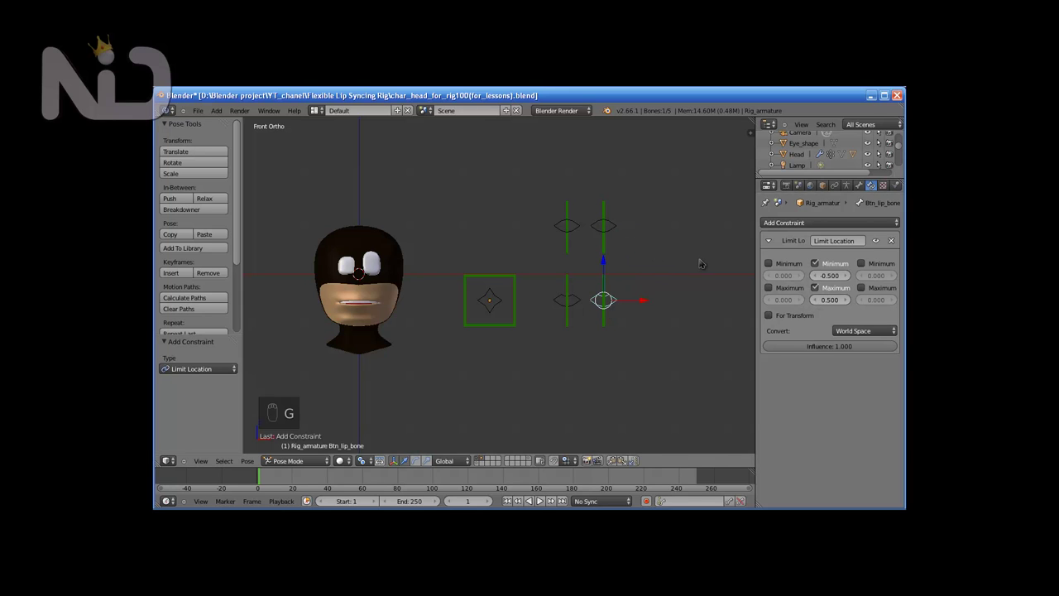
pyautogui.press('n')
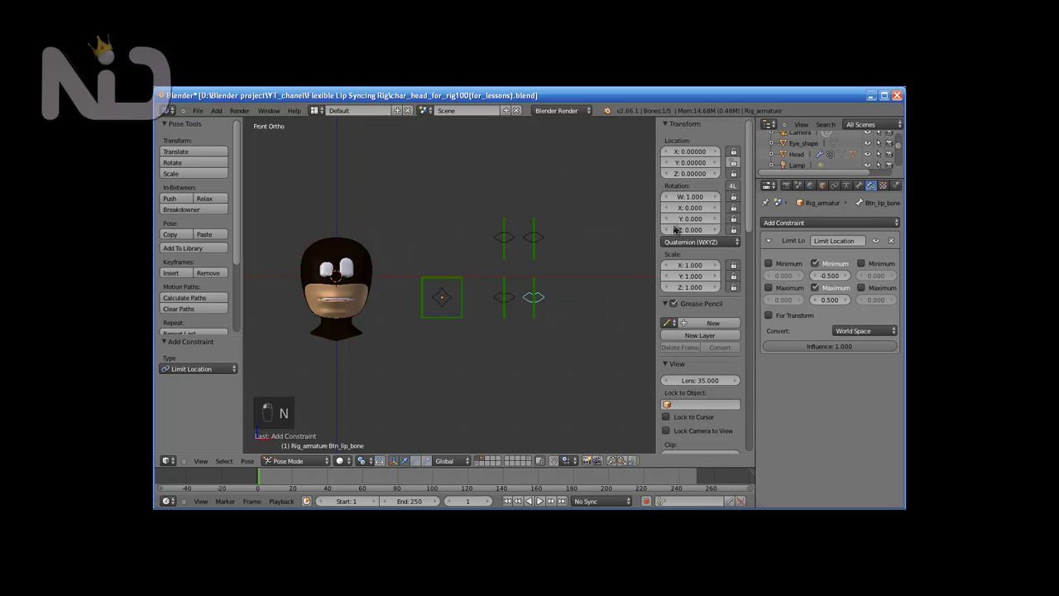
pyautogui.press('n')
pyautogui.press('n')
pyautogui.press('n')
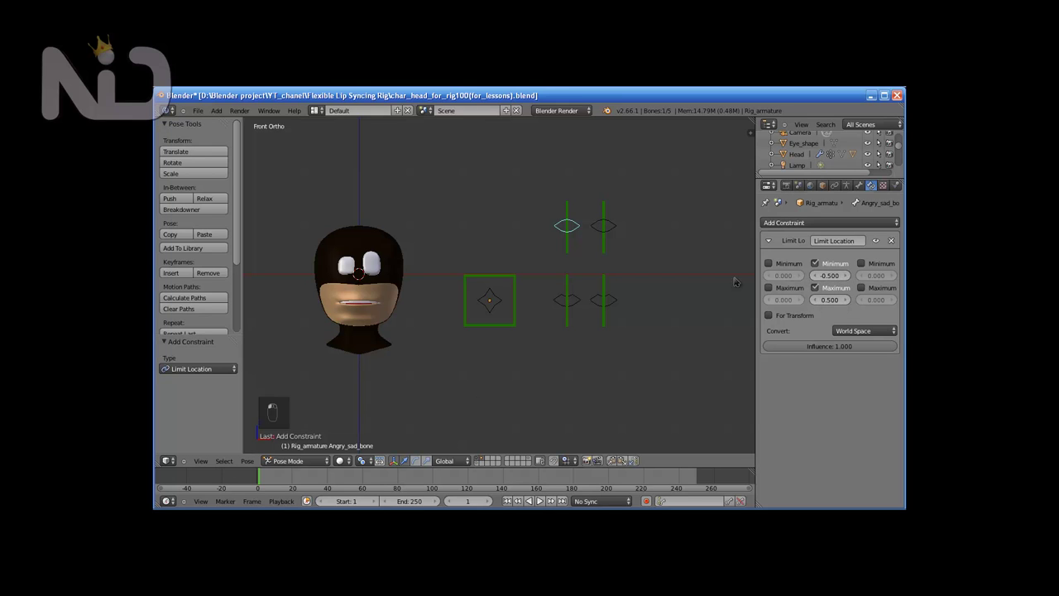
# Step: Limit Smile_close_bone to Y ±0.5 in local space and test it by moving the control
pyautogui.press('g')
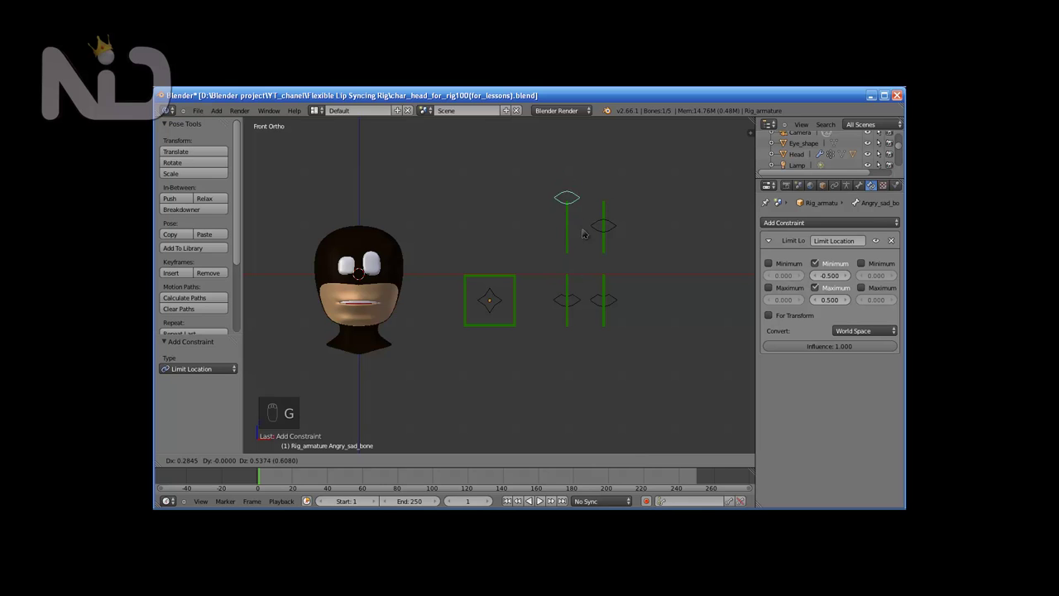
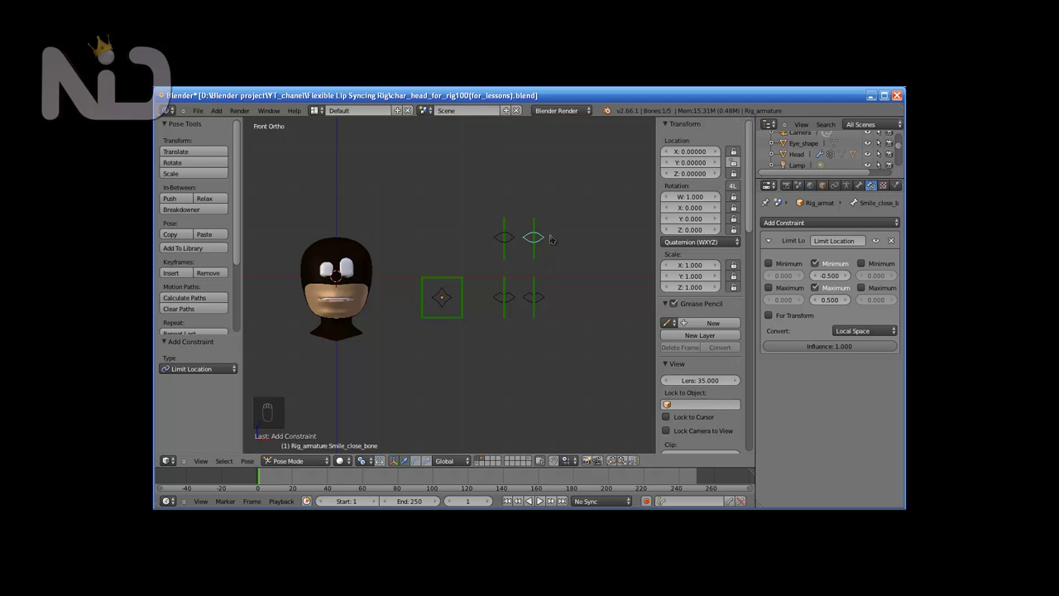
pyautogui.press('g')
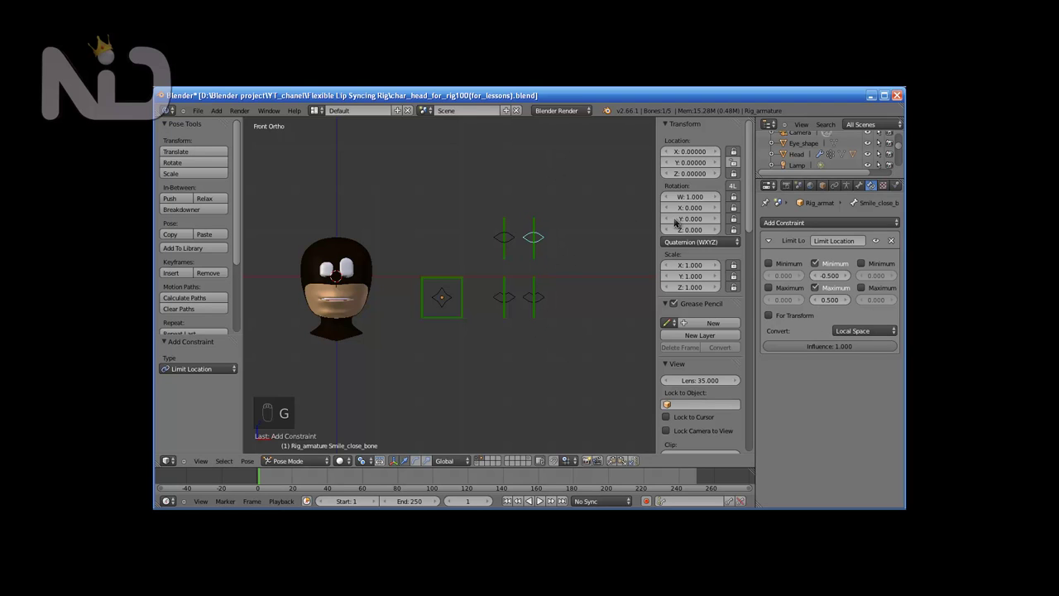
pyautogui.press('n')
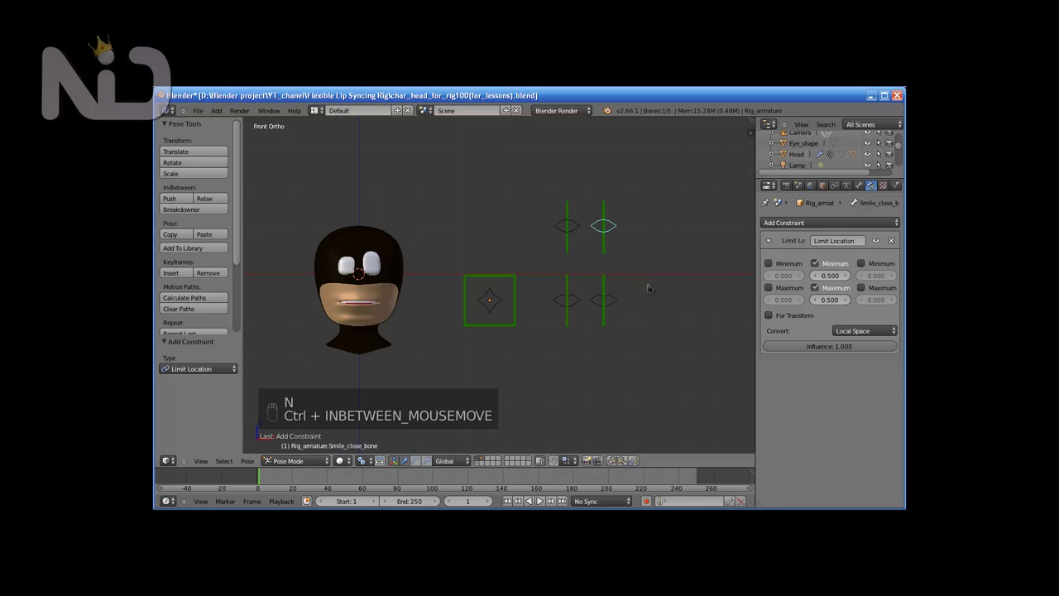
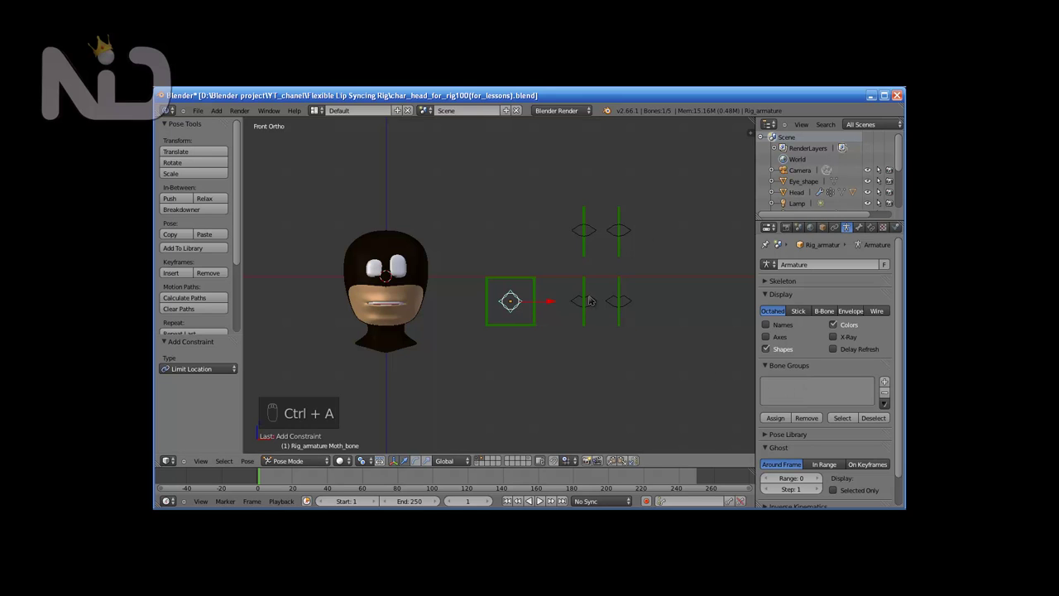
# Step: Select all control bones to assign them to the purple UI_bone_group
pyautogui.press('a')
pyautogui.press('a')
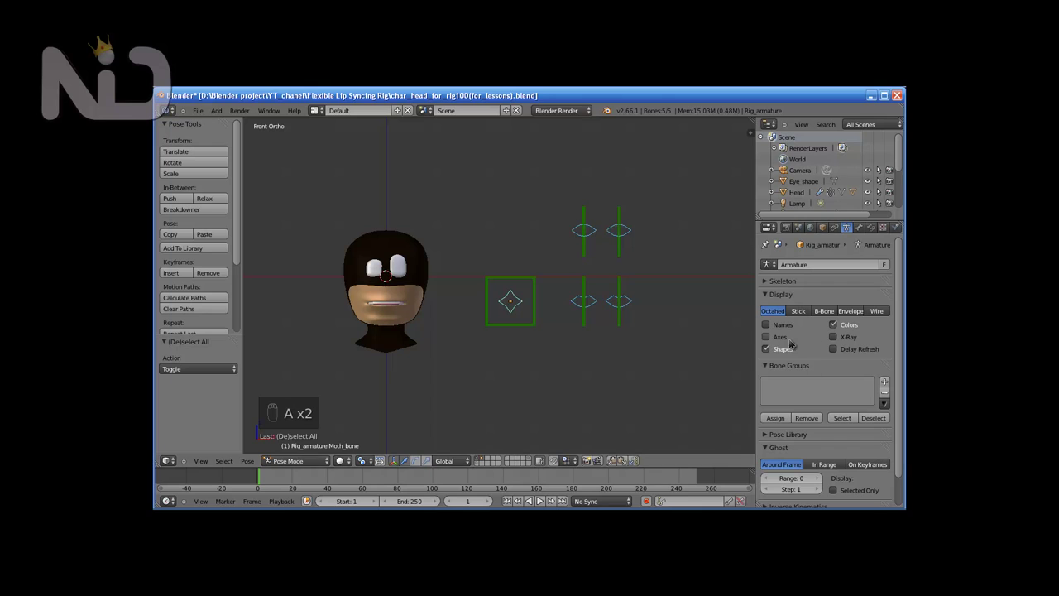
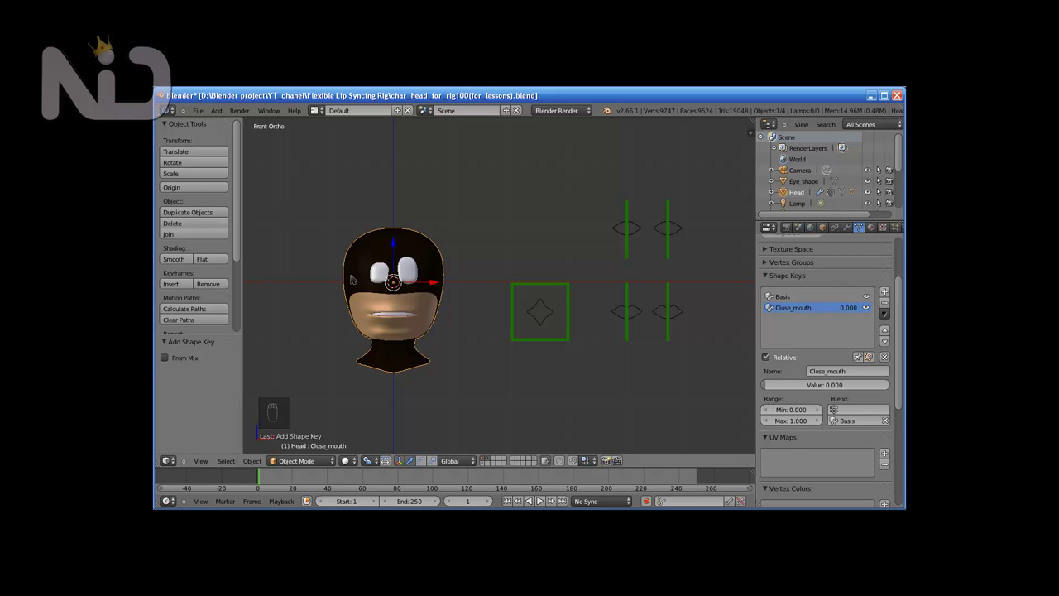
# Step: In Edit Mode, select the lower lip vertices around the mouth corner, using see-through view
pyautogui.press('Tab')
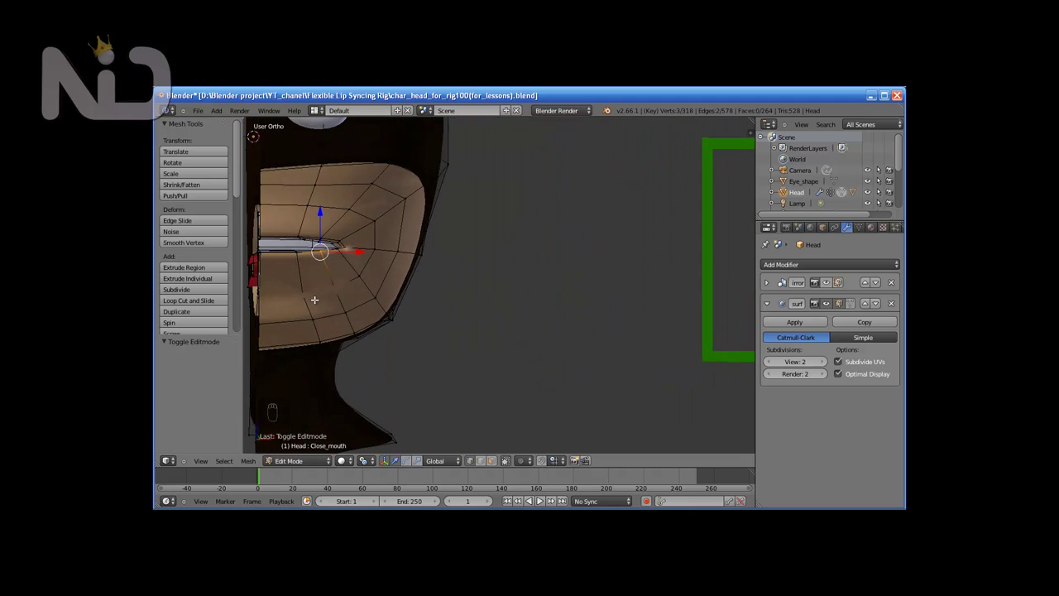
pyautogui.moveTo(310, 287); pyautogui.dragTo(327, 255)
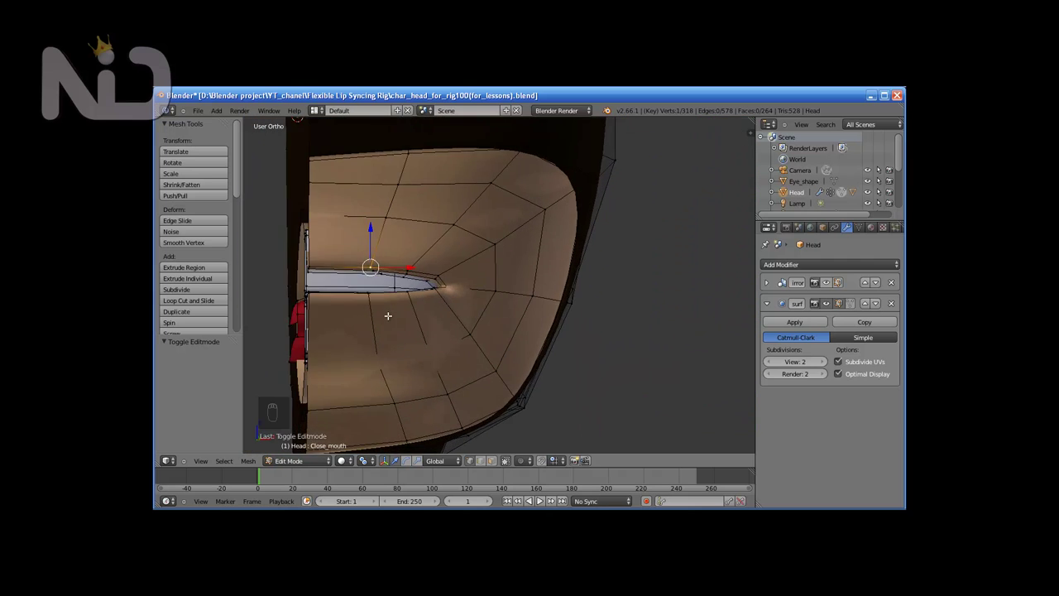
pyautogui.click(427, 281)
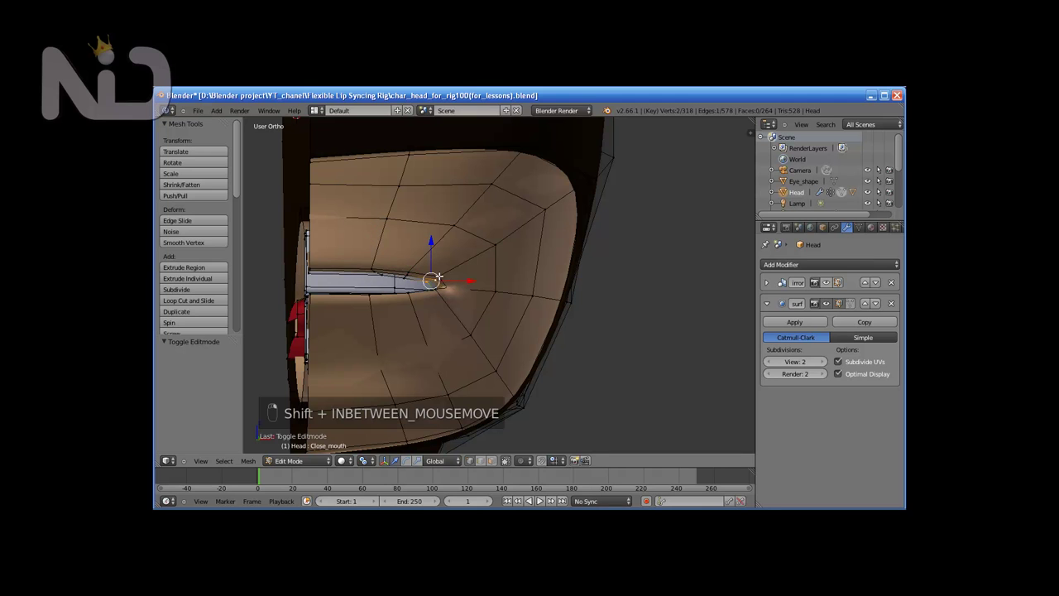
pyautogui.click(447, 322)
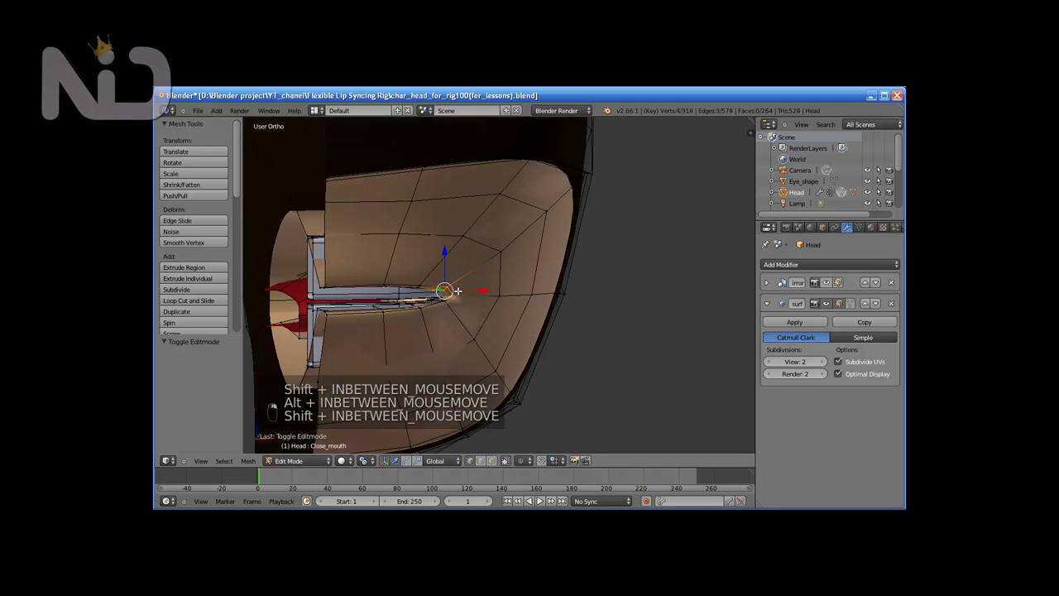
pyautogui.press('z')
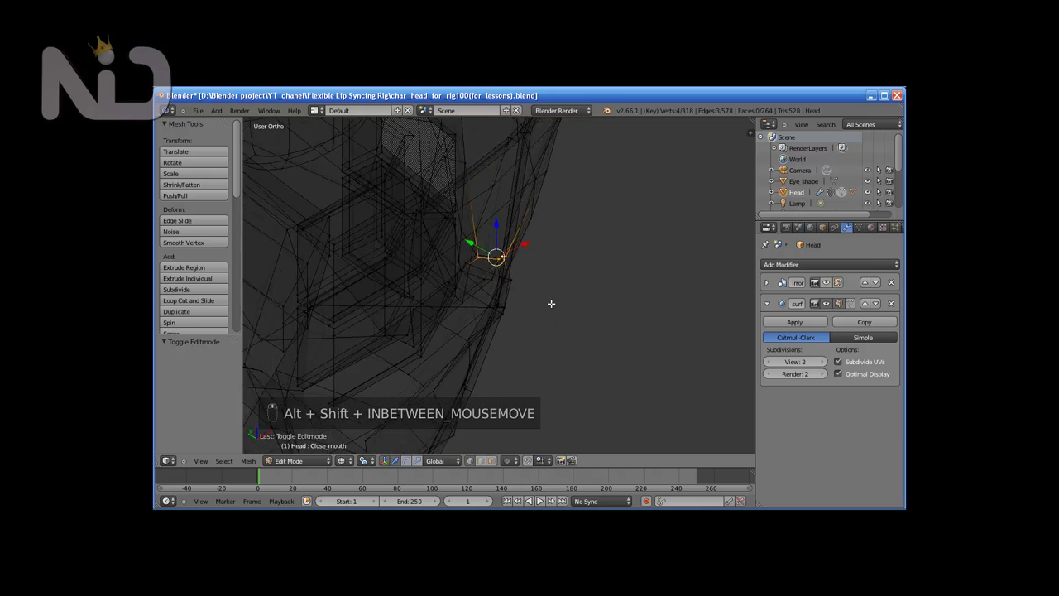
pyautogui.click(489, 214)
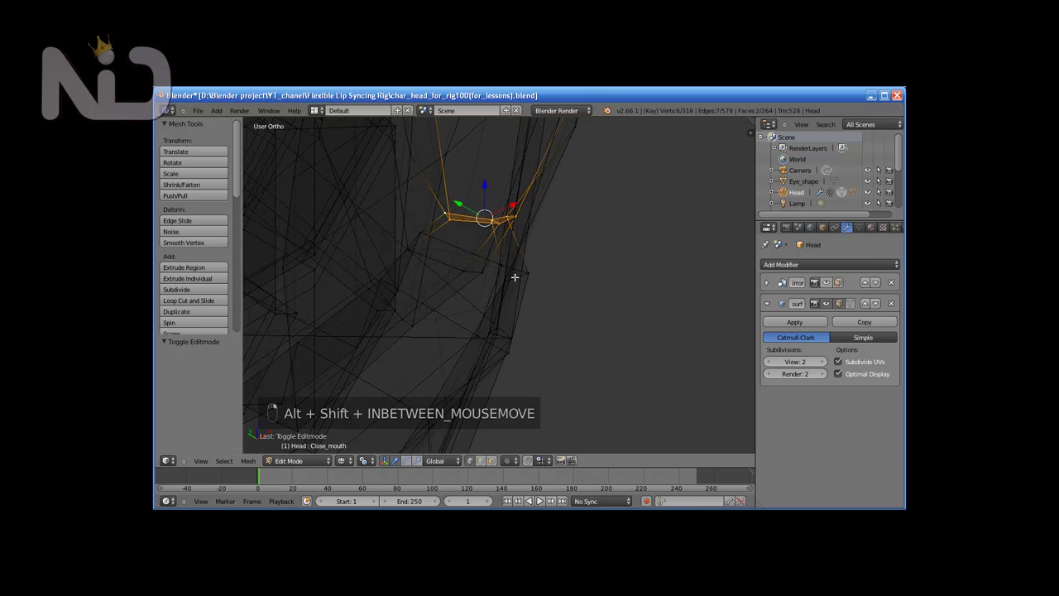
pyautogui.click(448, 255)
pyautogui.moveTo(441, 240); pyautogui.dragTo(437, 268)
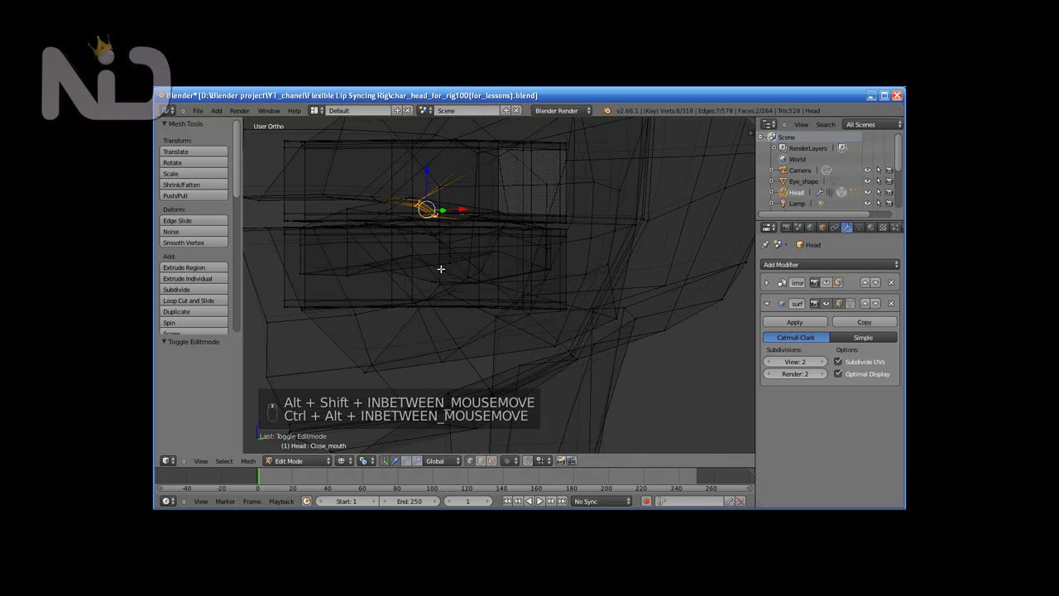
pyautogui.press('z')
pyautogui.moveTo(478, 285); pyautogui.dragTo(400, 240)
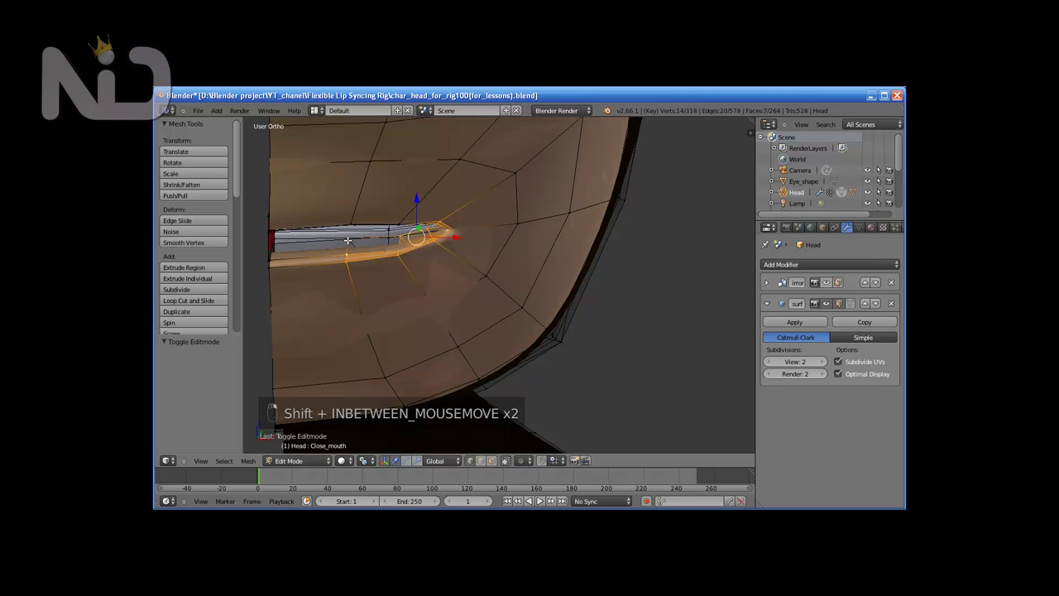
# Step: Move the selected lower lip vertices up toward the upper lip and confirm the position
pyautogui.click(375, 281)
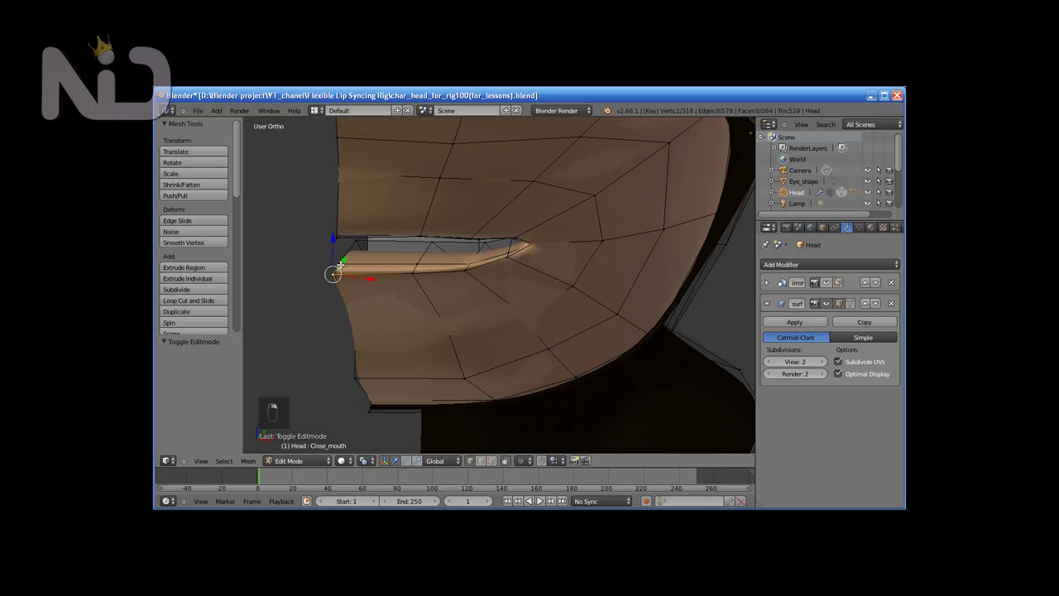
pyautogui.press('ctrl+z')
pyautogui.press('ctrl+z')
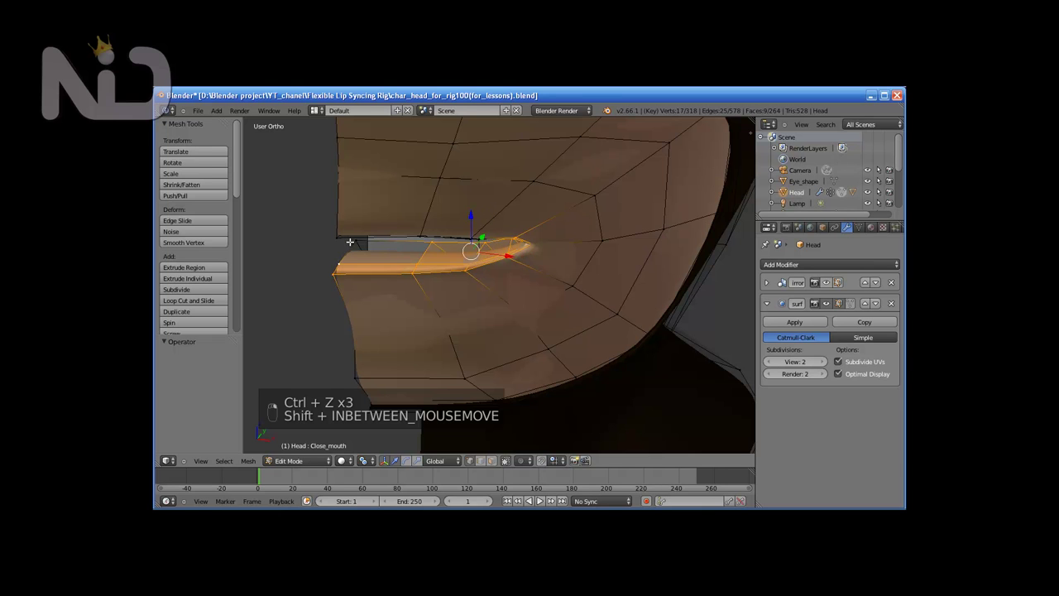
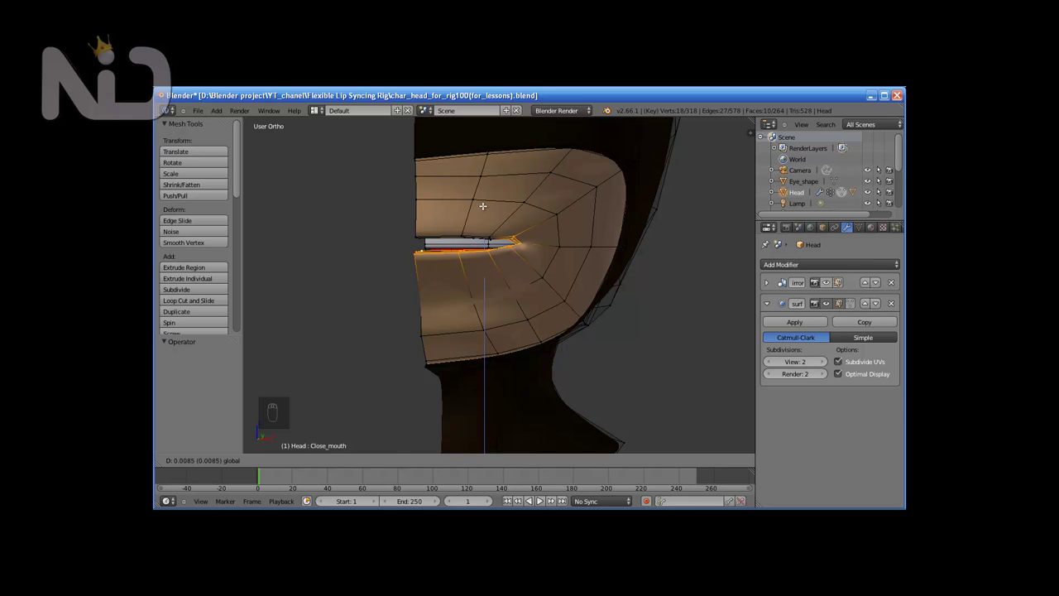
pyautogui.click(486, 204)
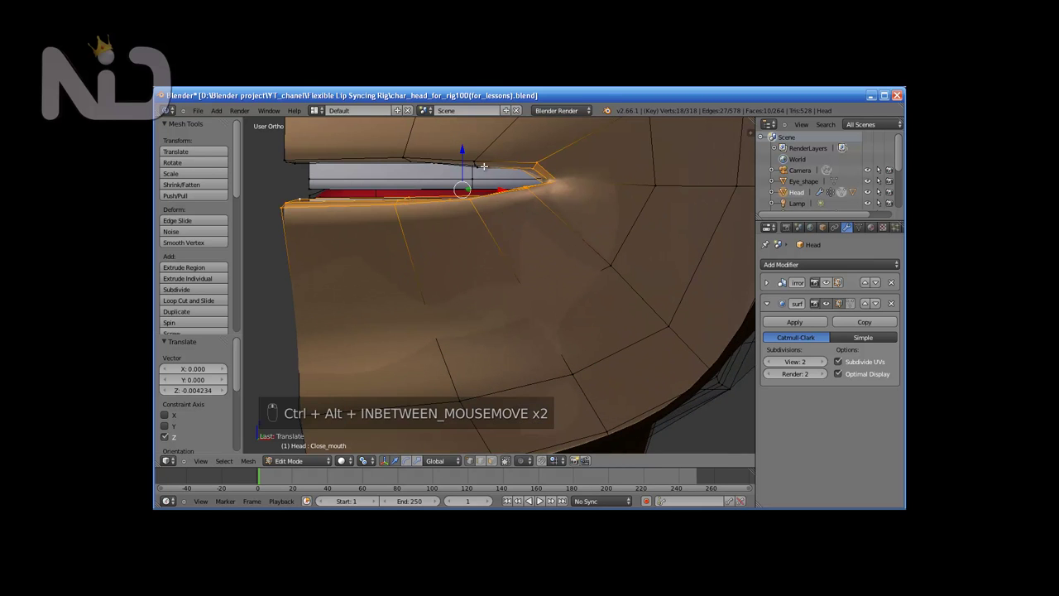
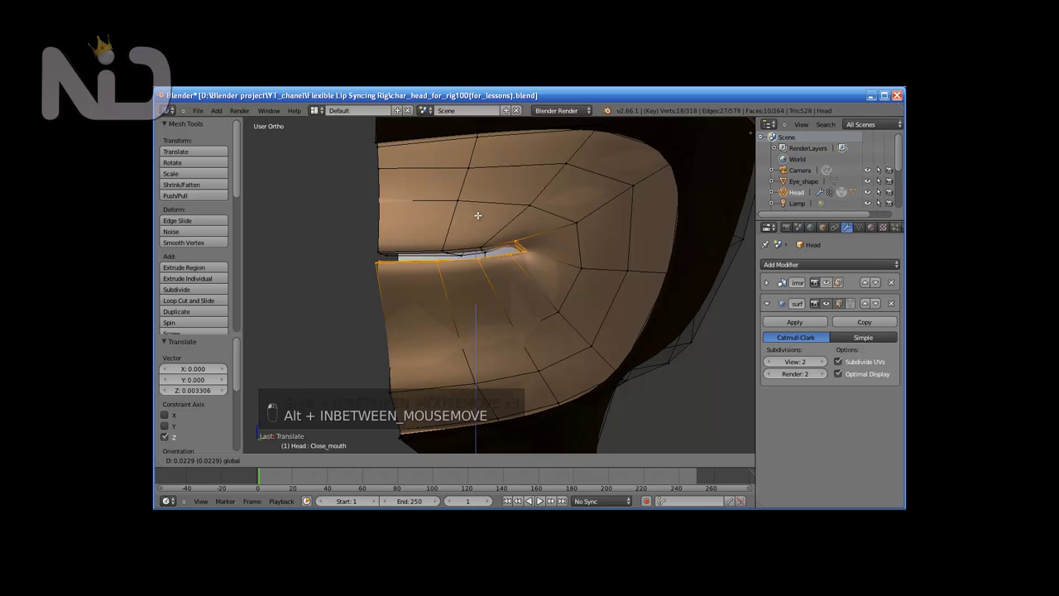
# Step: Raise the lower lip corner vertices until the lip edge sits flush against the upper lip
pyautogui.moveTo(479, 213); pyautogui.dragTo(516, 279)
pyautogui.moveTo(515, 279); pyautogui.dragTo(524, 240)
pyautogui.click(524, 240)
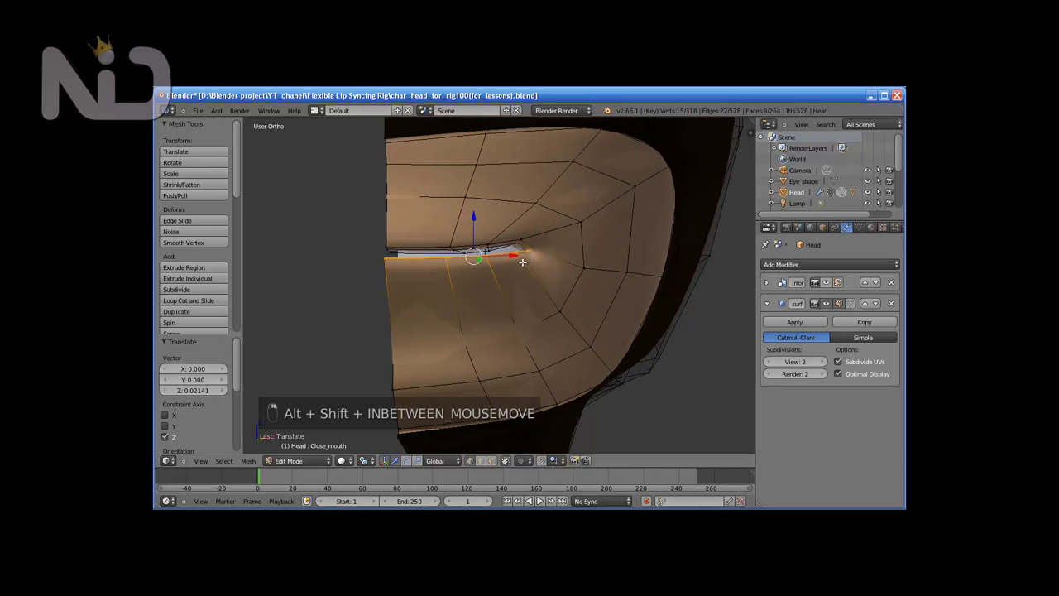
pyautogui.middleClick(466, 216)
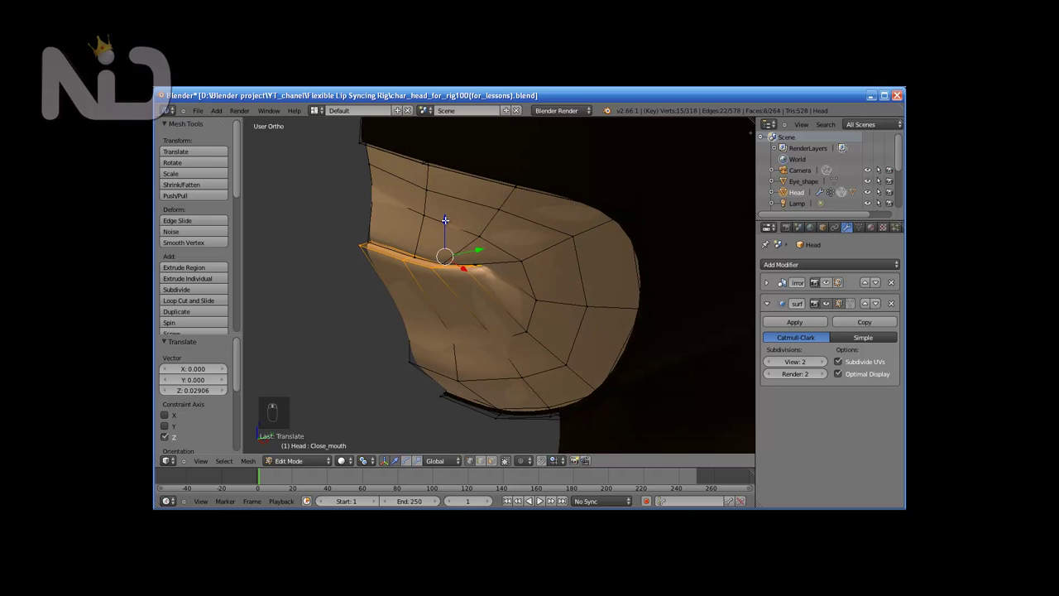
pyautogui.middleClick(545, 214)
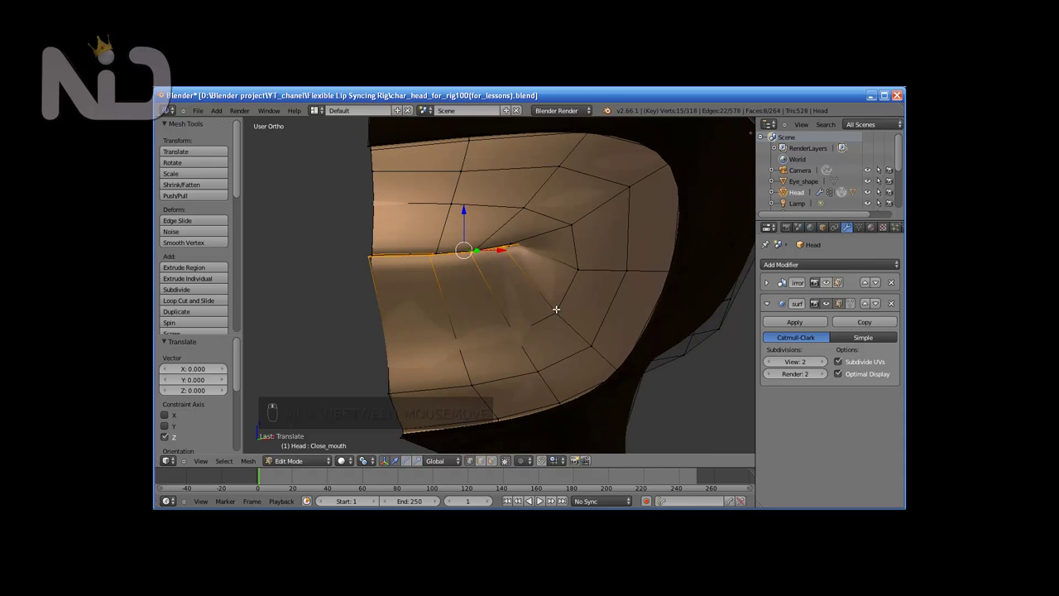
pyautogui.moveTo(524, 199); pyautogui.dragTo(521, 155)
pyautogui.click(521, 158)
# Step: Shift the vertices below the lower lip along one axis so the chin skin follows smoothly
pyautogui.moveTo(520, 151); pyautogui.dragTo(448, 196)
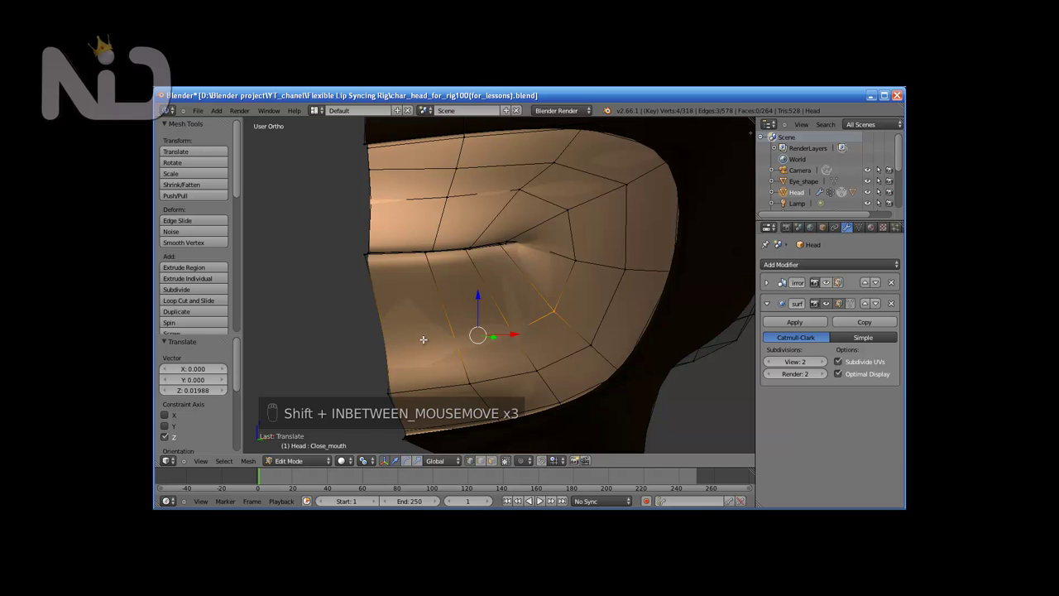
pyautogui.press('z')
pyautogui.press('z')
pyautogui.moveTo(482, 291); pyautogui.dragTo(522, 318)
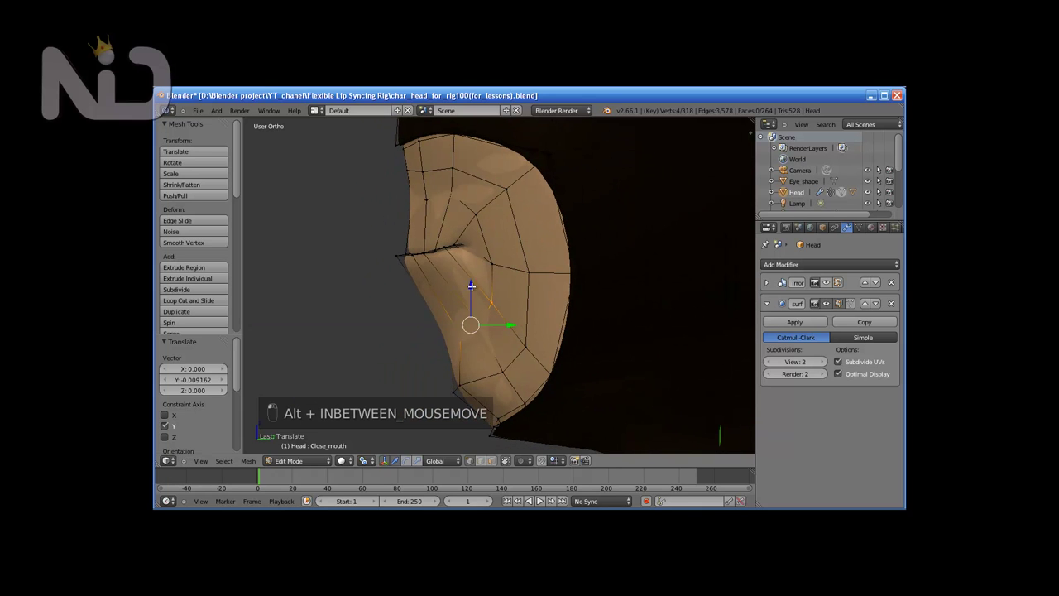
pyautogui.middleClick(547, 308)
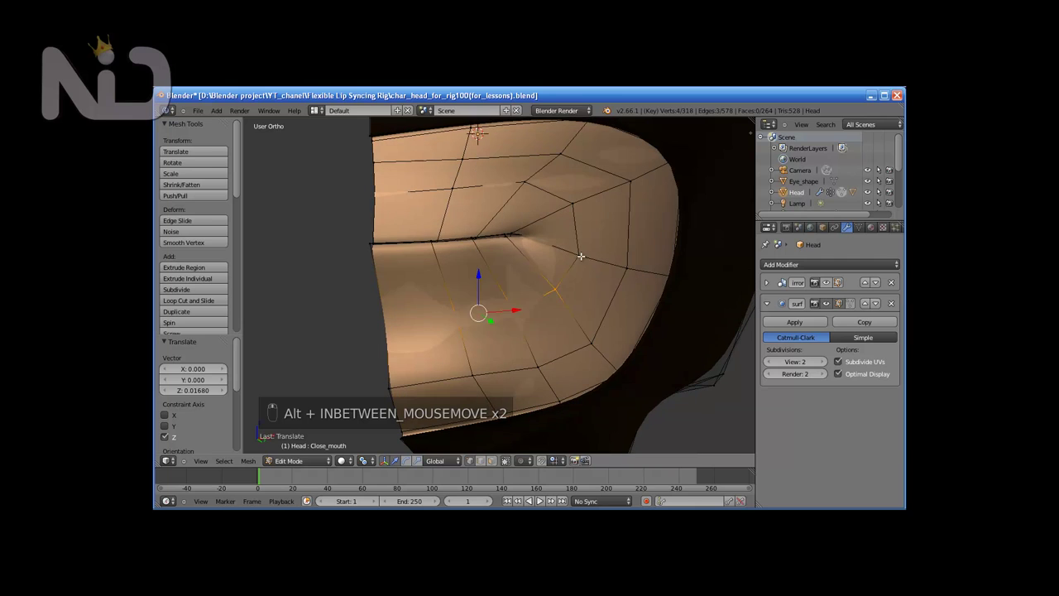
pyautogui.click(584, 247)
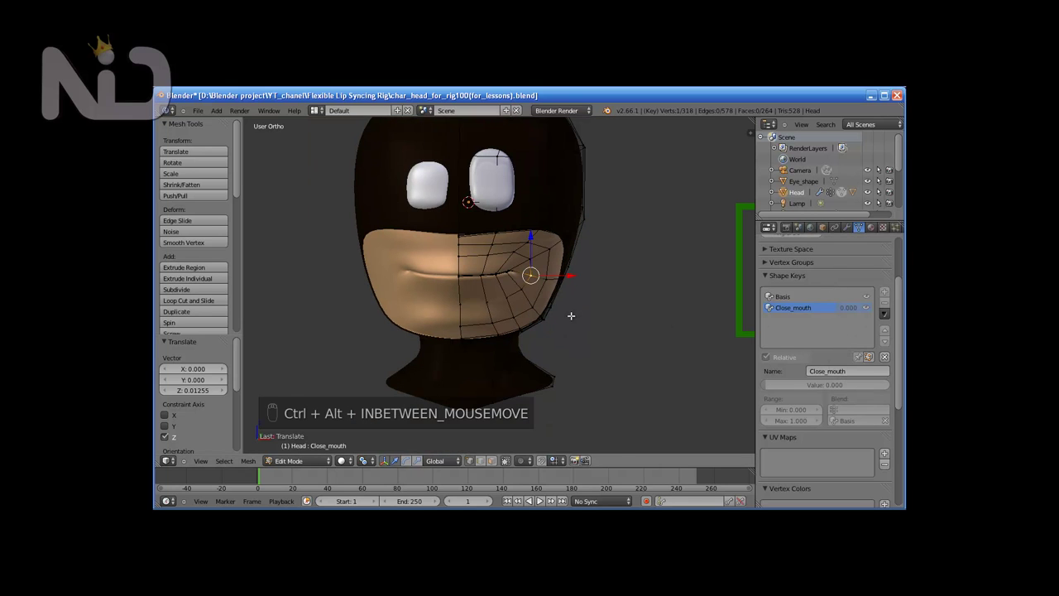
# Step: Return to object mode to test the Close_mouth shape at full strength
pyautogui.press('Tab')
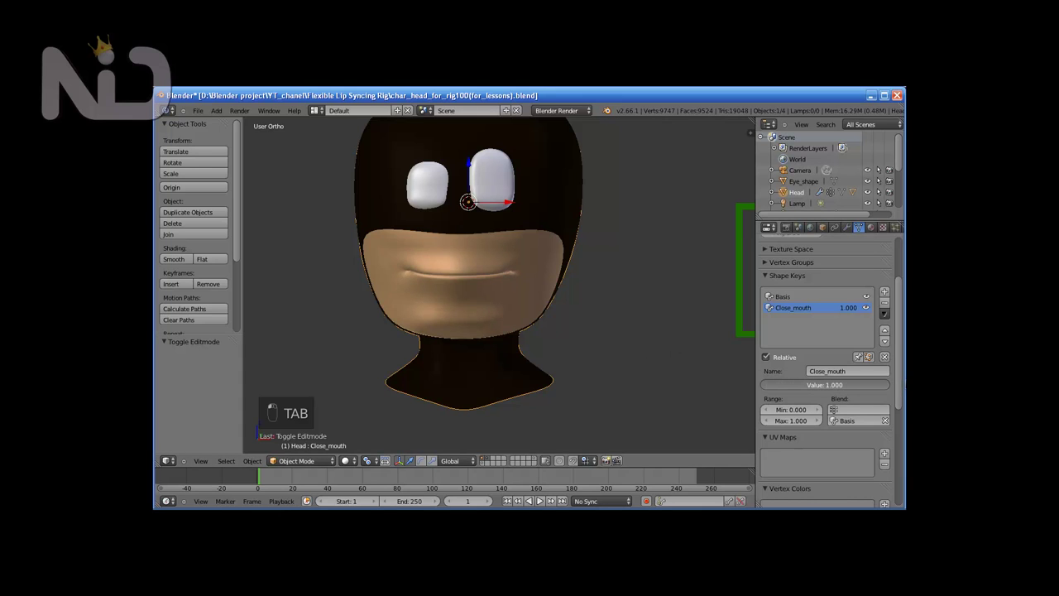
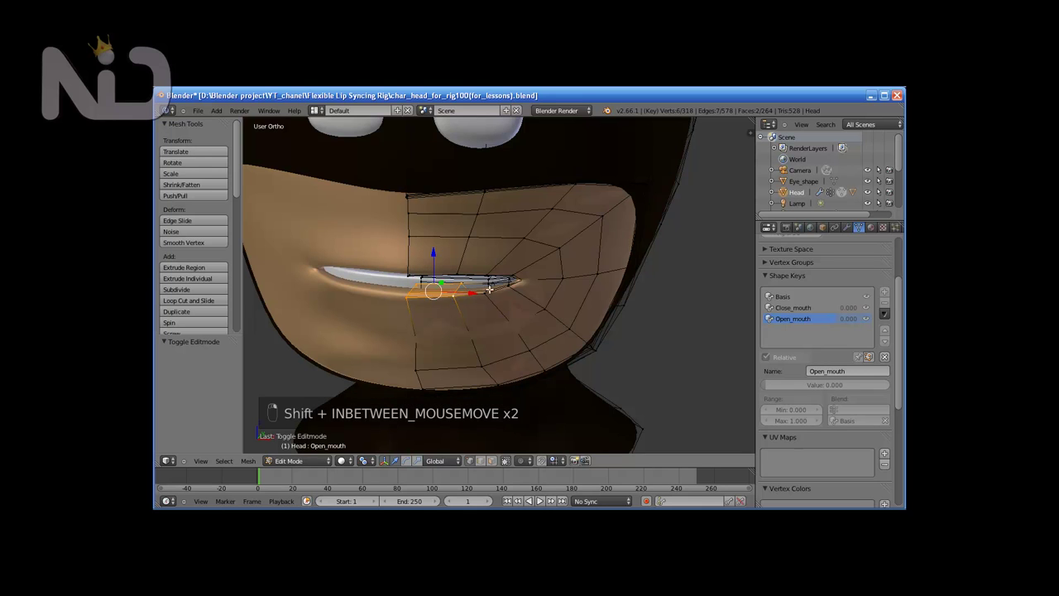
# Step: Select the lower lip vertices and pull them down to open the mouth
pyautogui.moveTo(497, 316); pyautogui.dragTo(509, 306)
pyautogui.moveTo(497, 284); pyautogui.dragTo(524, 297)
pyautogui.click(524, 297)
pyautogui.middleClick(517, 303)
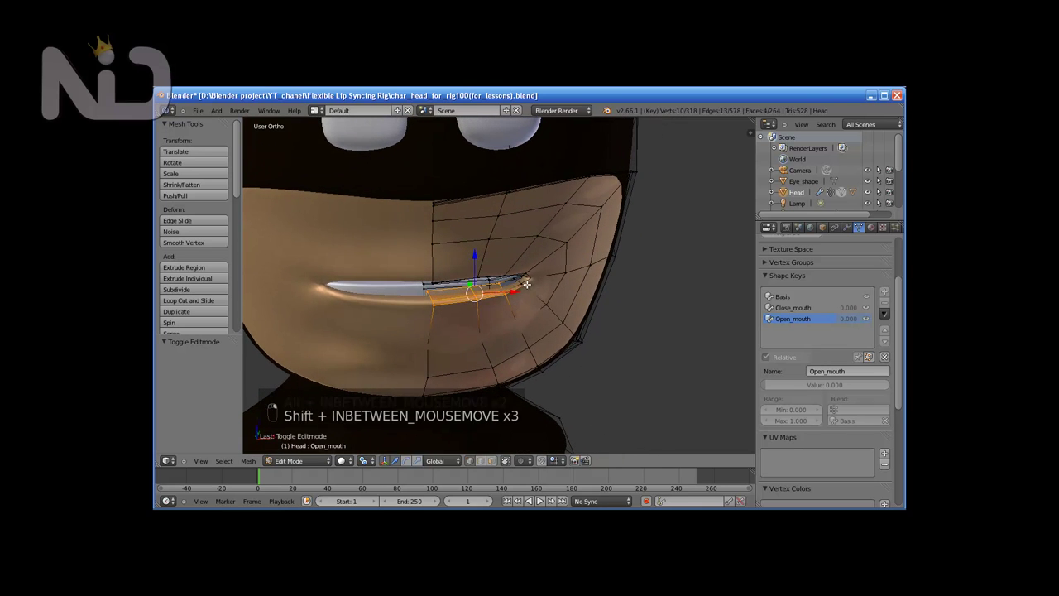
pyautogui.moveTo(526, 300); pyautogui.dragTo(500, 291)
pyautogui.moveTo(467, 241); pyautogui.dragTo(466, 248)
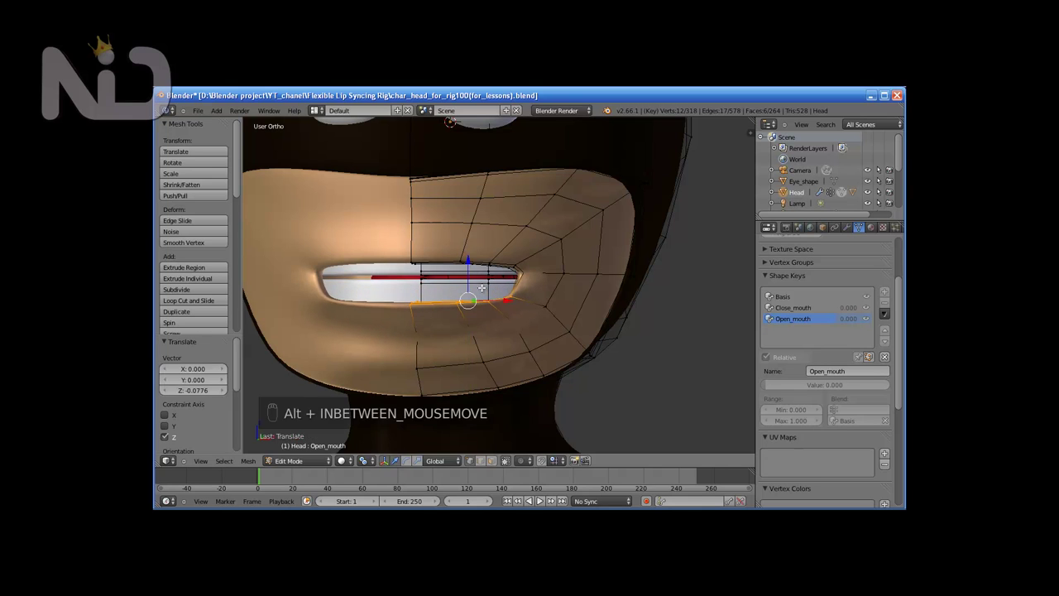
pyautogui.click(527, 330)
# Step: Move the vertices below the lower lip down to follow the opened mouth
pyautogui.middleClick(554, 338)
pyautogui.click(540, 322)
pyautogui.middleClick(557, 332)
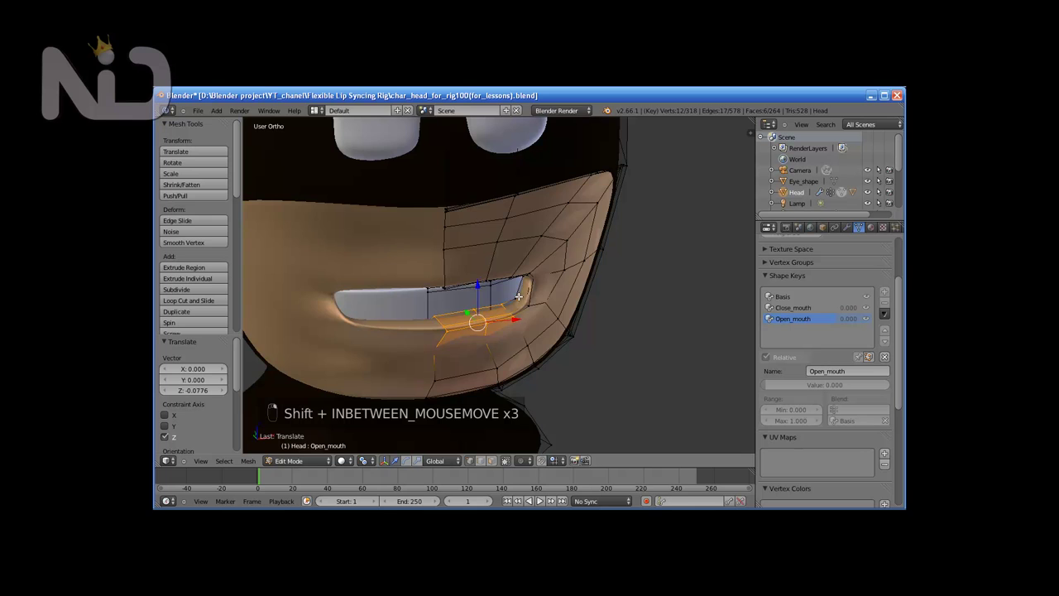
pyautogui.middleClick(516, 307)
pyautogui.middleClick(468, 264)
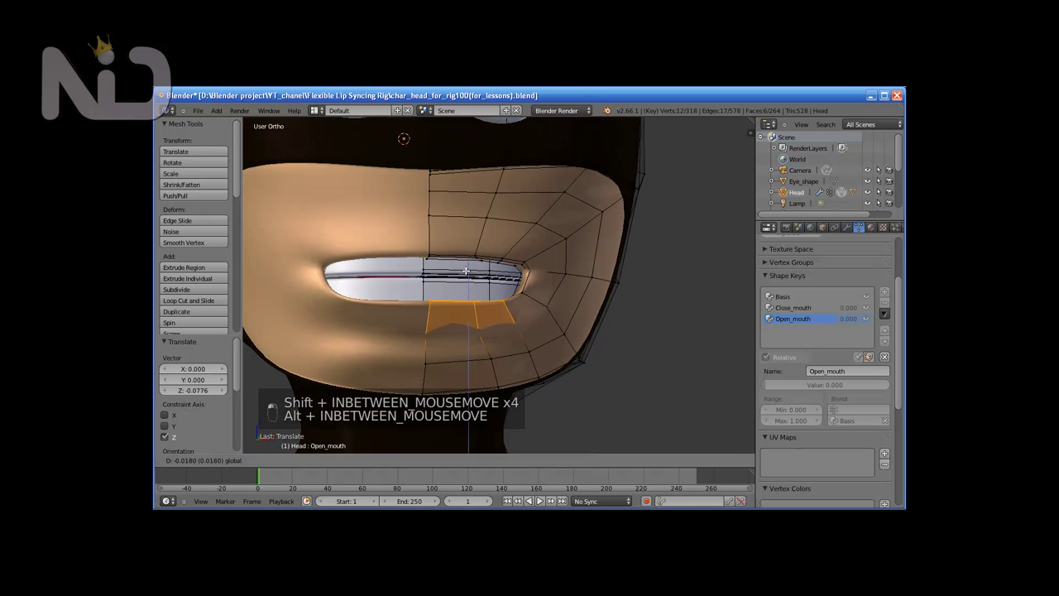
pyautogui.click(467, 269)
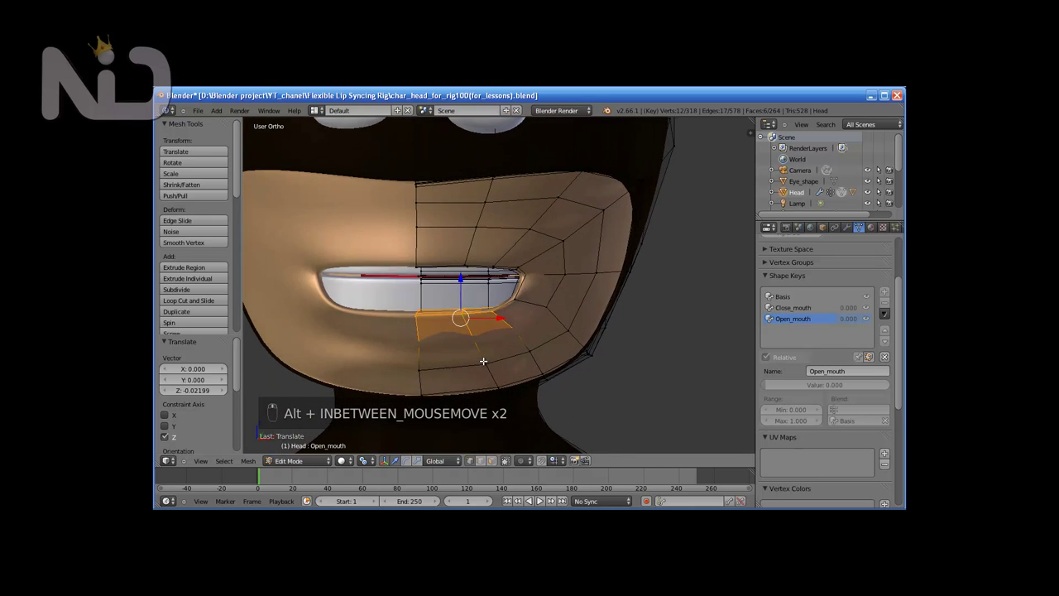
pyautogui.middleClick(545, 296)
pyautogui.middleClick(544, 298)
# Step: Lower the chin vertices further and shape the corner of the open mouth
pyautogui.moveTo(504, 297); pyautogui.dragTo(503, 333)
pyautogui.moveTo(510, 317); pyautogui.dragTo(504, 300)
pyautogui.middleClick(512, 306)
pyautogui.moveTo(457, 277); pyautogui.dragTo(484, 303)
pyautogui.moveTo(511, 318); pyautogui.dragTo(509, 330)
pyautogui.middleClick(535, 322)
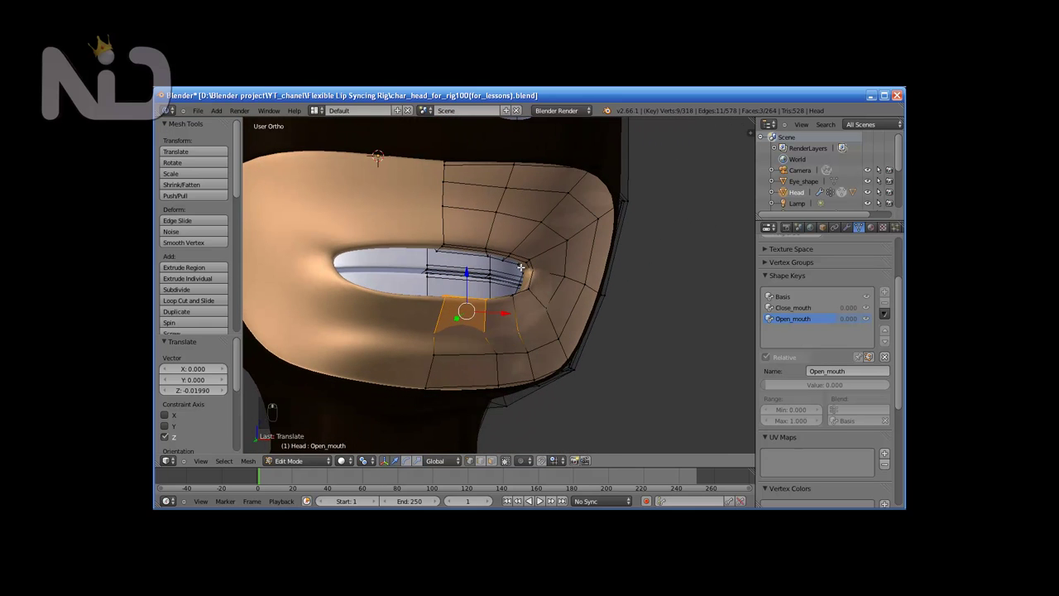
# Step: Raise the upper lip vertices near the corner to widen the Open_mouth gap
pyautogui.moveTo(522, 263); pyautogui.dragTo(511, 255)
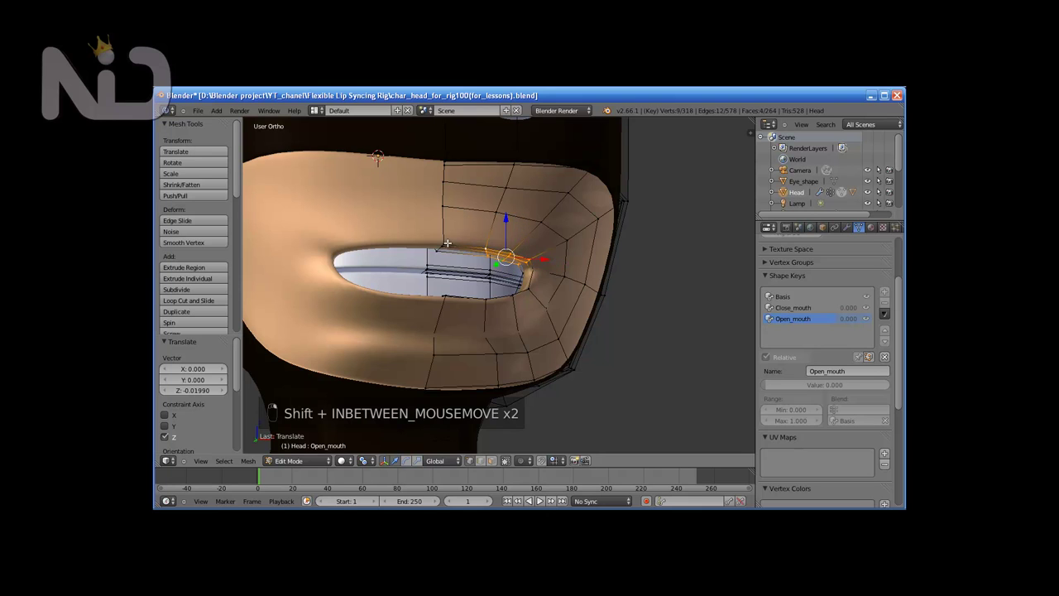
pyautogui.moveTo(479, 272); pyautogui.dragTo(477, 216)
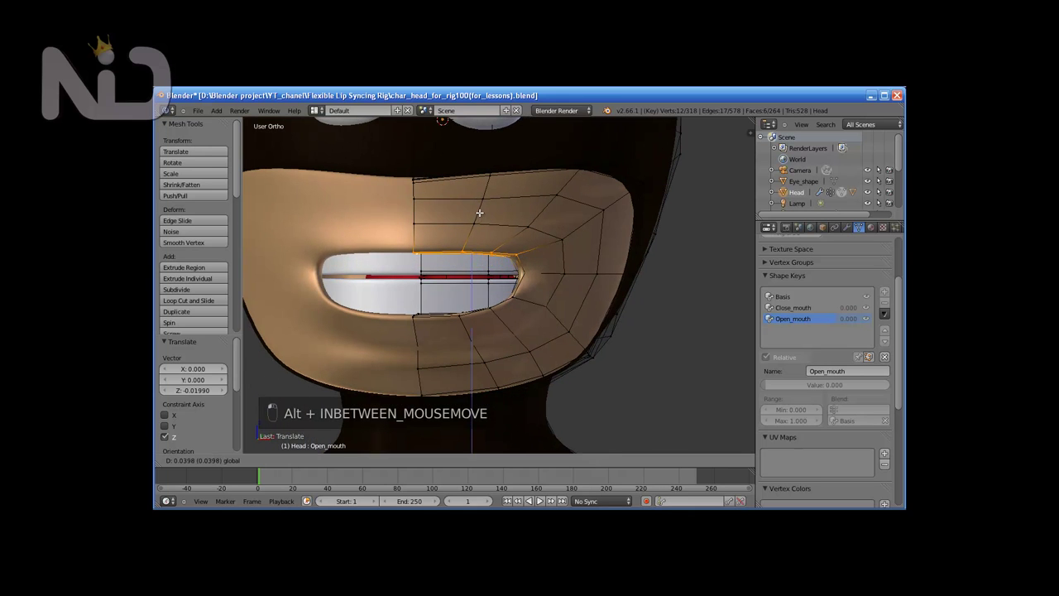
pyautogui.moveTo(481, 211); pyautogui.dragTo(533, 256)
pyautogui.moveTo(546, 260); pyautogui.dragTo(515, 253)
pyautogui.click(532, 258)
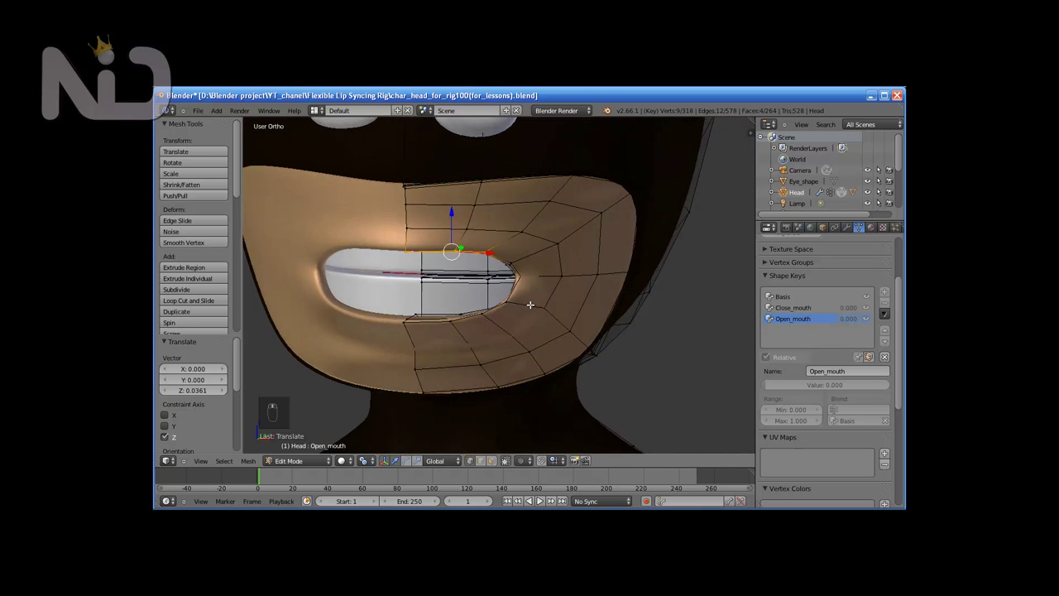
pyautogui.middleClick(451, 309)
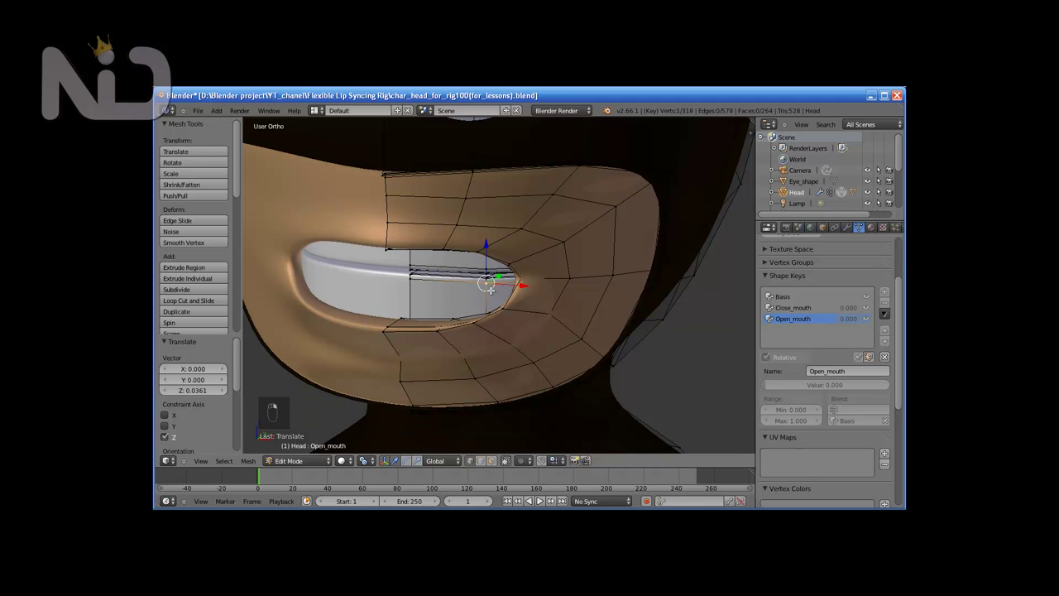
# Step: Refine the upper lip region and pull the lower lip edge down so the tongue shows
pyautogui.press('l')
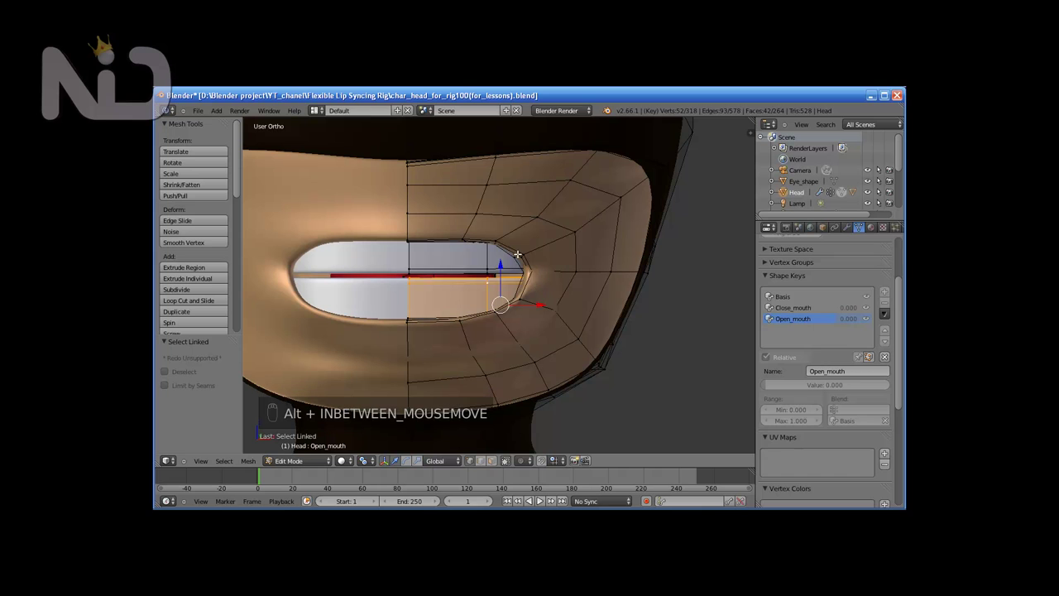
pyautogui.click(560, 304)
pyautogui.moveTo(551, 329); pyautogui.dragTo(538, 346)
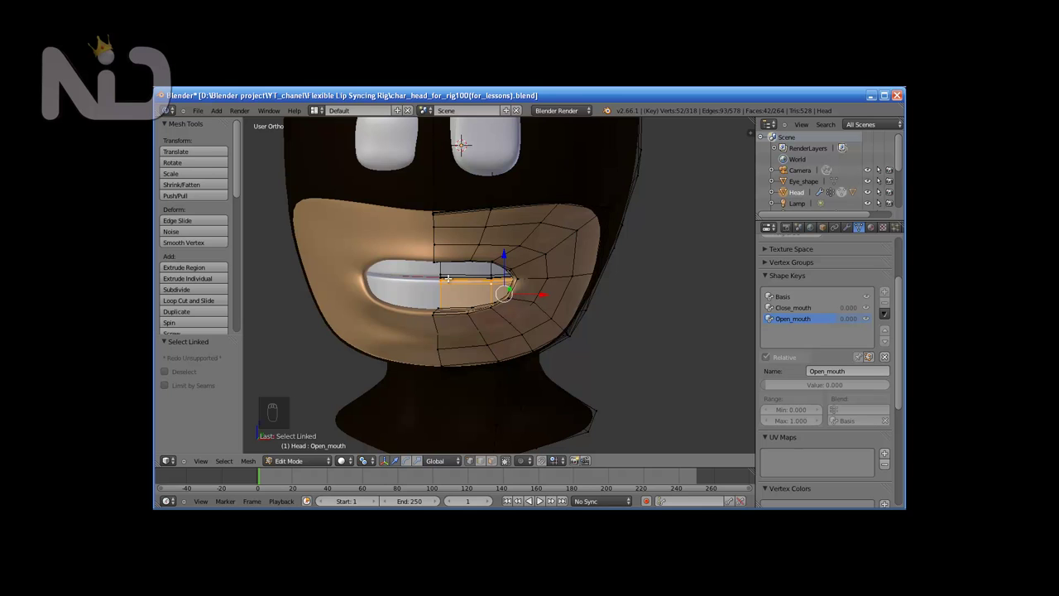
pyautogui.moveTo(521, 319); pyautogui.dragTo(517, 318)
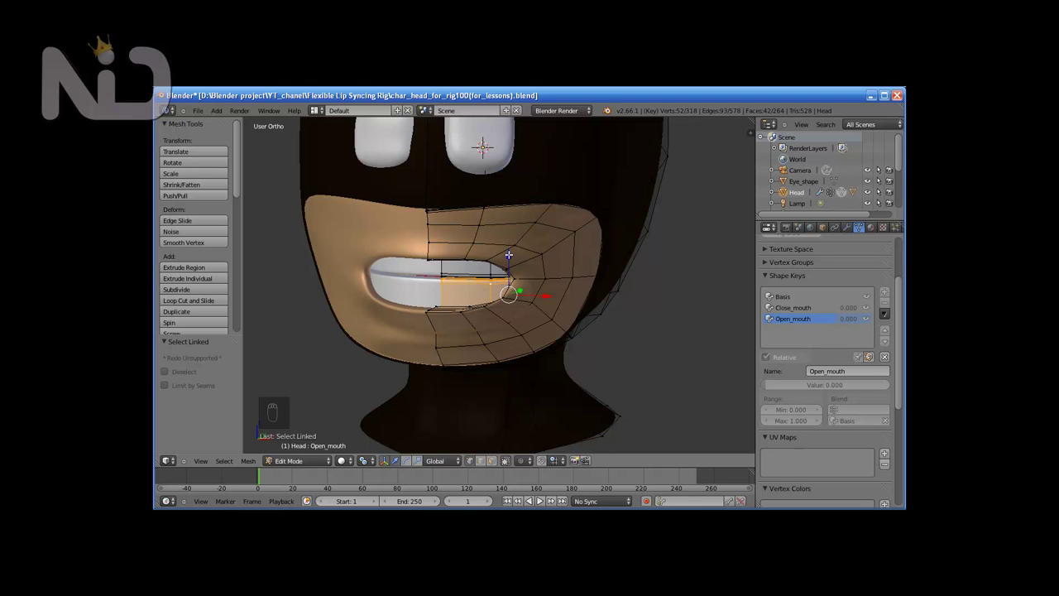
pyautogui.moveTo(511, 251); pyautogui.dragTo(509, 268)
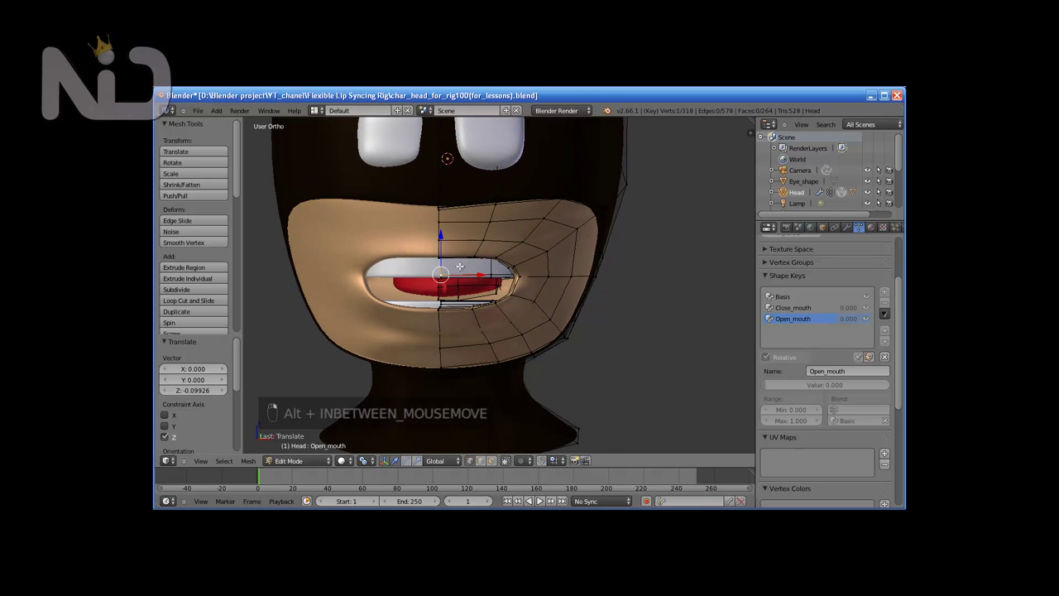
pyautogui.moveTo(473, 261); pyautogui.dragTo(489, 268)
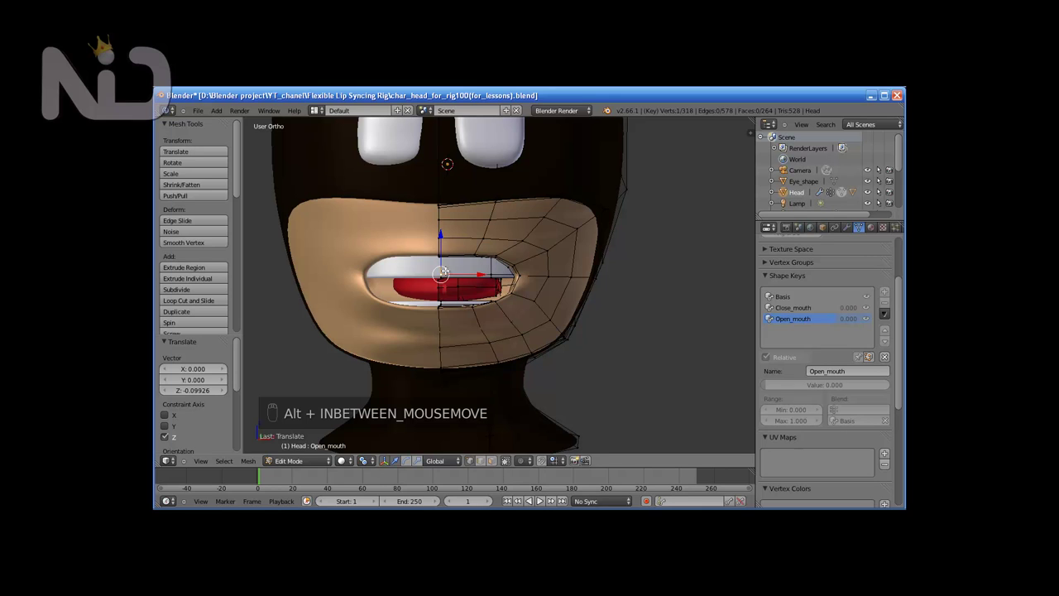
pyautogui.press('l')
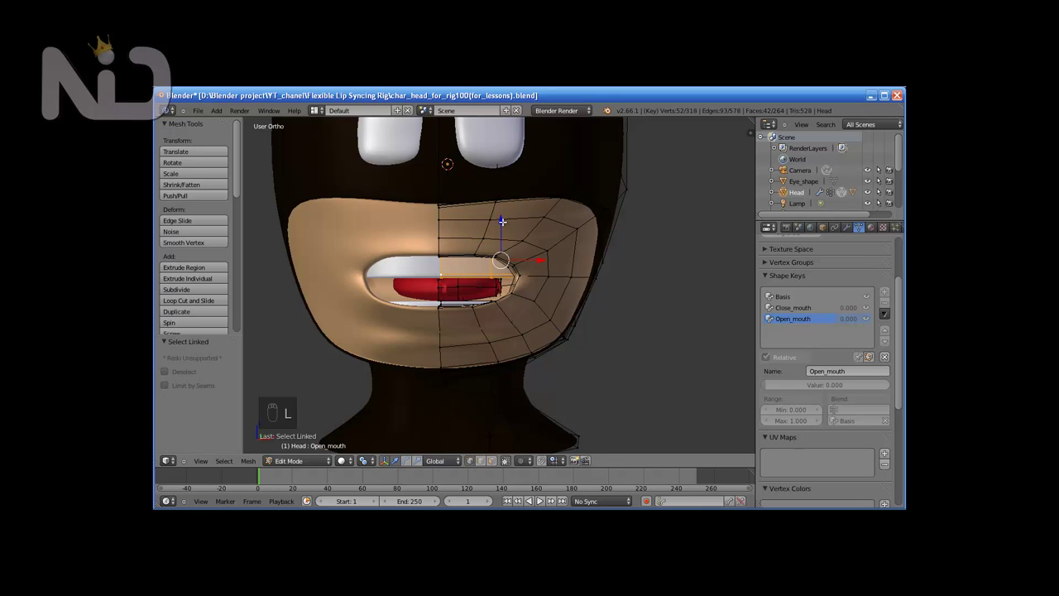
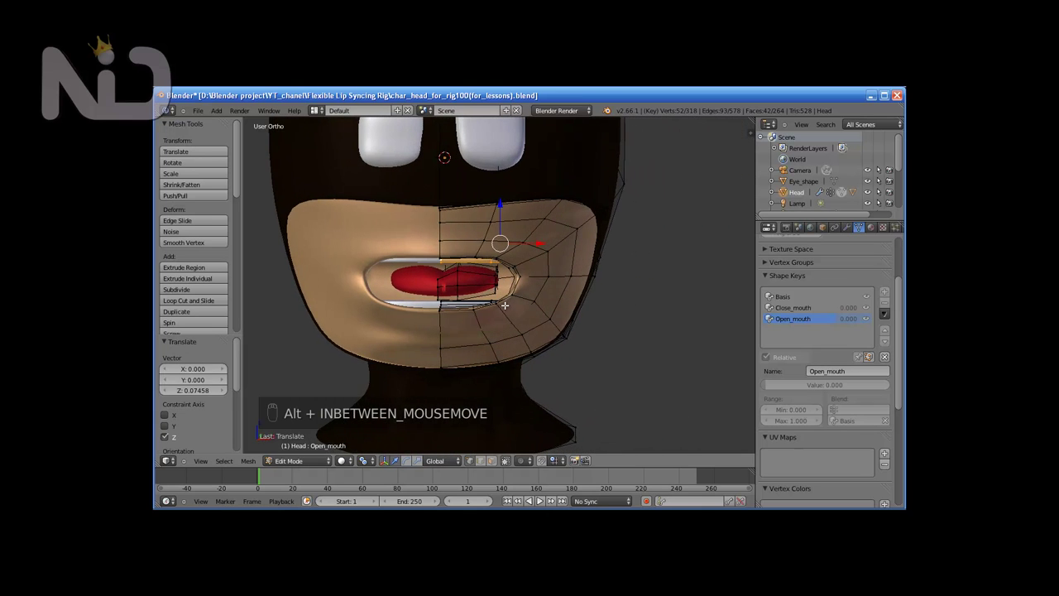
# Step: Leave mesh editing for object mode to add the Wide_moth shape key
pyautogui.press('Tab')
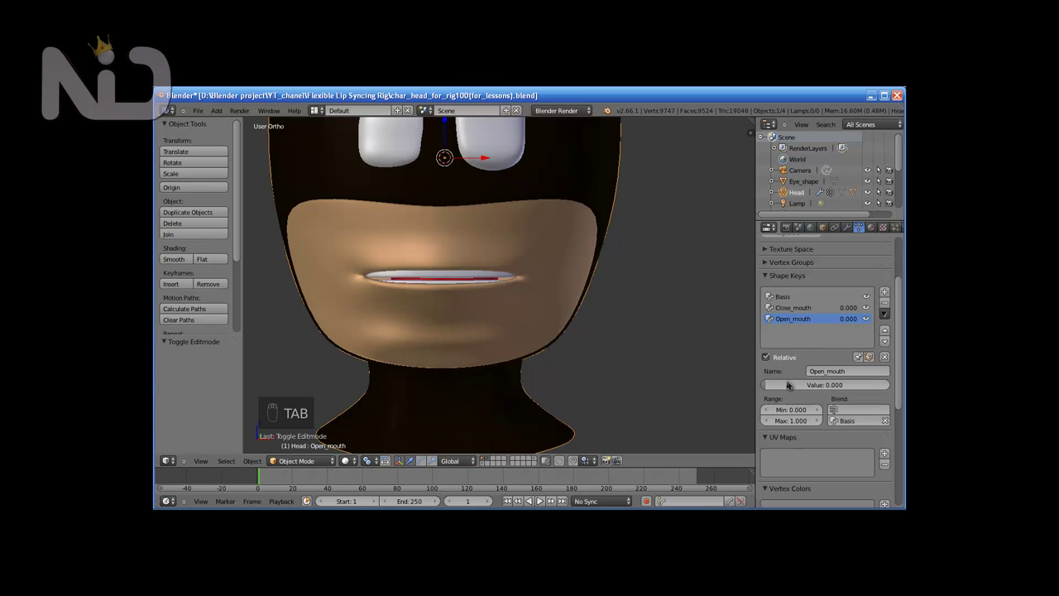
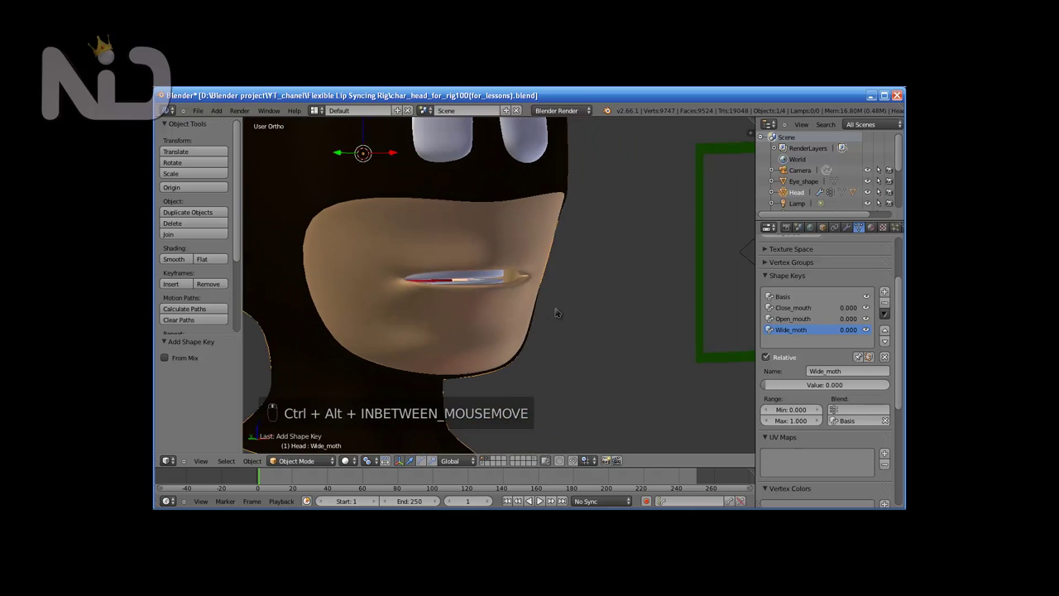
# Step: Select the right mouth-corner vertices in front wireframe view for the Wide_moth shape
pyautogui.press('Tab')
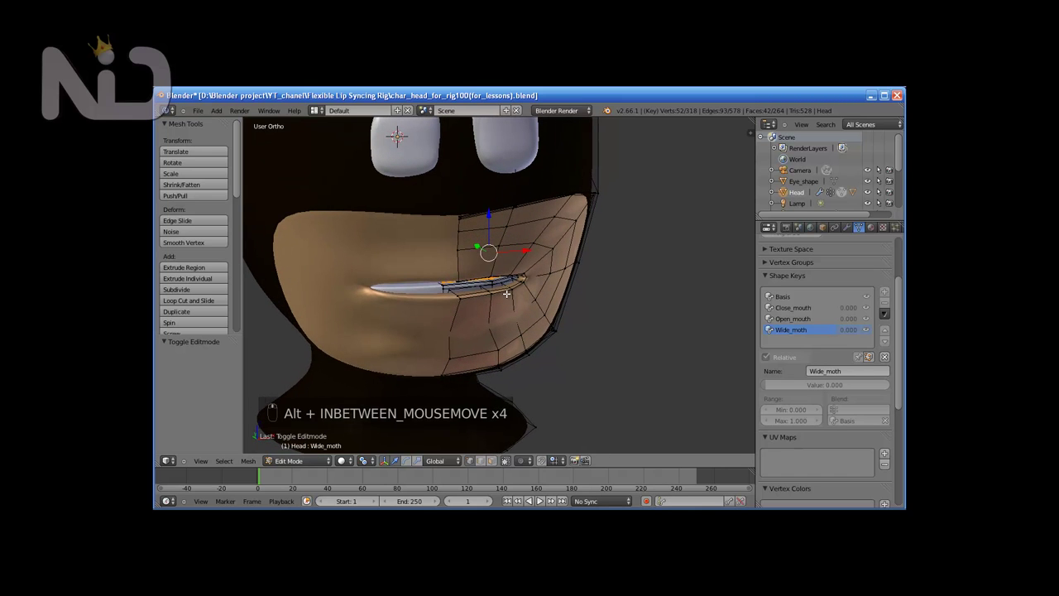
pyautogui.moveTo(506, 290); pyautogui.dragTo(506, 290)
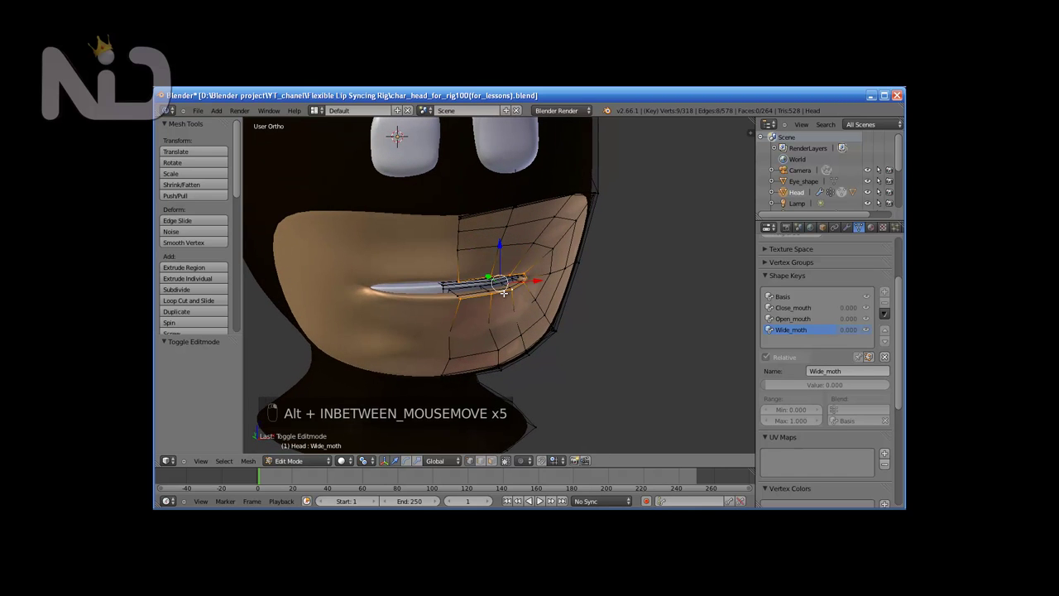
pyautogui.moveTo(504, 288); pyautogui.dragTo(514, 303)
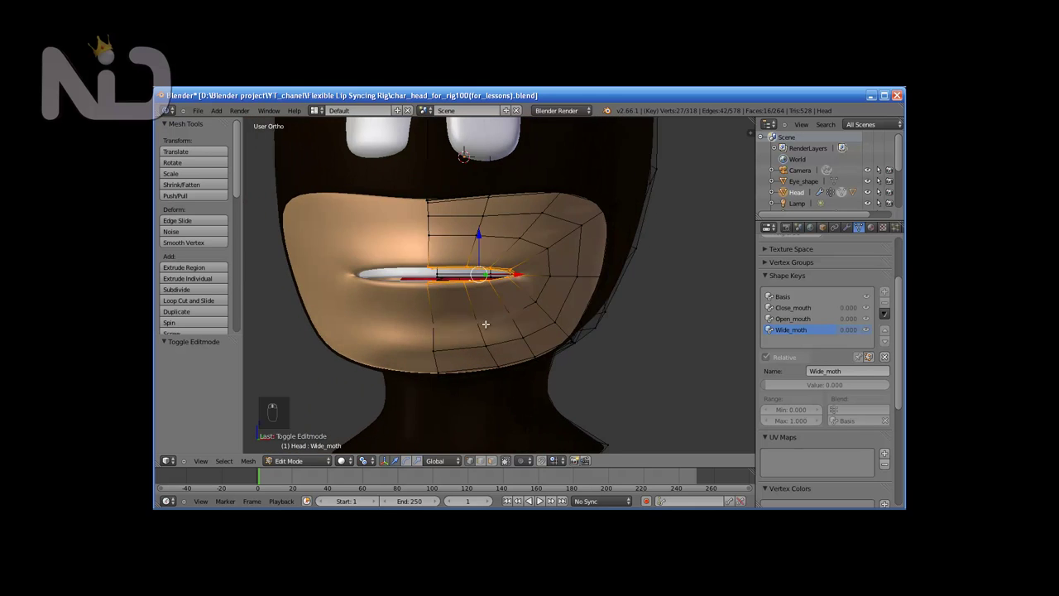
pyautogui.press('z')
pyautogui.press('KP_1')
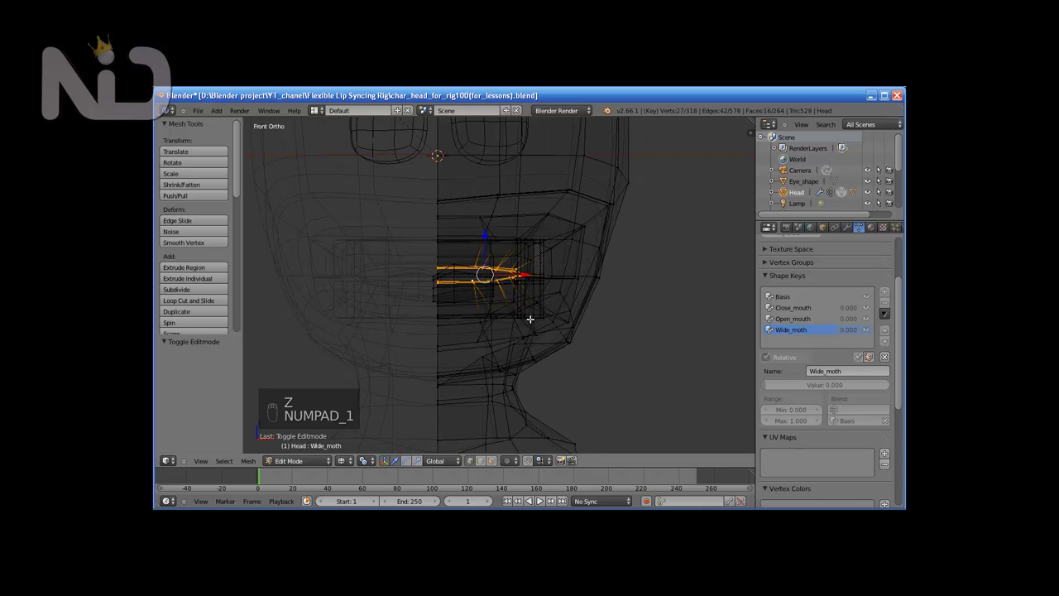
pyautogui.press('b')
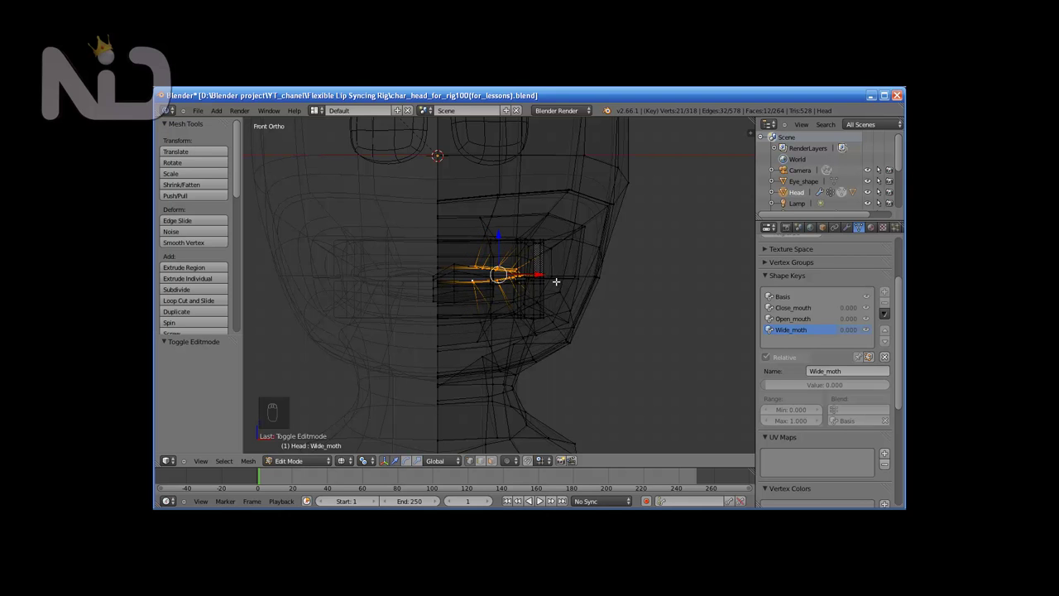
pyautogui.press('z')
# Step: Push the selected mouth corner vertices outward and check from the front
pyautogui.moveTo(541, 271); pyautogui.dragTo(560, 285)
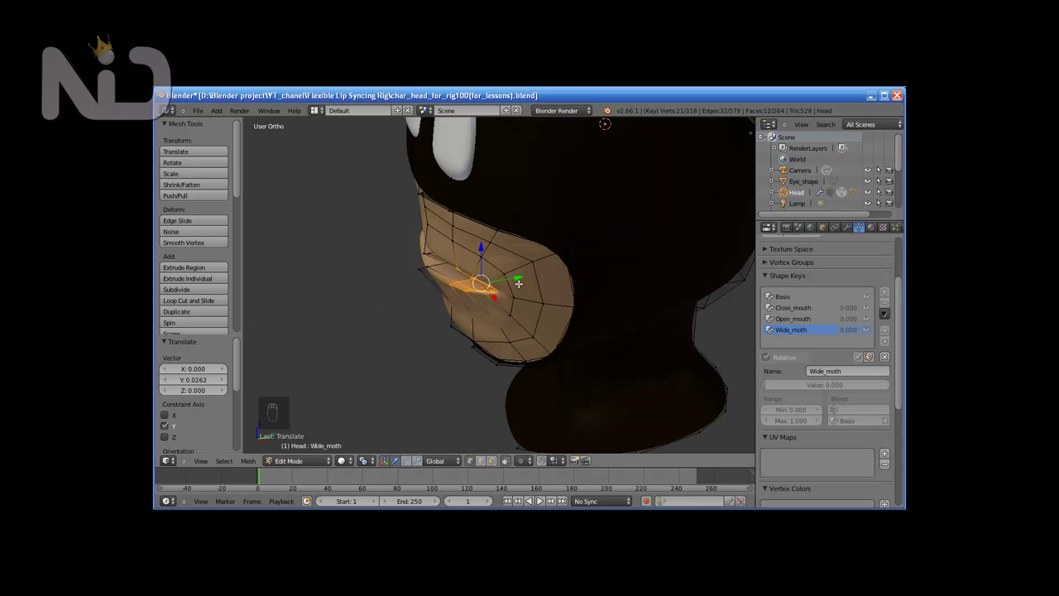
pyautogui.moveTo(514, 295); pyautogui.dragTo(561, 300)
pyautogui.moveTo(561, 301); pyautogui.dragTo(521, 239)
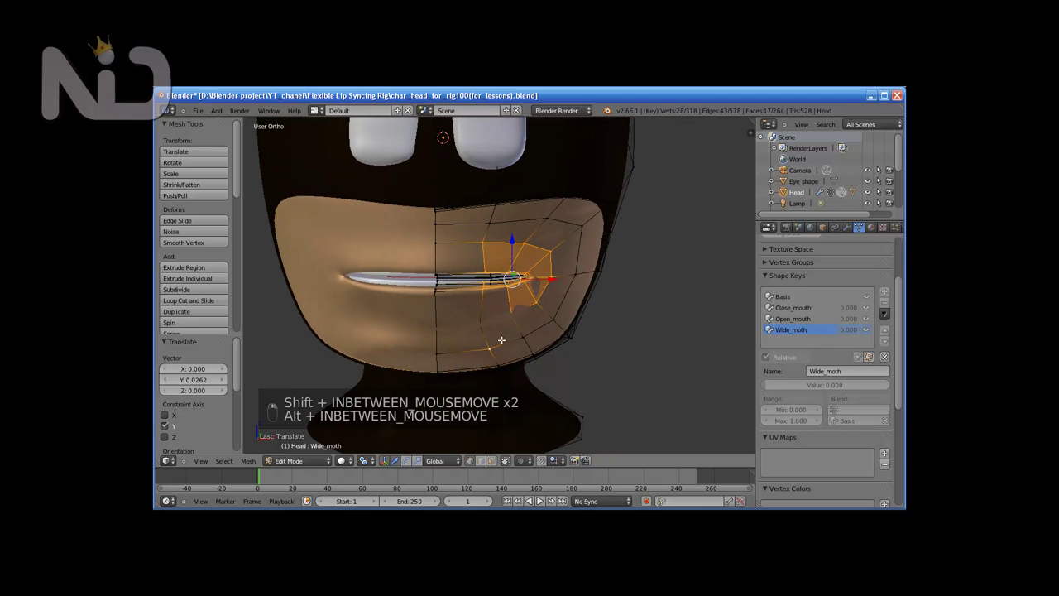
# Step: Stretch the right mouth corner further outward
pyautogui.press('ctrl+z')
pyautogui.moveTo(484, 319); pyautogui.dragTo(487, 298)
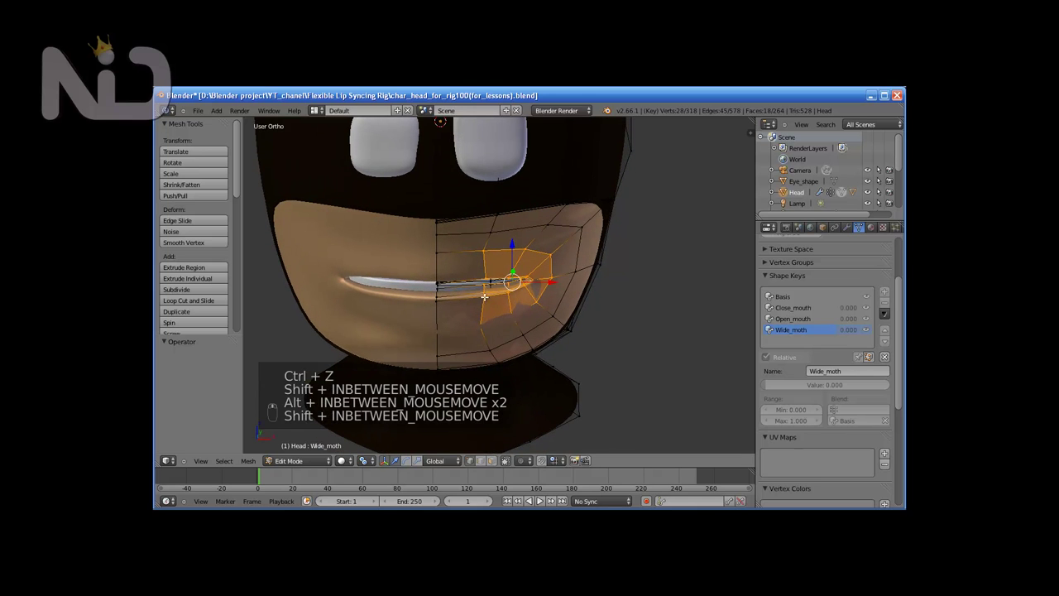
pyautogui.click(504, 295)
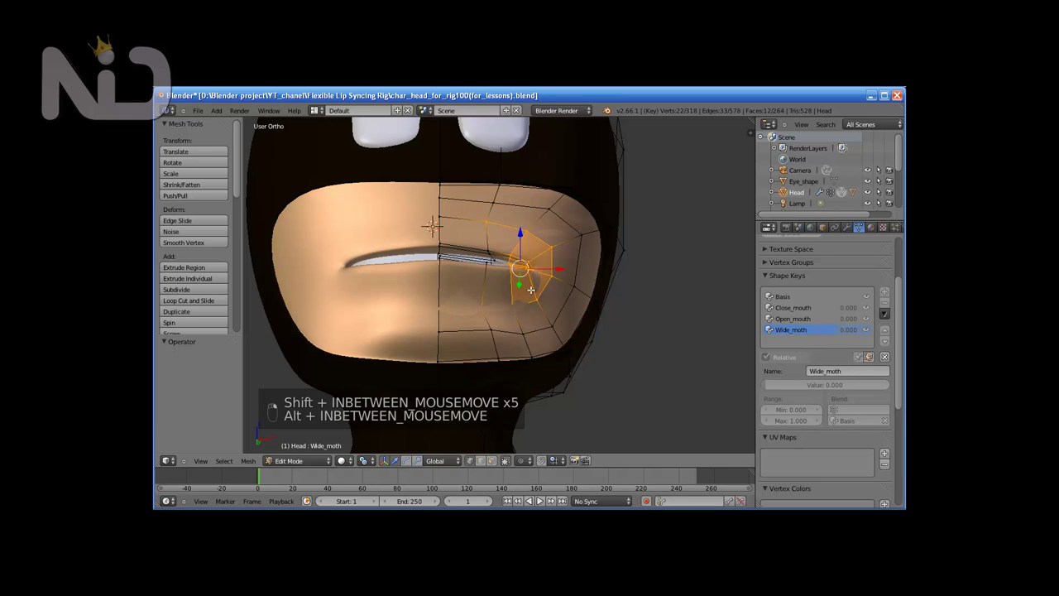
# Step: Pull the surrounding cheek vertices out along with the stretched corner
pyautogui.click(558, 272)
pyautogui.click(568, 270)
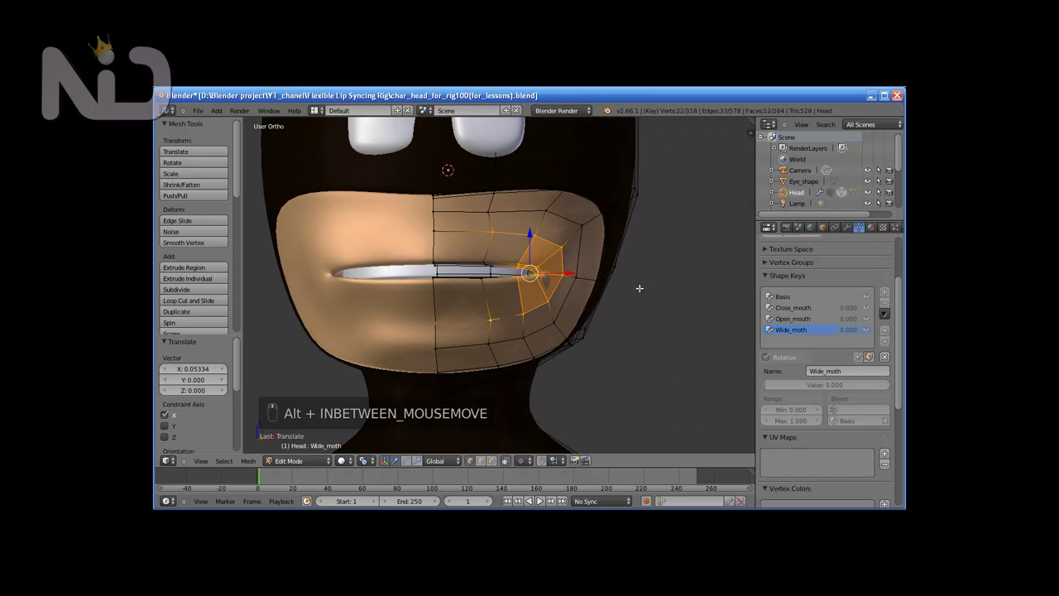
pyautogui.click(573, 269)
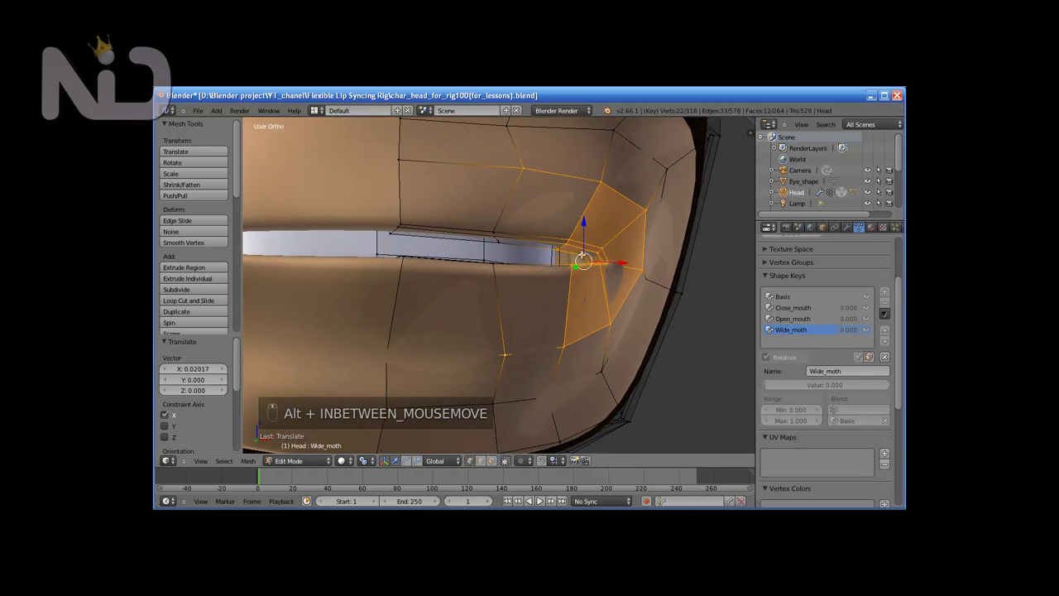
pyautogui.moveTo(574, 235); pyautogui.dragTo(559, 247)
pyautogui.moveTo(568, 307); pyautogui.dragTo(558, 279)
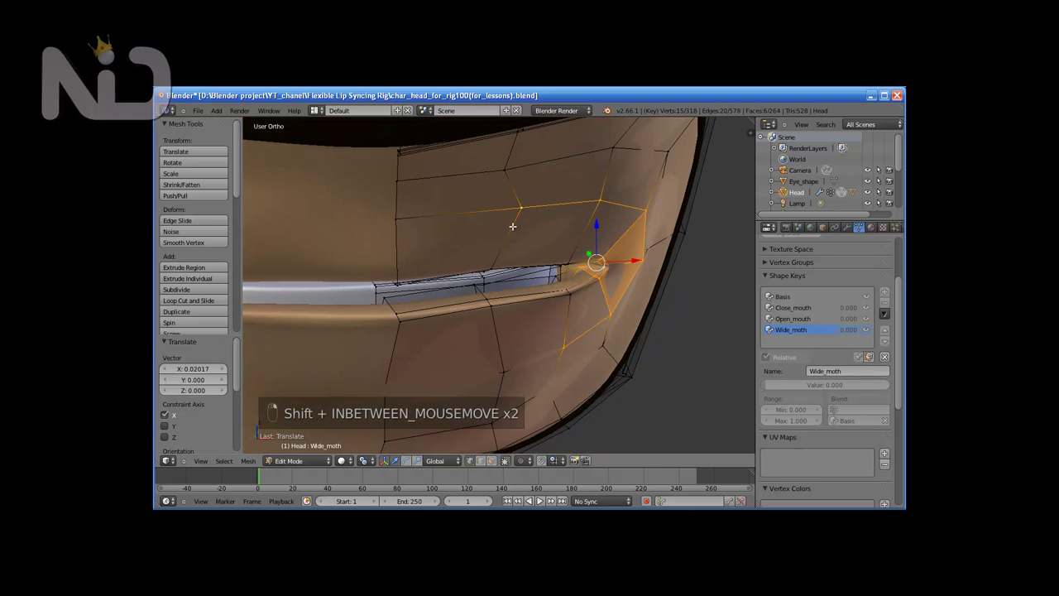
# Step: Pull the corner and nearby cheek vertices further out, nudging single vertices into place
pyautogui.middleClick(557, 245)
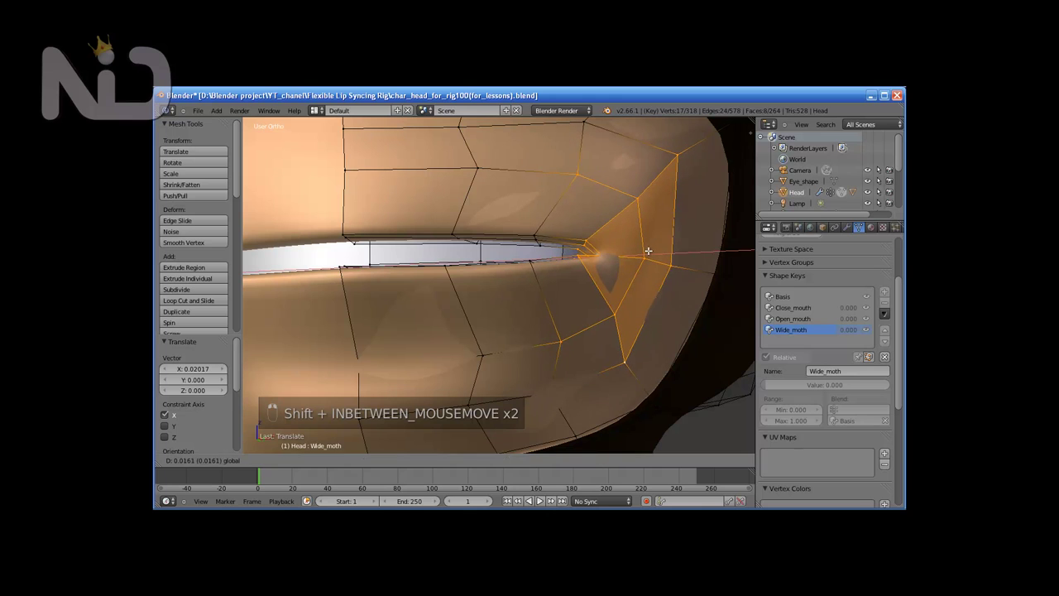
pyautogui.middleClick(634, 316)
pyautogui.moveTo(646, 259); pyautogui.dragTo(632, 243)
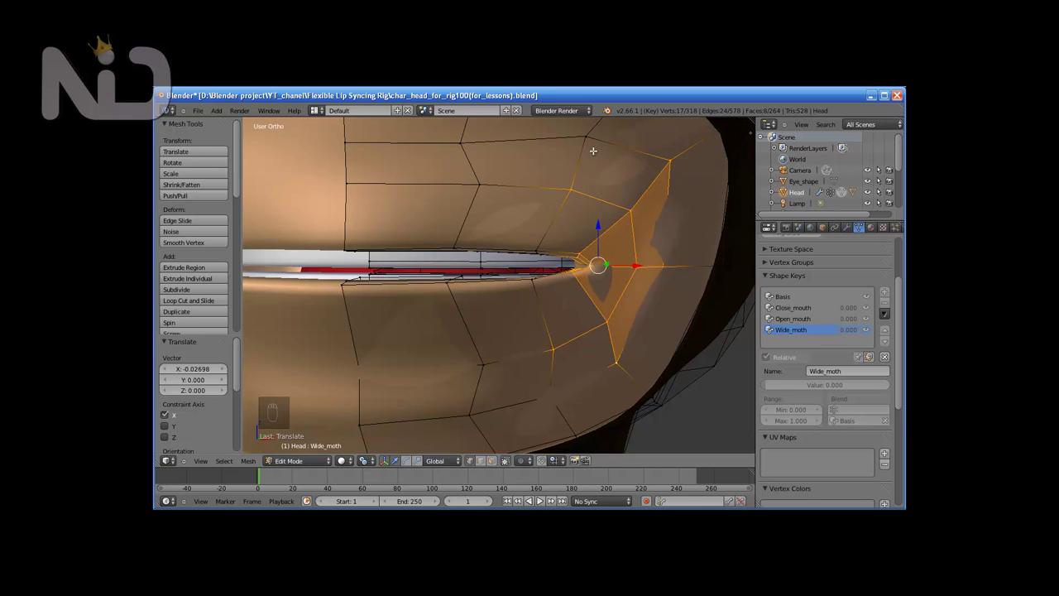
pyautogui.moveTo(589, 141); pyautogui.dragTo(628, 133)
pyautogui.moveTo(632, 135); pyautogui.dragTo(578, 380)
pyautogui.rightClick(578, 380)
pyautogui.moveTo(597, 392); pyautogui.dragTo(604, 374)
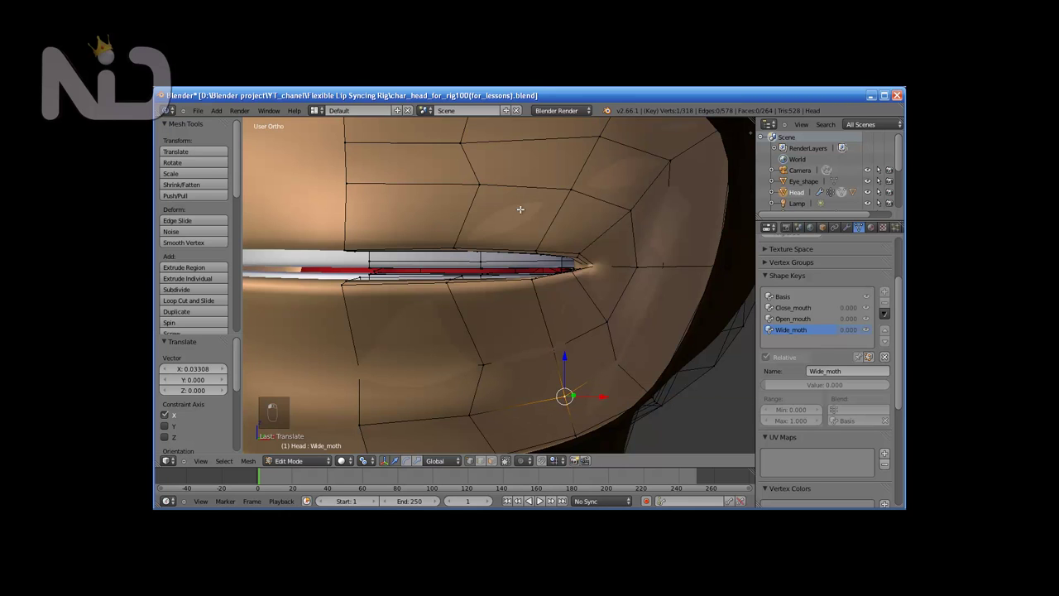
# Step: Adjust vertices above the upper lip so the widened corner looks smooth
pyautogui.click(499, 140)
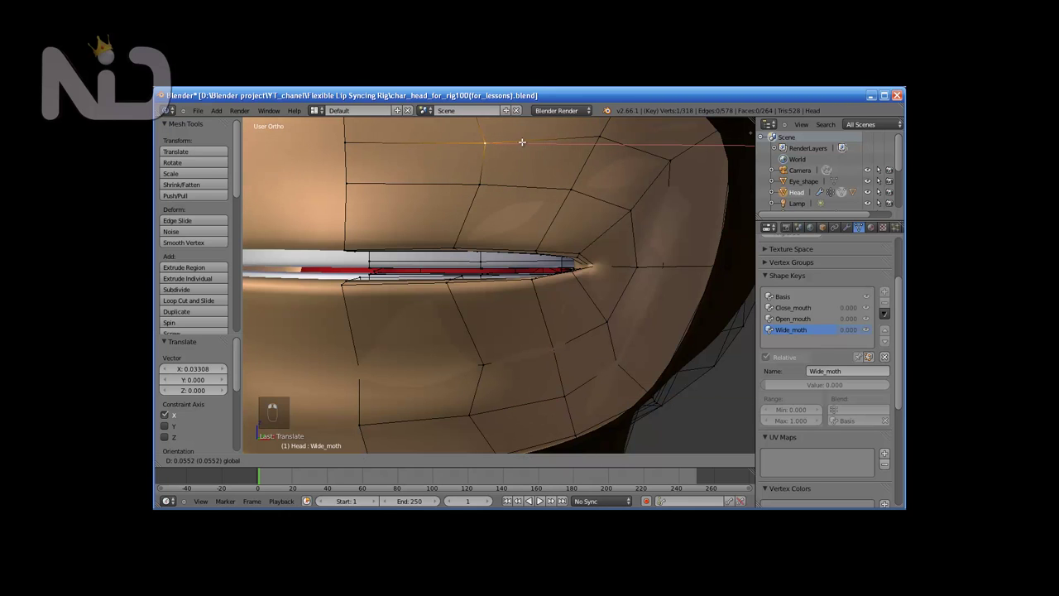
pyautogui.click(519, 146)
pyautogui.rightClick(513, 398)
pyautogui.click(512, 413)
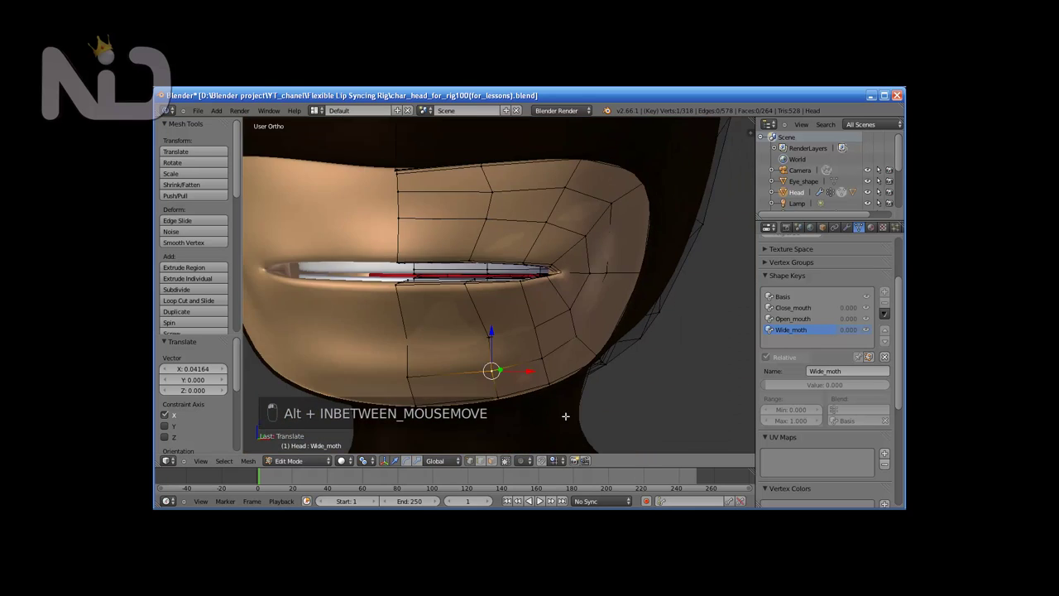
pyautogui.middleClick(591, 368)
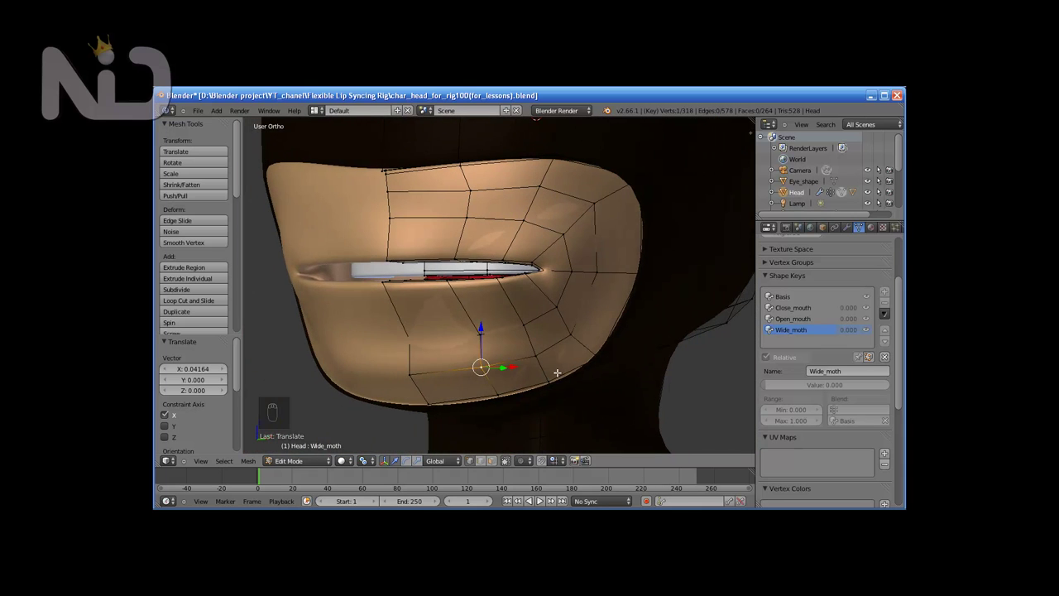
pyautogui.moveTo(535, 393); pyautogui.dragTo(620, 378)
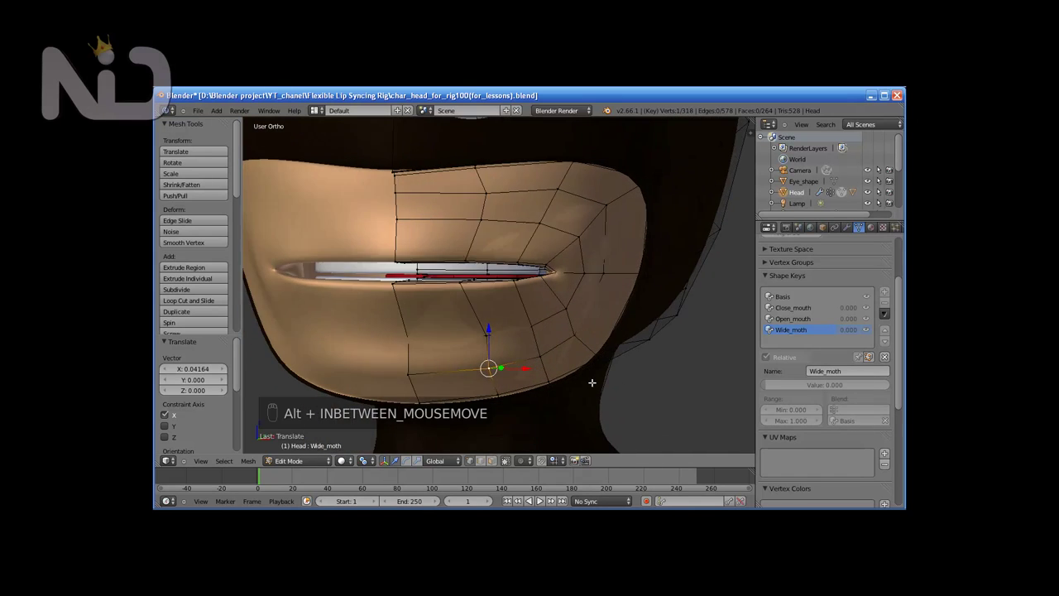
# Step: Leave mesh editing for object mode to add shape key Key 4
pyautogui.press('Tab')
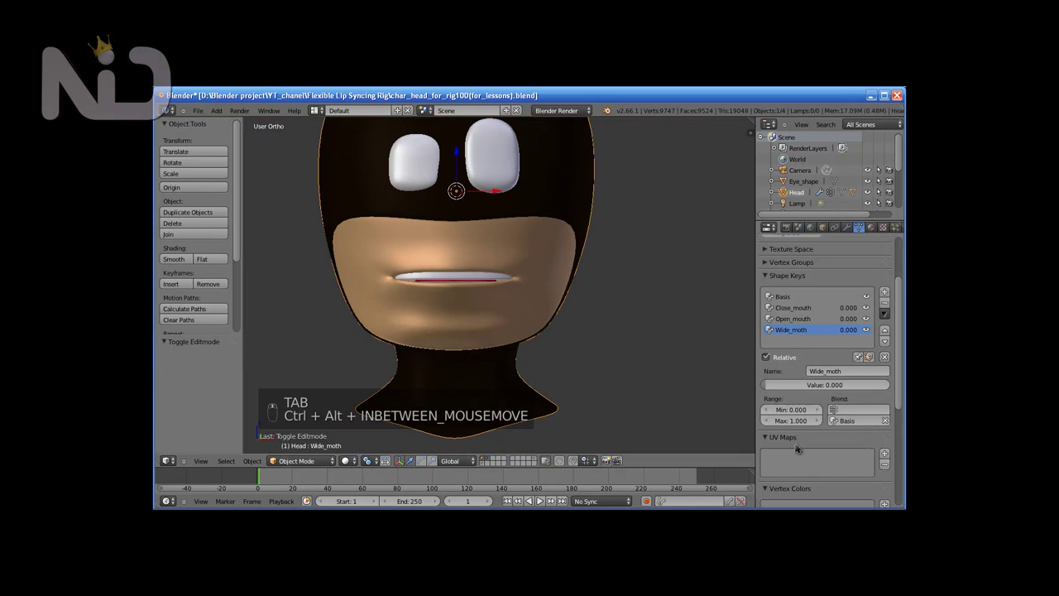
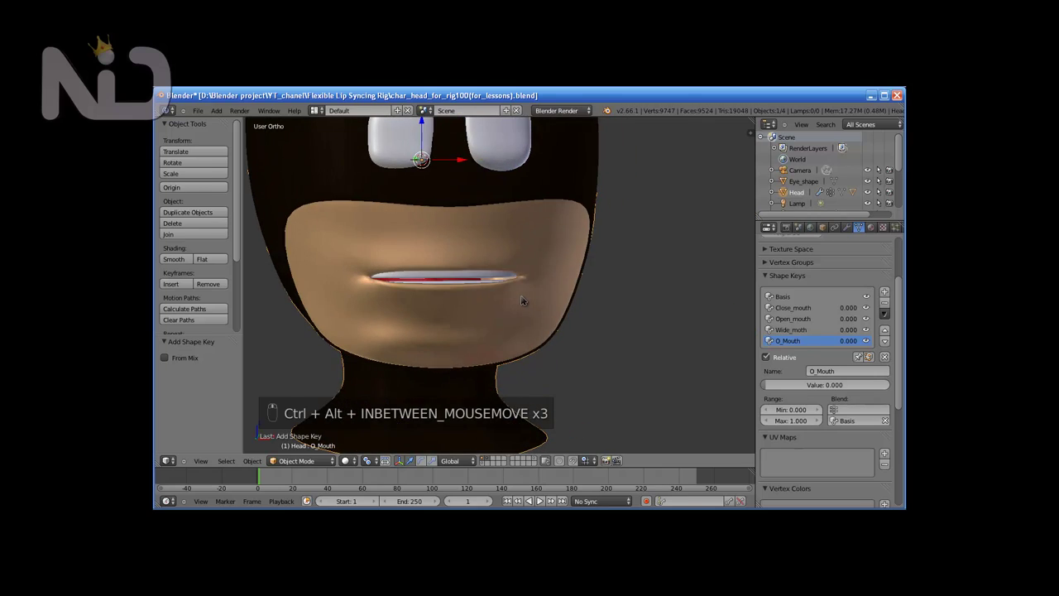
# Step: Enter mesh editing to shape the O_Mouth pose
pyautogui.press('Tab')
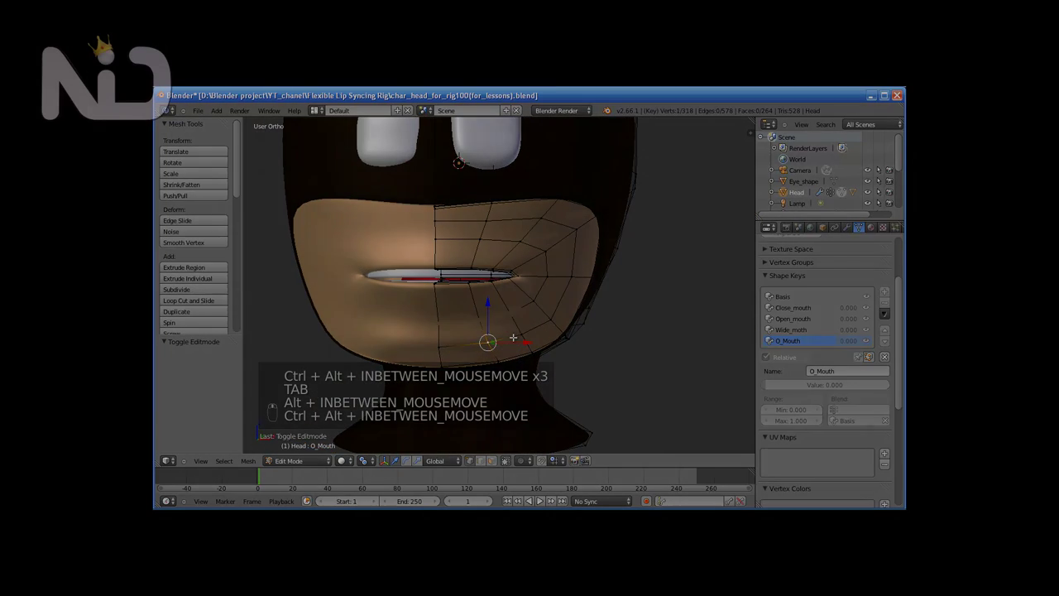
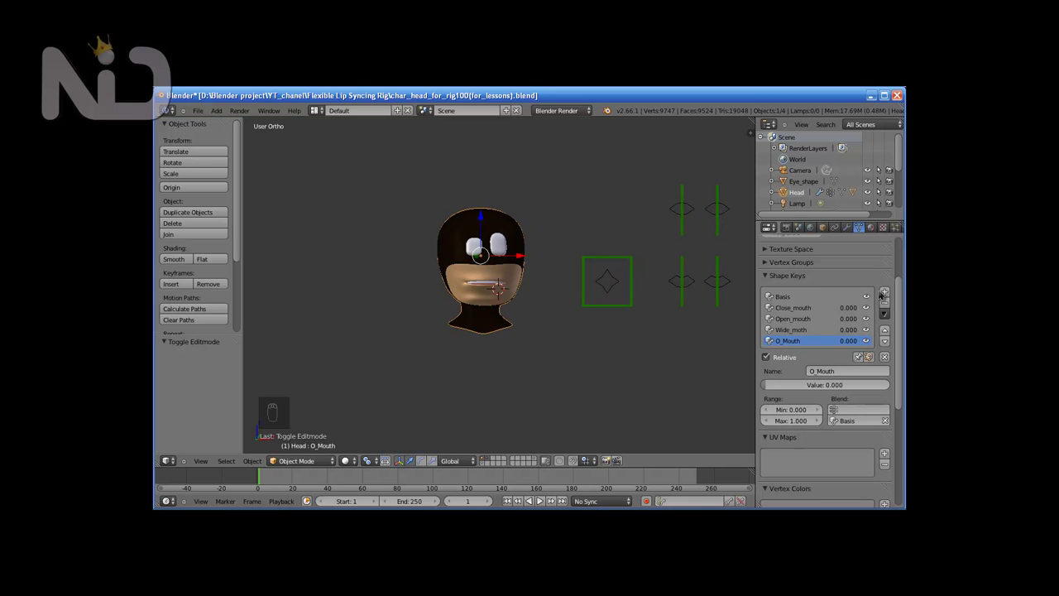
# Step: Name the new shape key Top_lip_UP and zoom the view onto the mouth
pyautogui.moveTo(484, 255); pyautogui.dragTo(484, 256)
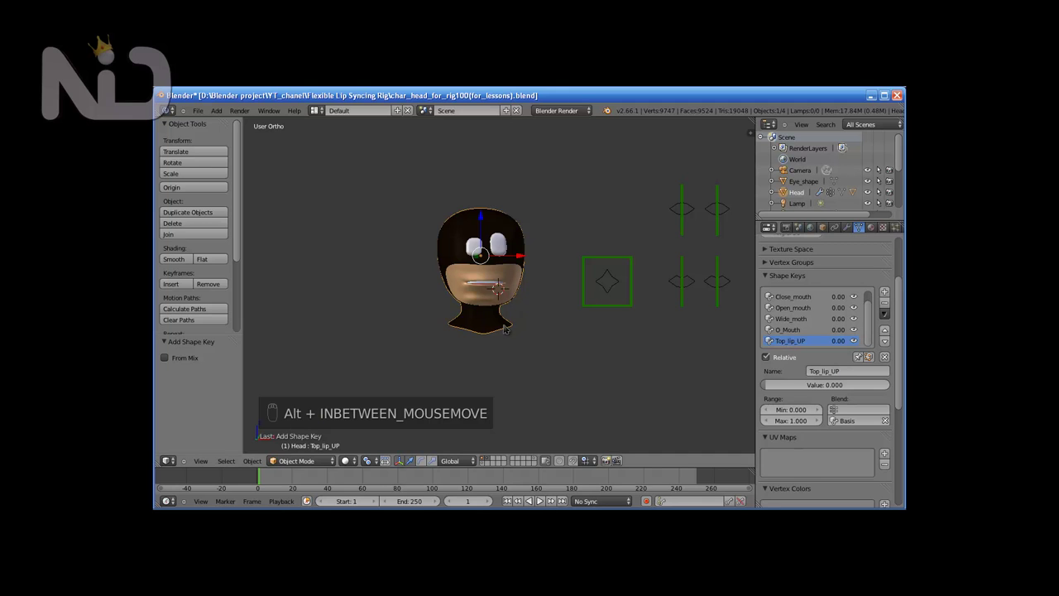
pyautogui.moveTo(481, 255); pyautogui.dragTo(482, 256)
# Step: From front view, select the upper lip edge loop and lift it upward along one axis
pyautogui.press('Tab')
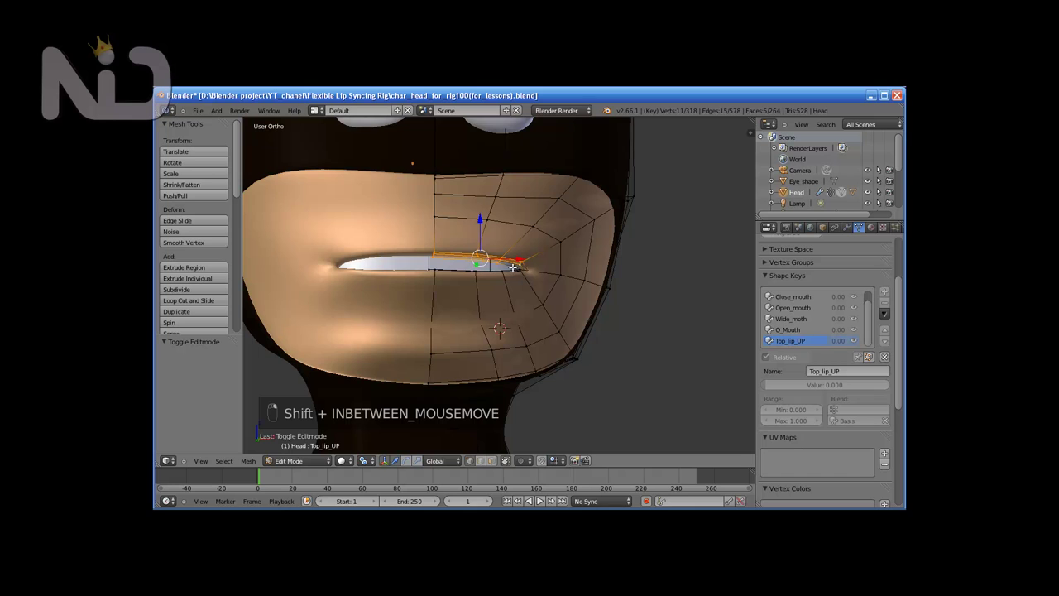
pyautogui.middleClick(498, 299)
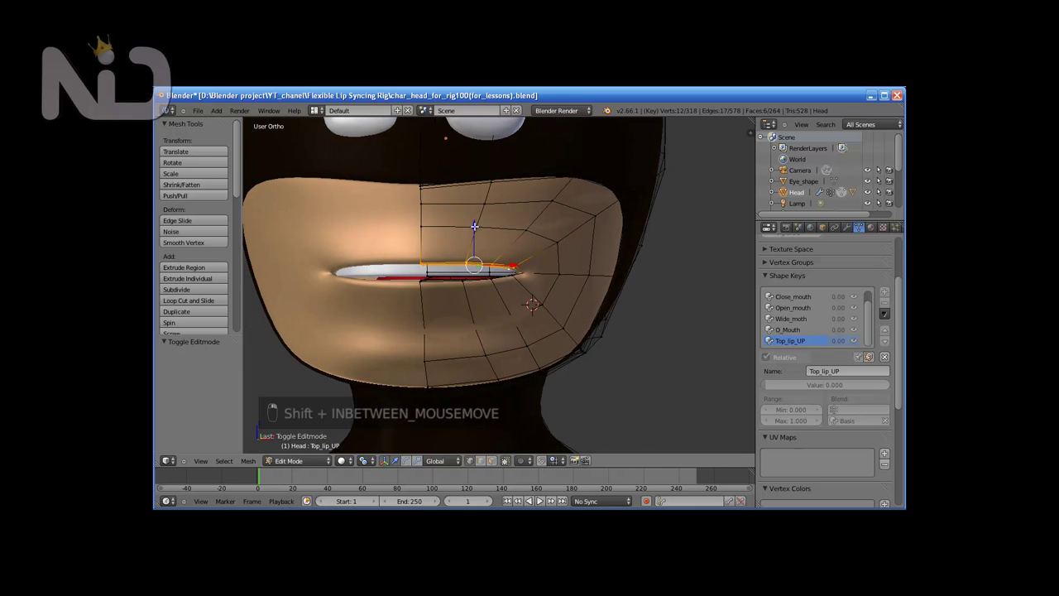
pyautogui.press('KP_1')
pyautogui.moveTo(481, 225); pyautogui.dragTo(486, 227)
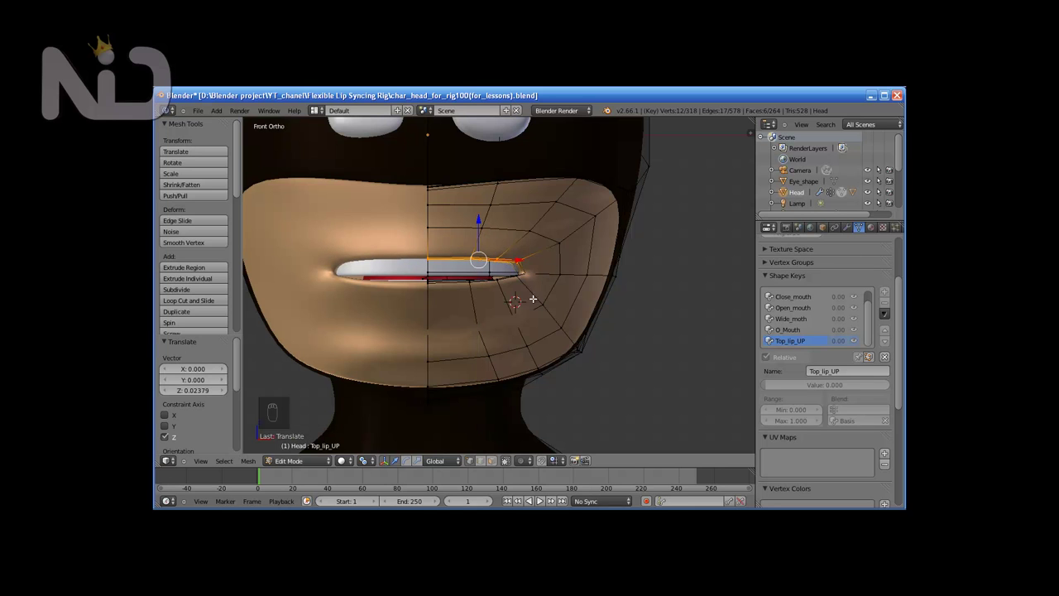
pyautogui.click(533, 287)
pyautogui.moveTo(524, 251); pyautogui.dragTo(464, 207)
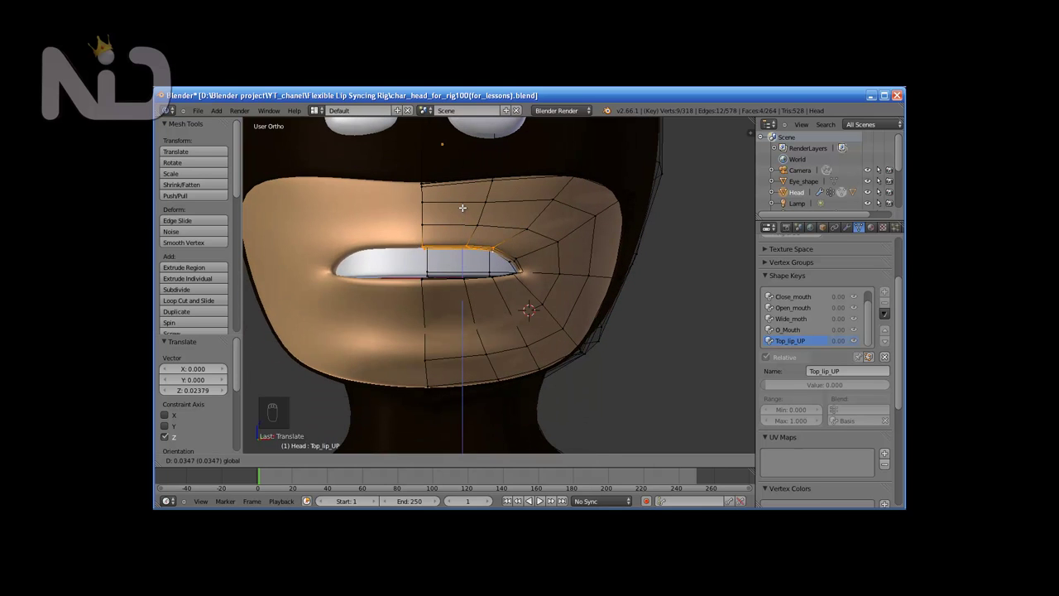
pyautogui.moveTo(464, 204); pyautogui.dragTo(491, 264)
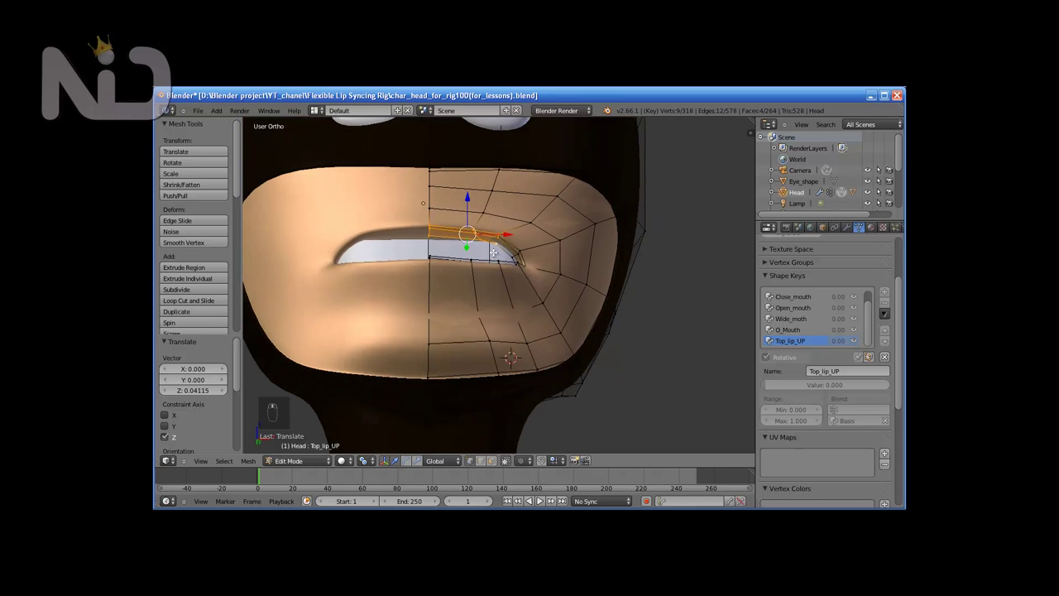
pyautogui.moveTo(503, 227); pyautogui.dragTo(493, 262)
pyautogui.moveTo(492, 289); pyautogui.dragTo(509, 267)
pyautogui.middleClick(495, 278)
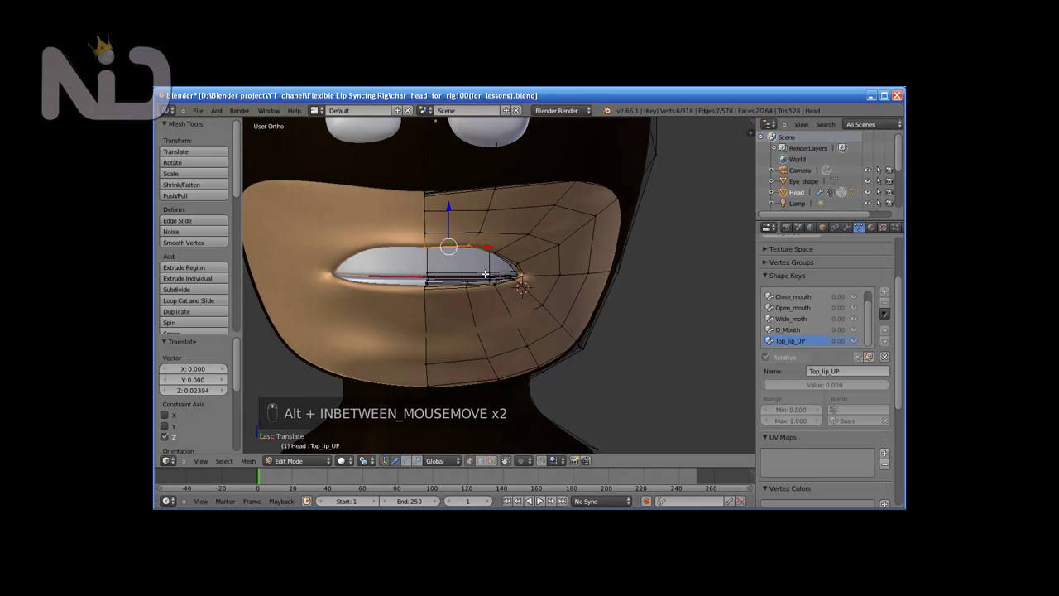
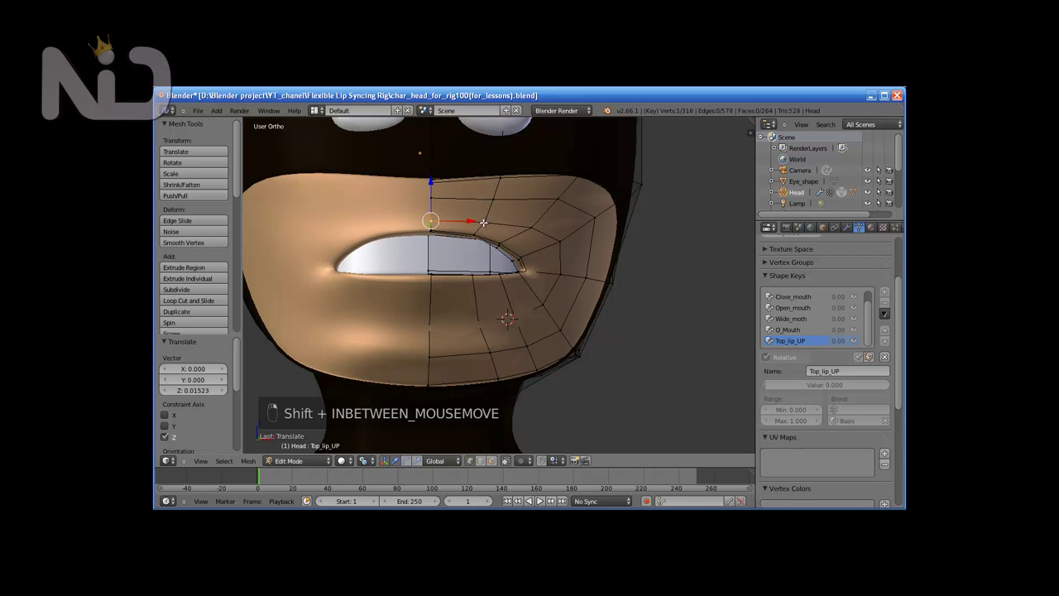
# Step: From side view, push the centre upper-lip vertices forward to refine the profile
pyautogui.click(459, 177)
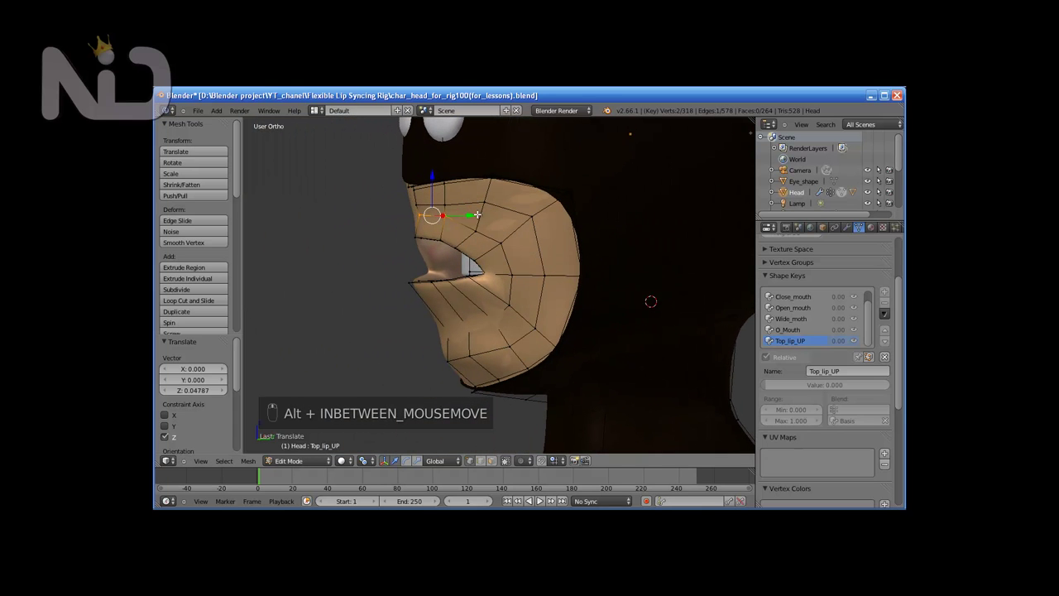
pyautogui.moveTo(456, 214); pyautogui.dragTo(455, 214)
pyautogui.click(424, 201)
pyautogui.moveTo(443, 204); pyautogui.dragTo(464, 200)
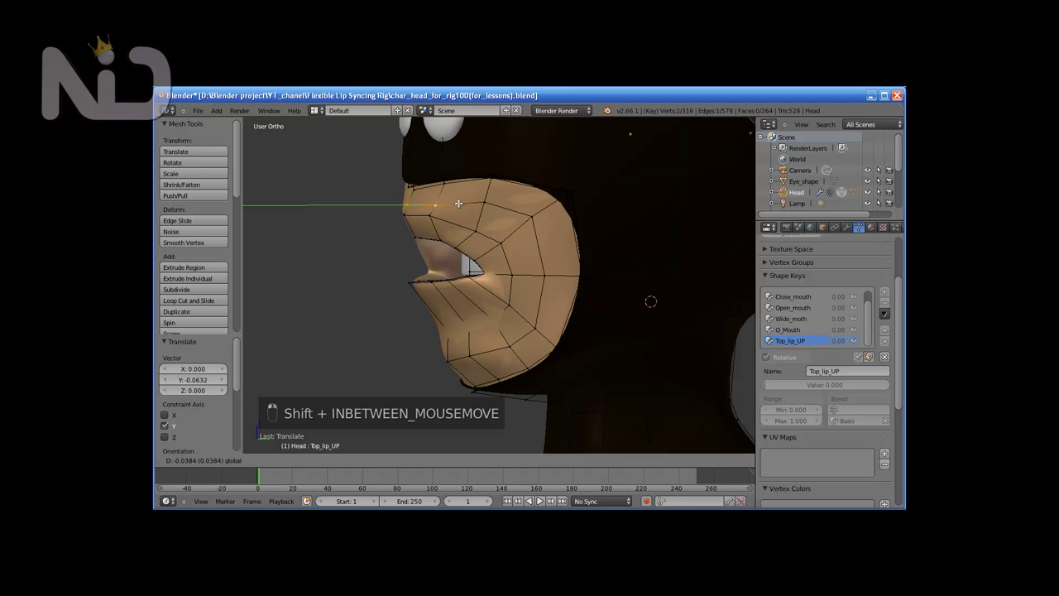
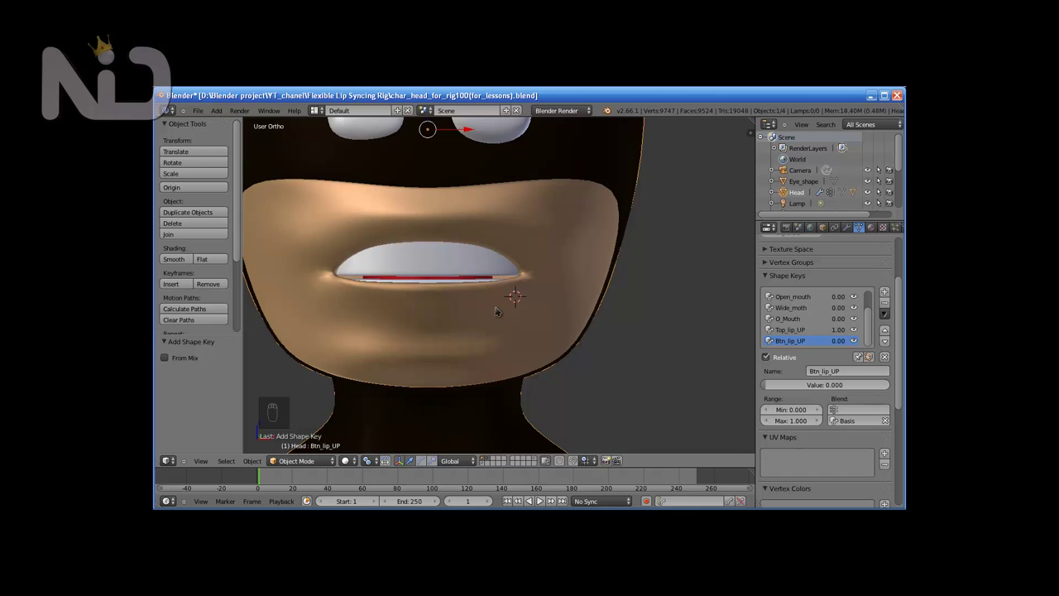
# Step: Toggle between edit and object mode to compare the raised lip, ending in object mode
pyautogui.press('Tab')
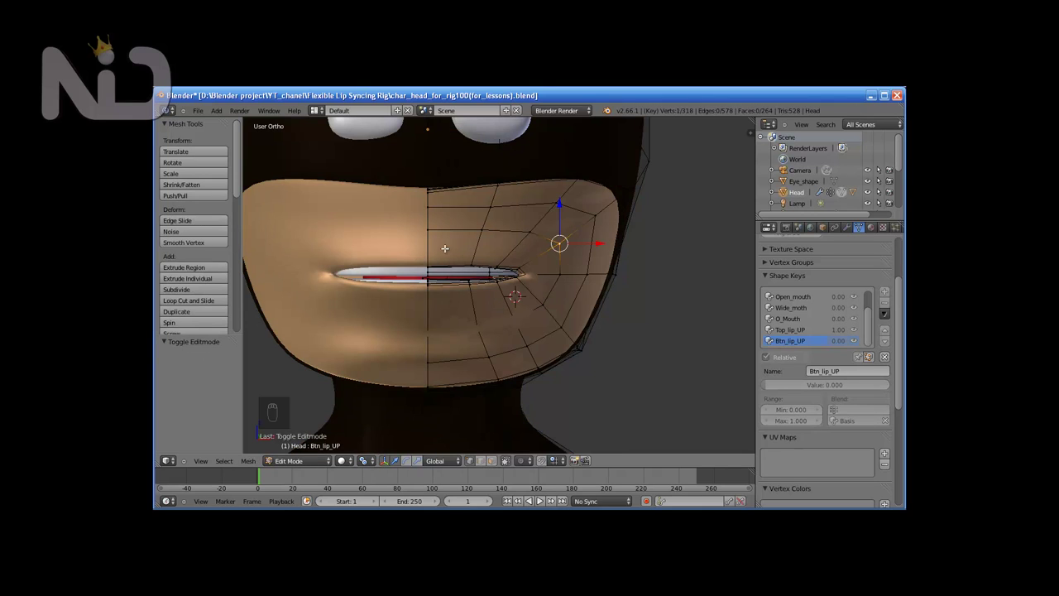
pyautogui.press('Tab')
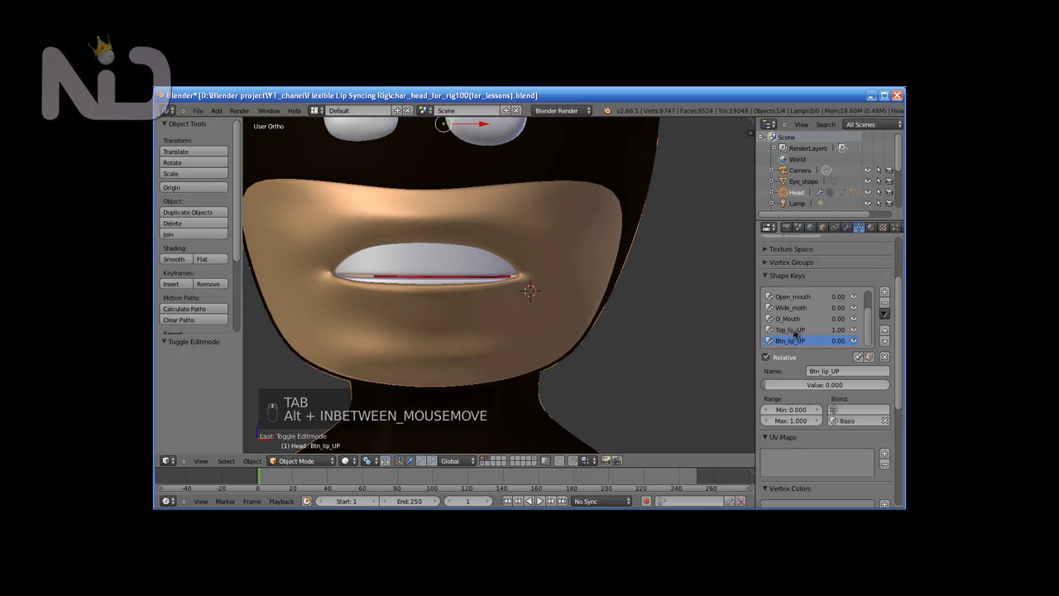
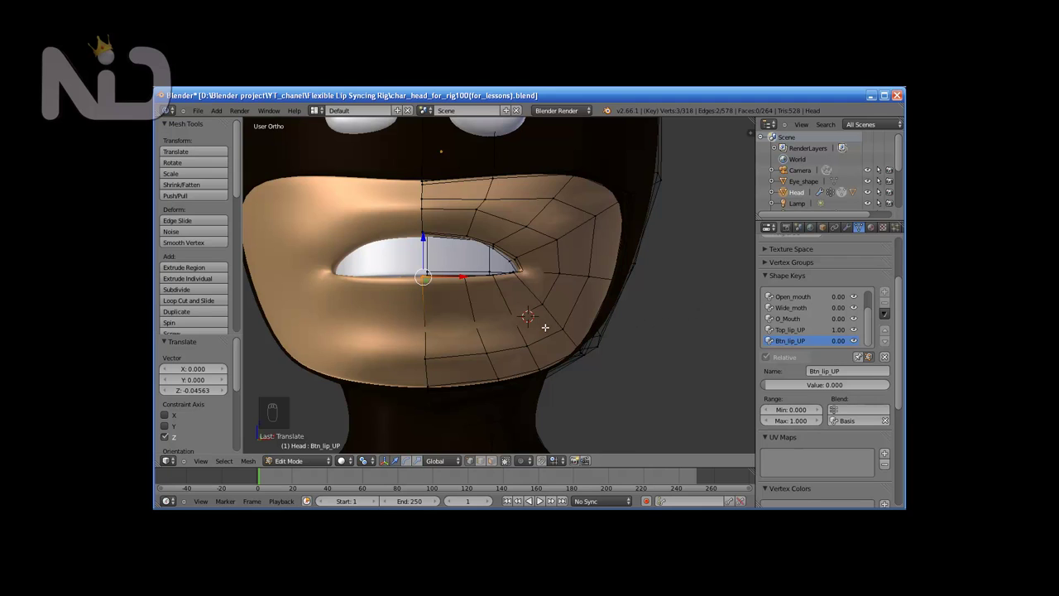
pyautogui.press('Tab')
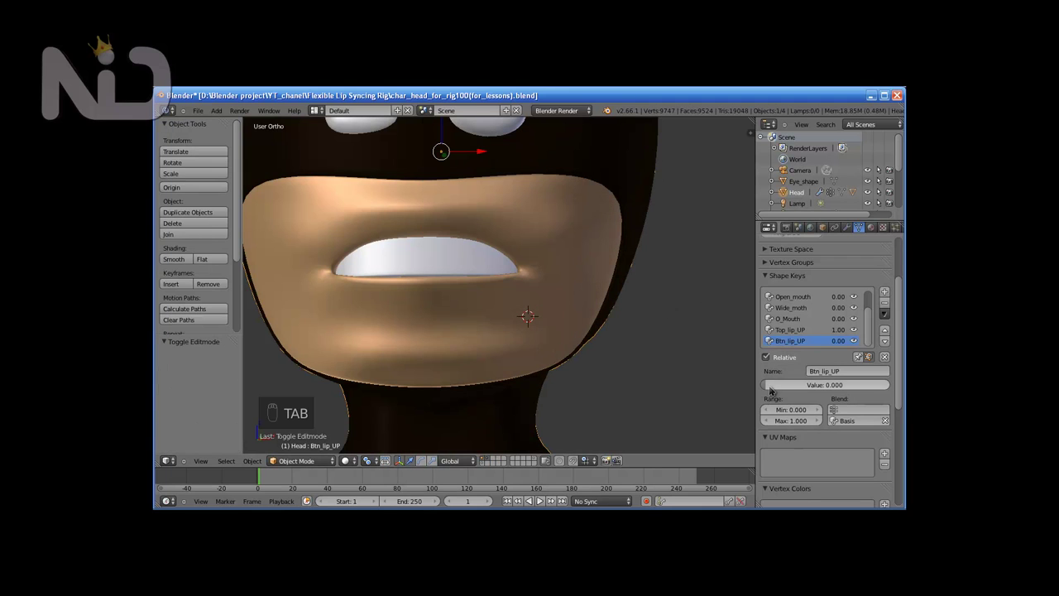
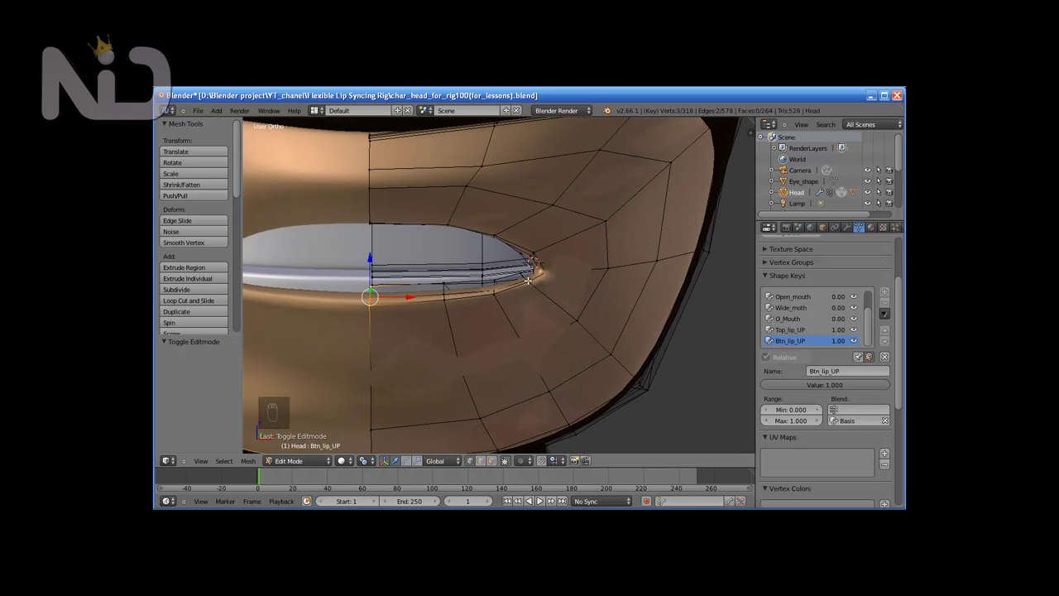
# Step: Select the lower lip edge loop, using wireframe box-selection, and raise it upward
pyautogui.middleClick(534, 280)
pyautogui.moveTo(532, 279); pyautogui.dragTo(443, 297)
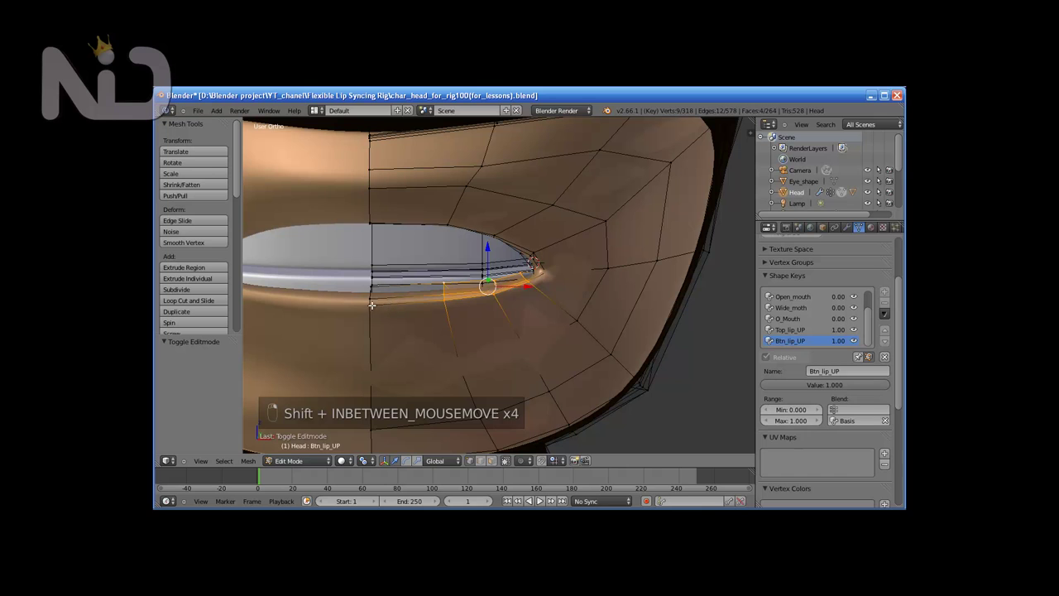
pyautogui.moveTo(436, 310); pyautogui.dragTo(464, 216)
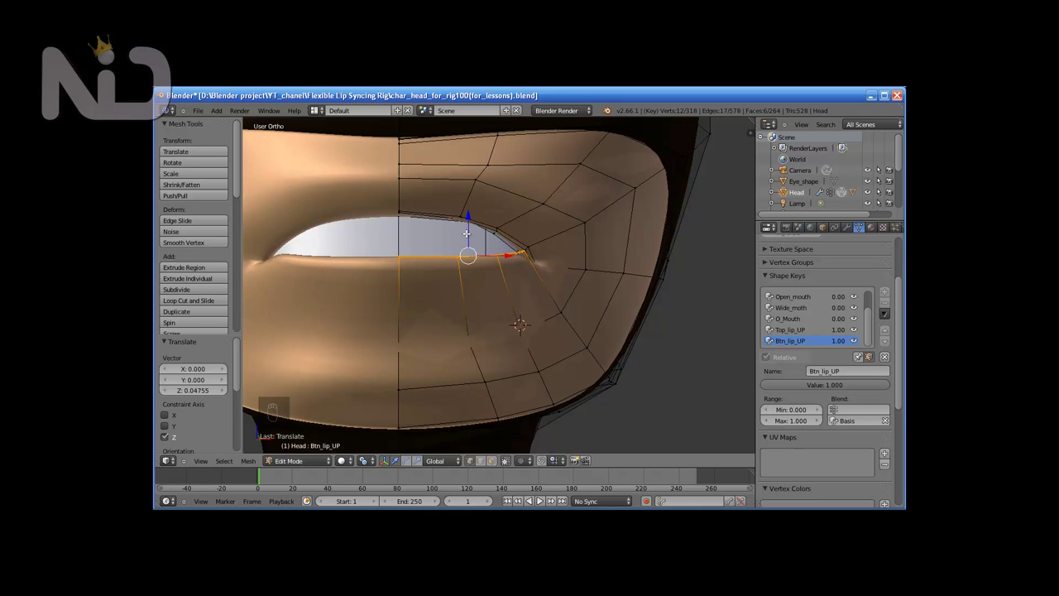
pyautogui.press('z')
pyautogui.press('b')
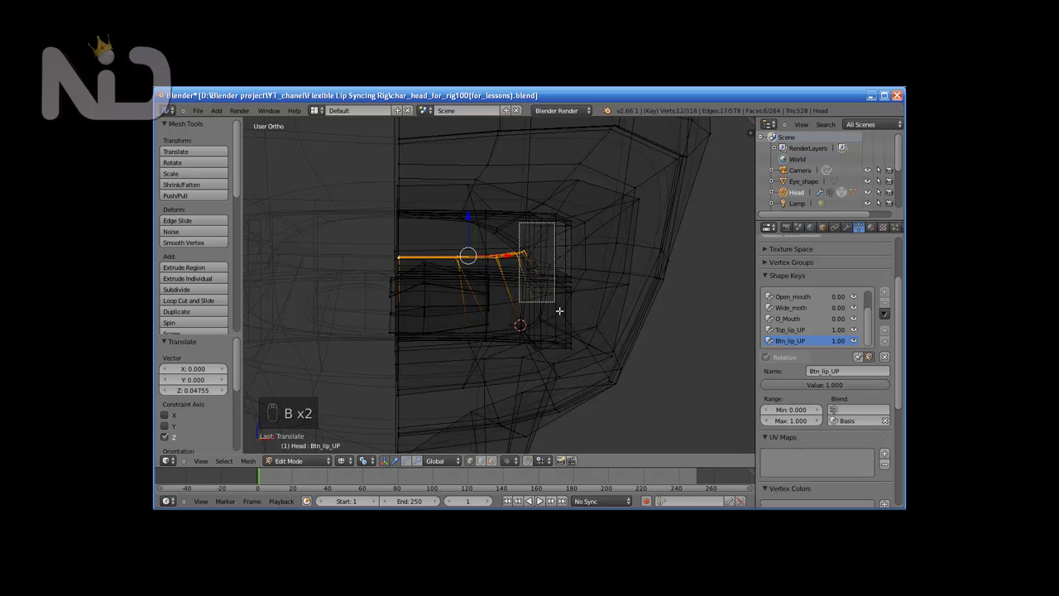
pyautogui.press('z')
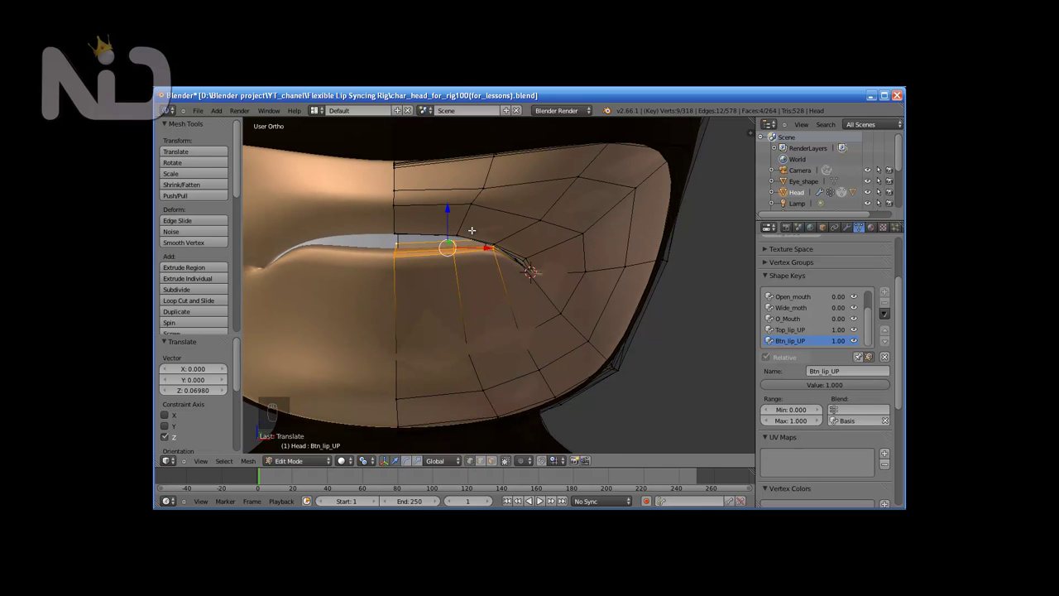
pyautogui.click(523, 285)
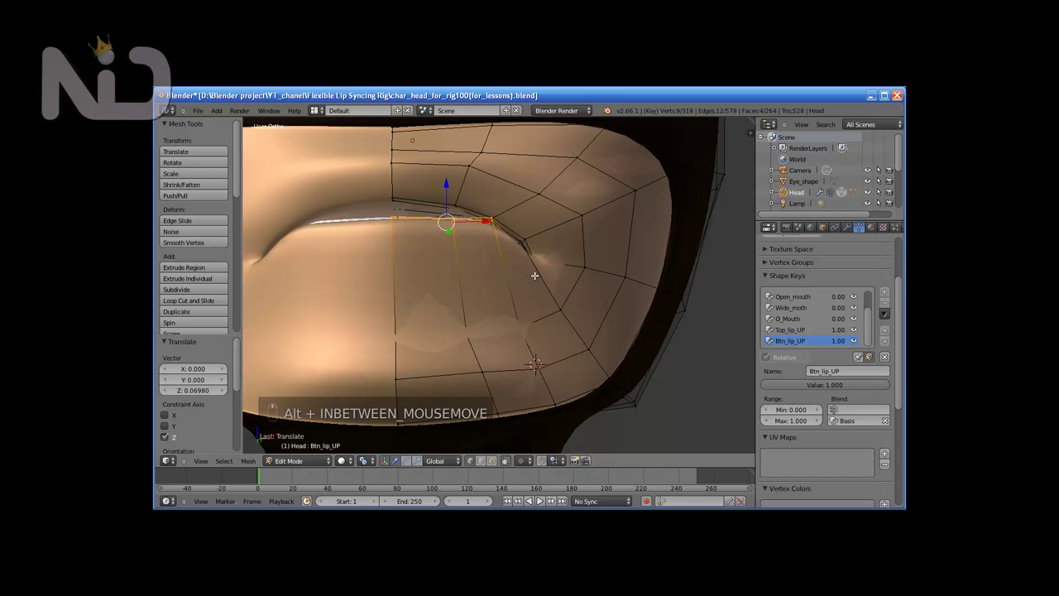
pyautogui.press('z')
# Step: Box-select the mouth-corner vertices and push them up into a pout, then leave mesh editing
pyautogui.press('b')
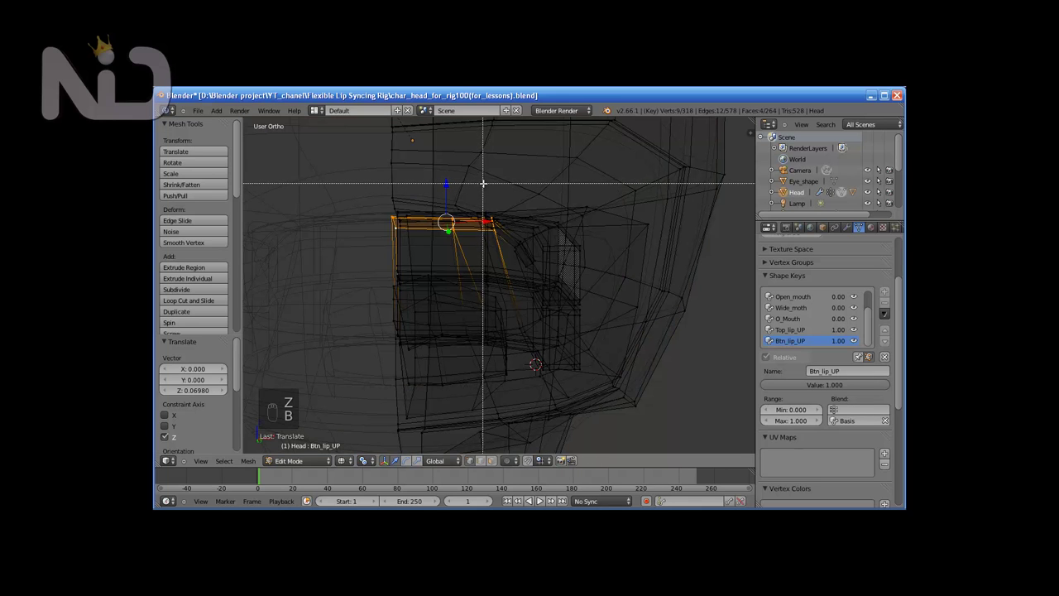
pyautogui.press('z')
pyautogui.moveTo(424, 177); pyautogui.dragTo(433, 173)
pyautogui.press('z')
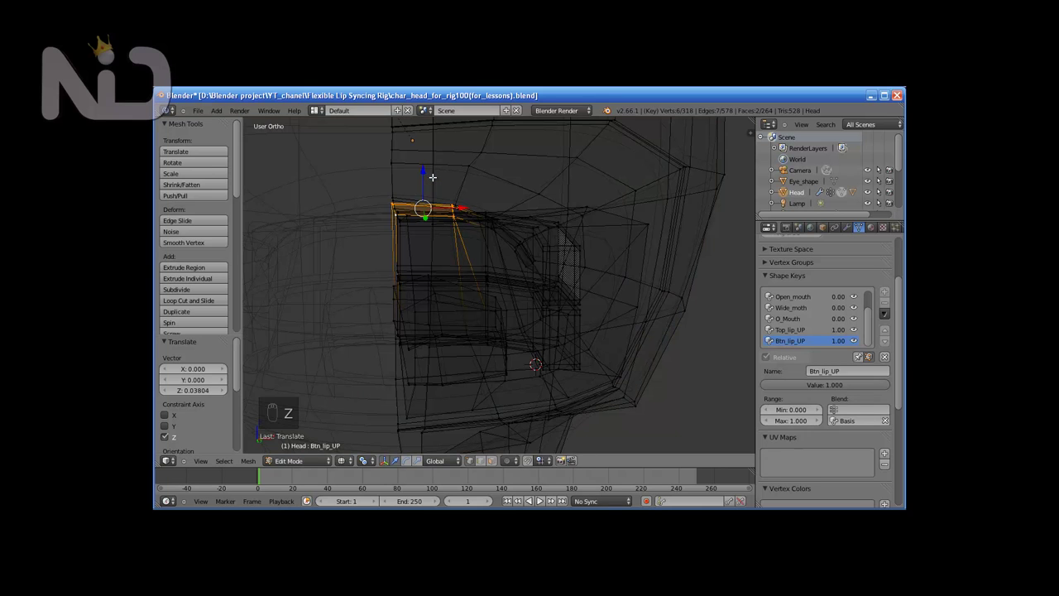
pyautogui.press('b')
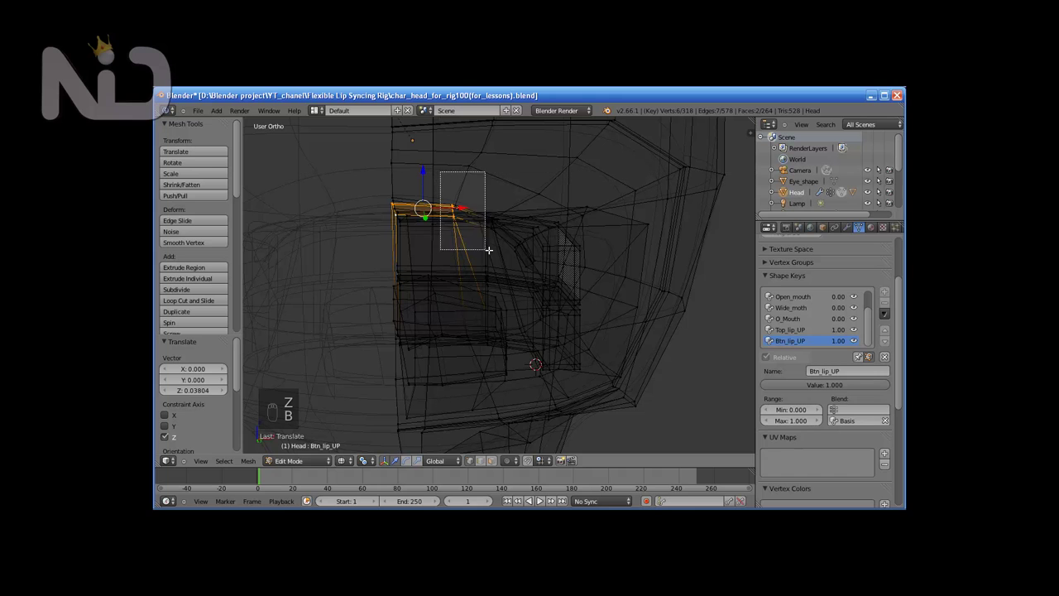
pyautogui.press('z')
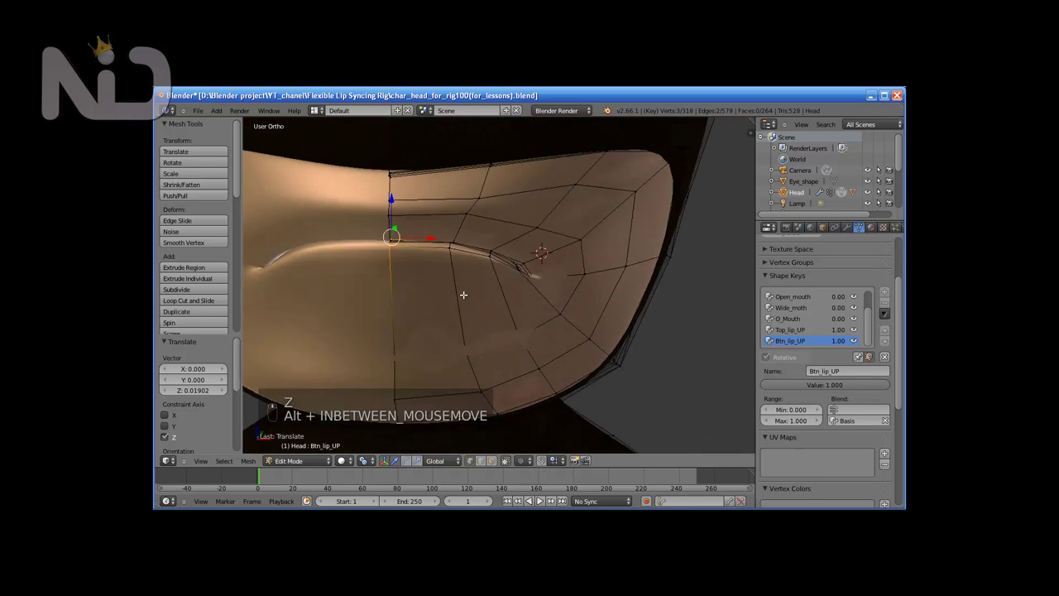
pyautogui.click(499, 284)
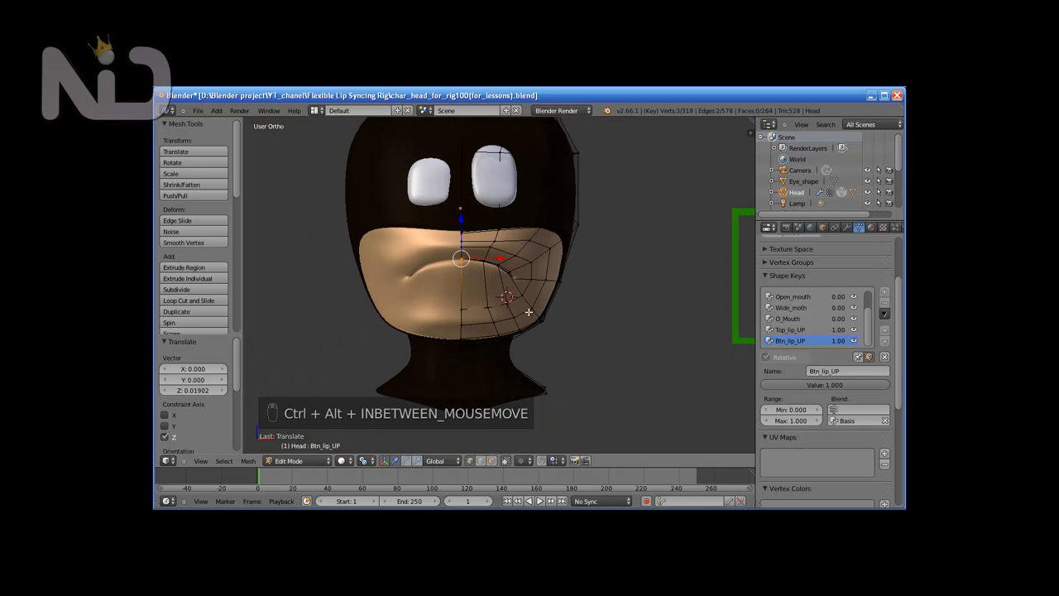
pyautogui.press('Tab')
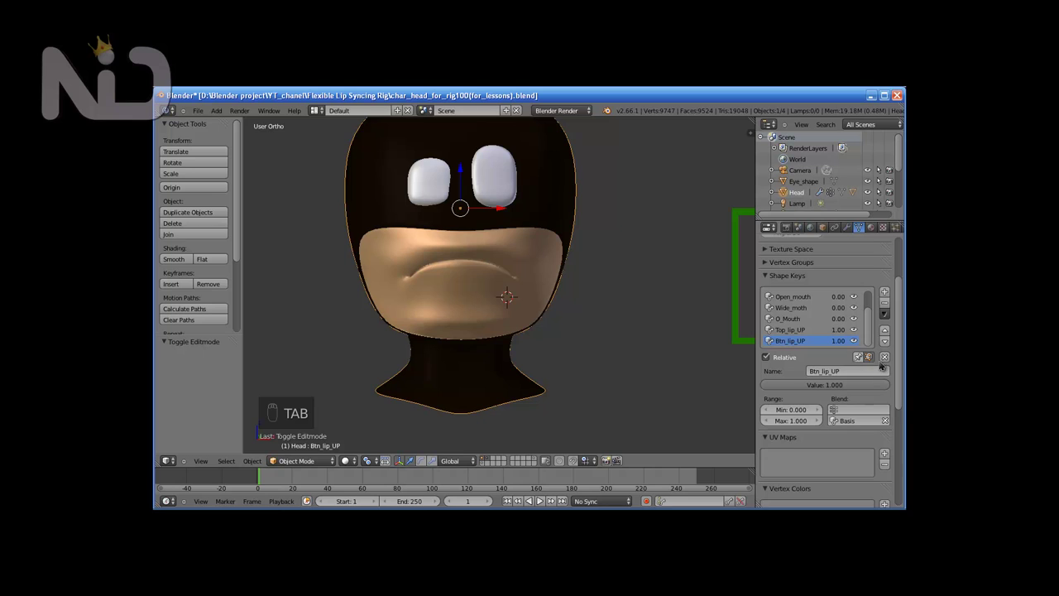
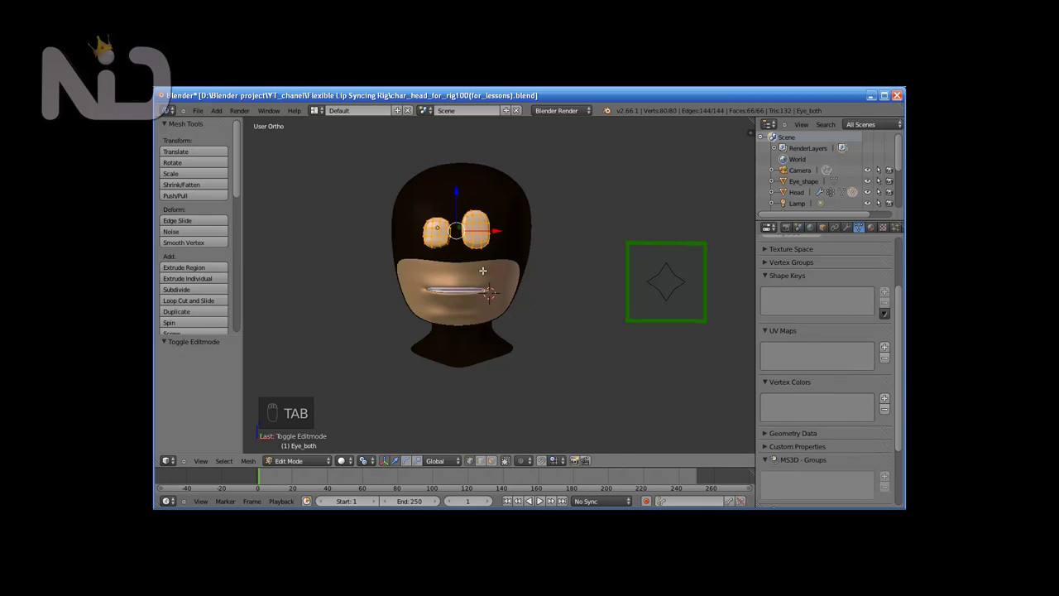
# Step: Enter edit mode on the eyes in front wireframe view and box-select the left eye's top vertices
pyautogui.press('Tab')
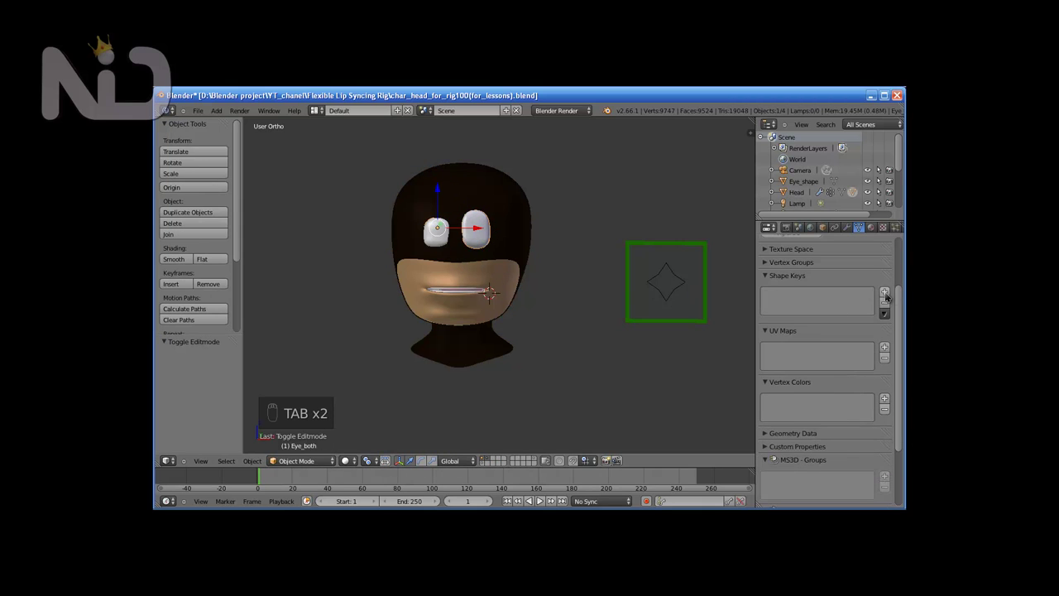
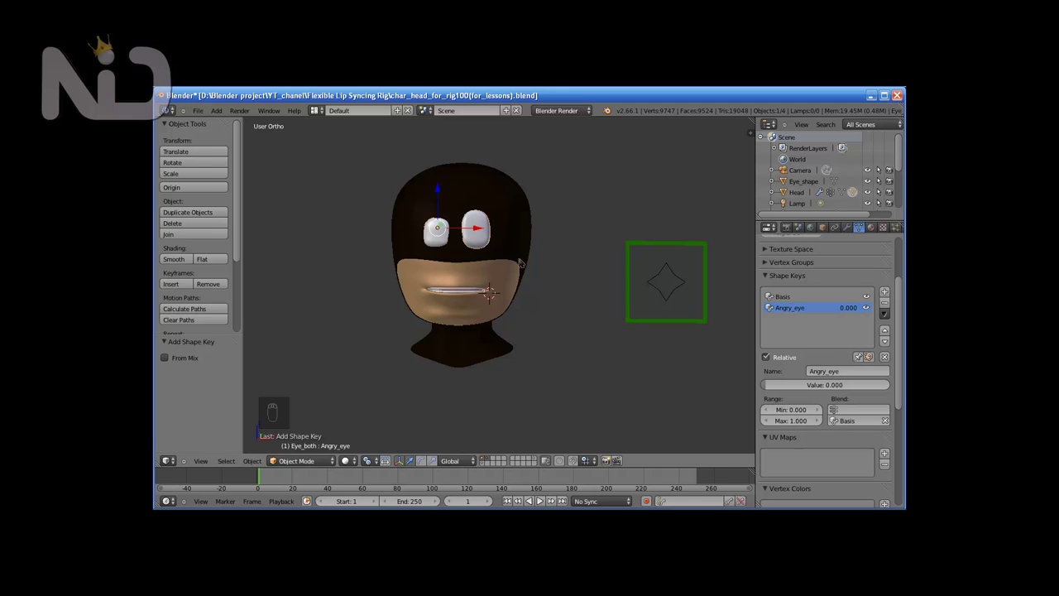
pyautogui.press('Tab')
pyautogui.press('KP_1')
pyautogui.click(483, 276)
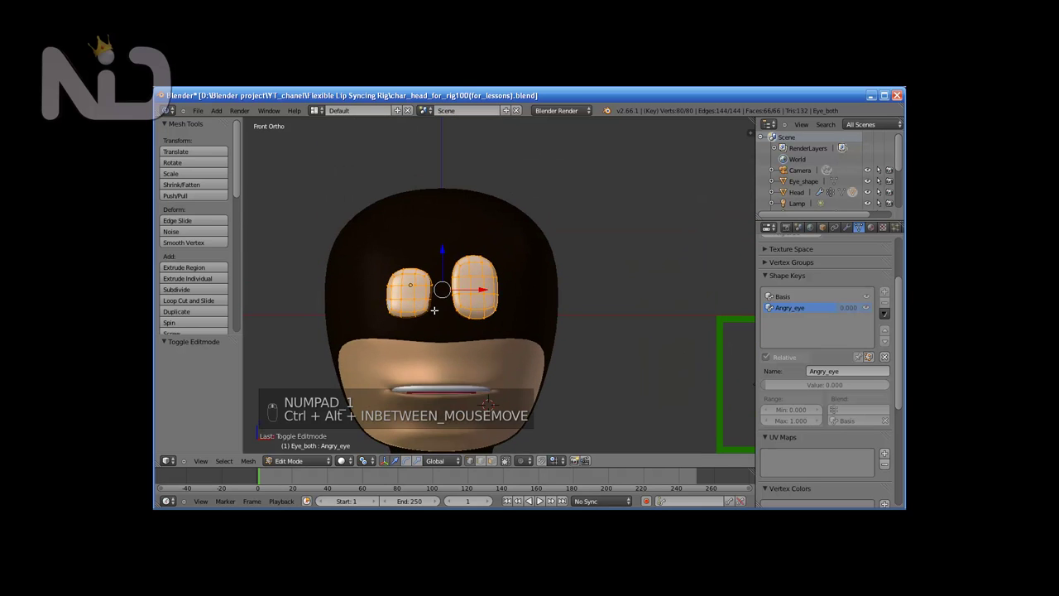
pyautogui.press('z')
pyautogui.press('a')
pyautogui.press('b')
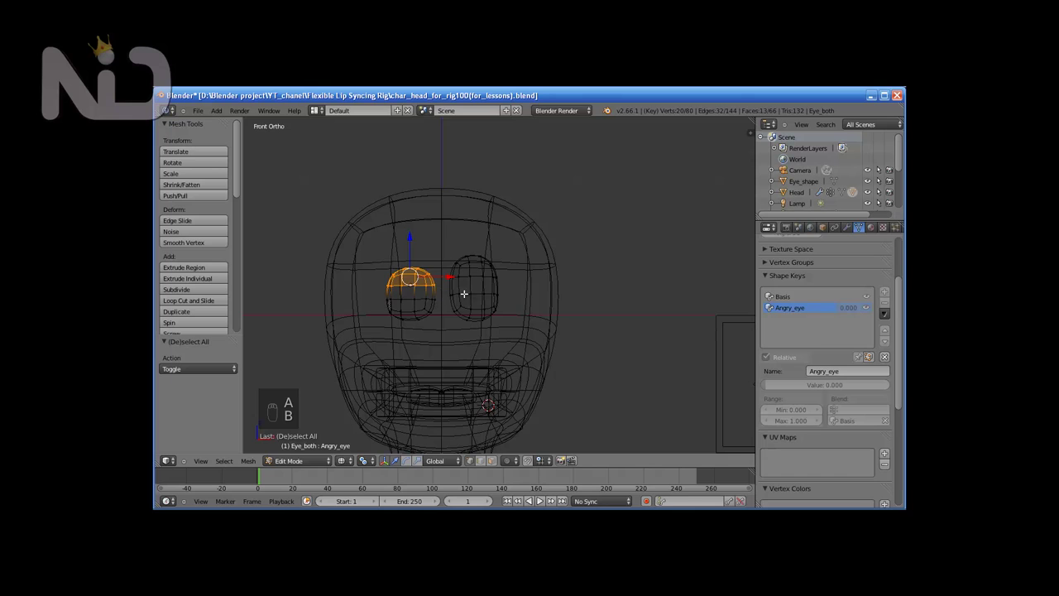
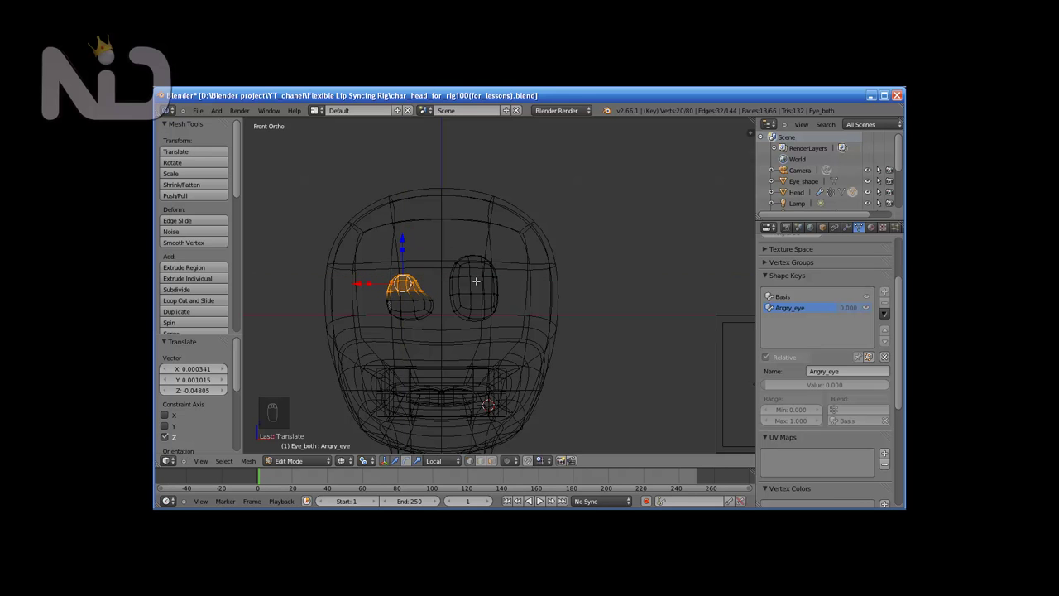
# Step: Box-select the right eye's top vertices, slant them into an angry look, and return to object mode
pyautogui.press('a')
pyautogui.press('b')
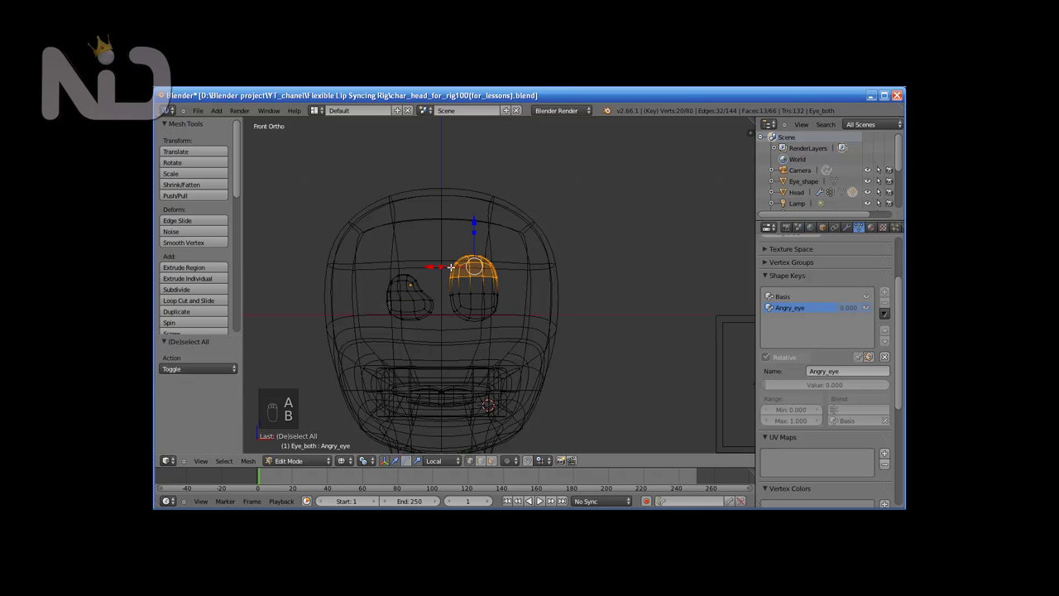
pyautogui.moveTo(446, 262); pyautogui.dragTo(455, 262)
pyautogui.click(434, 263)
pyautogui.click(483, 226)
pyautogui.moveTo(439, 272); pyautogui.dragTo(436, 274)
pyautogui.press('z')
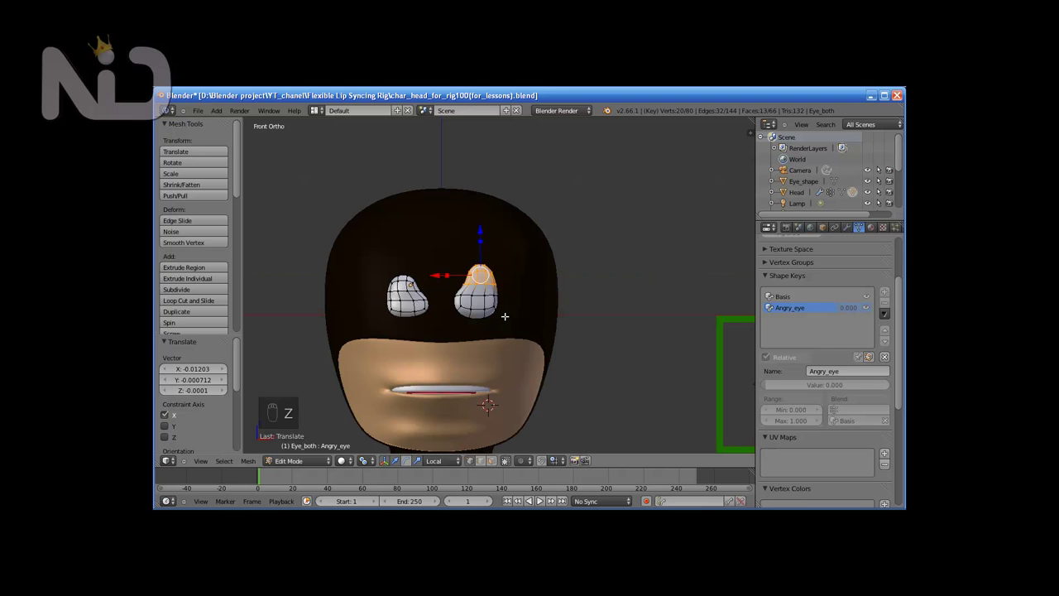
pyautogui.press('Tab')
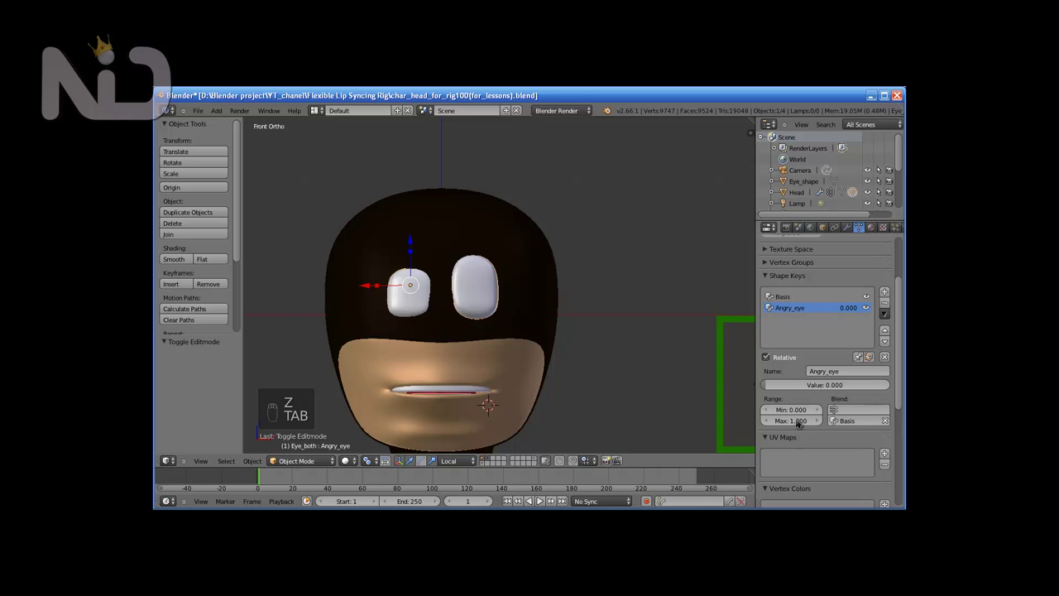
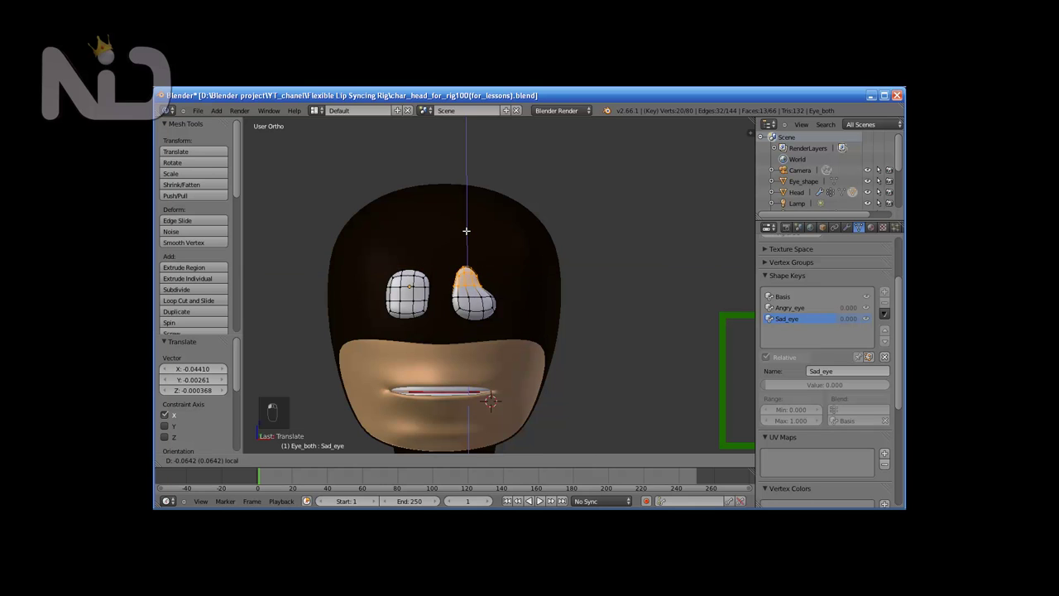
# Step: In wireframe, box-select the eye tops and droop them for Sad_eye, then leave edit mode
pyautogui.press('z')
pyautogui.press('a')
pyautogui.press('b')
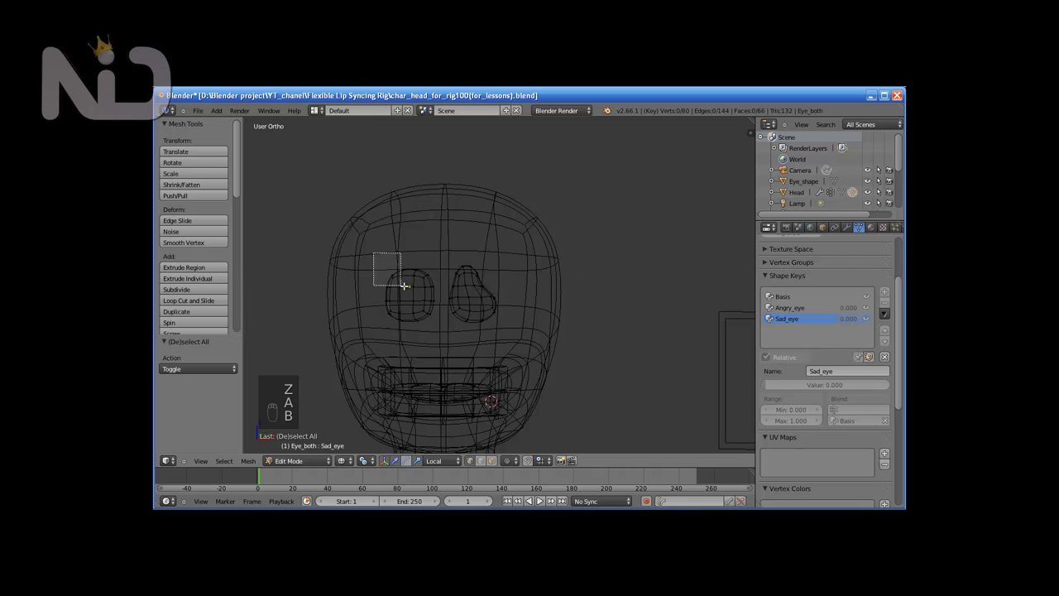
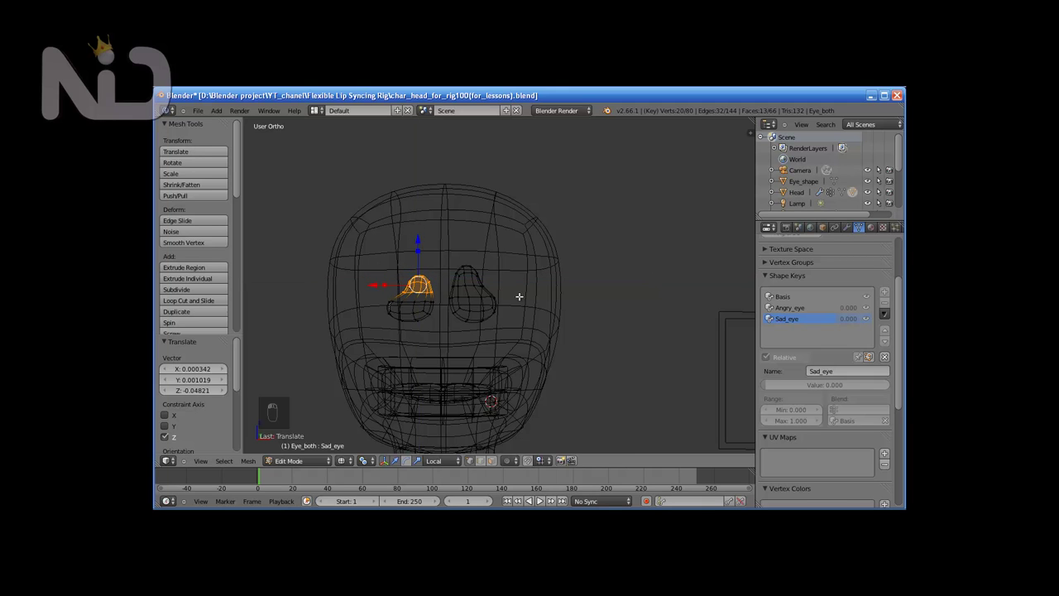
pyautogui.press('Tab')
pyautogui.press('z')
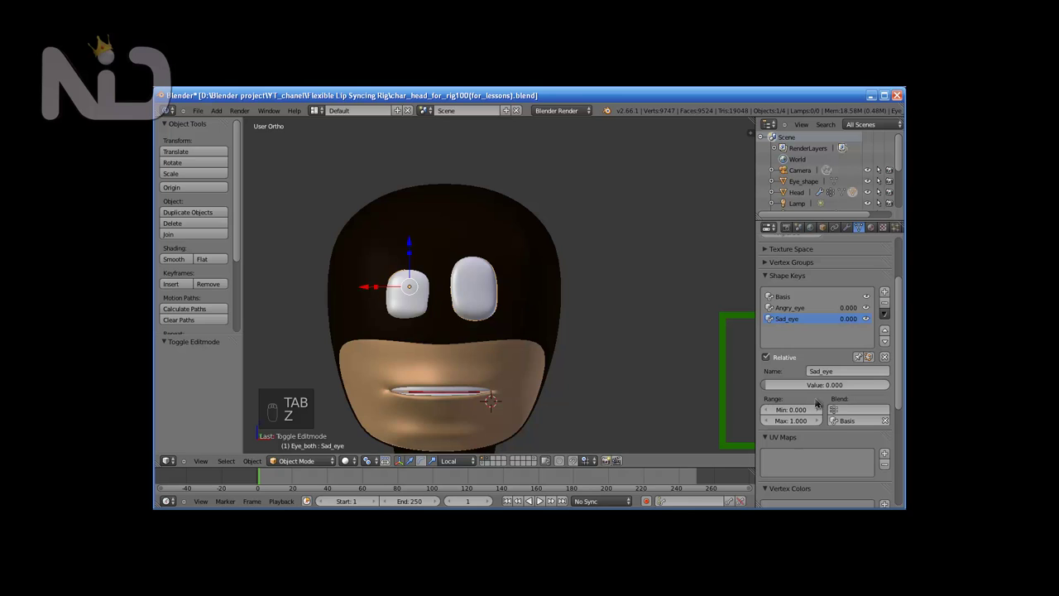
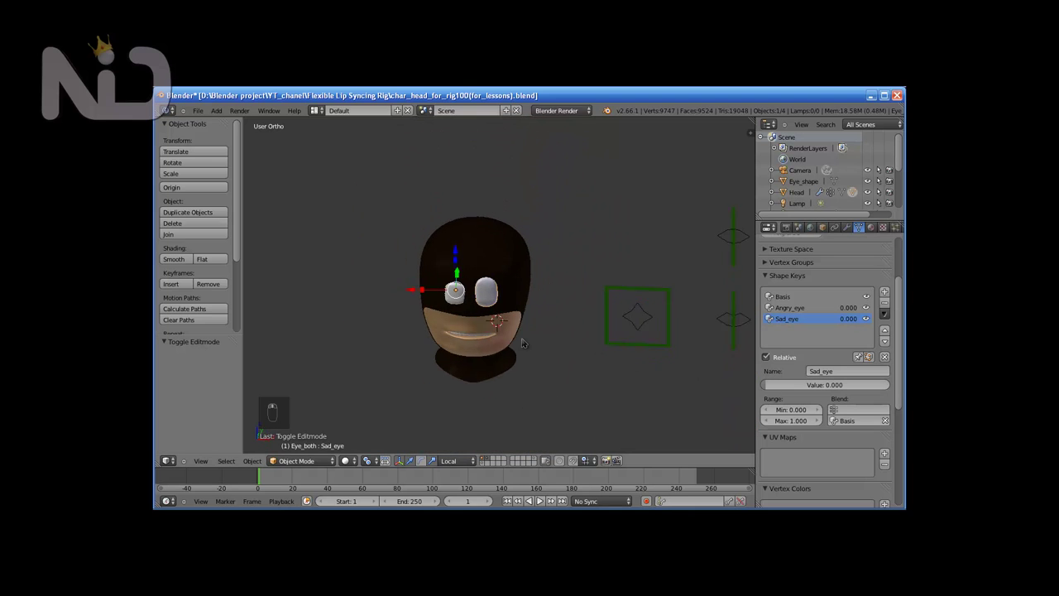
# Step: Switch to front orthographic view of the head and its bone controls
pyautogui.press('KP_1')
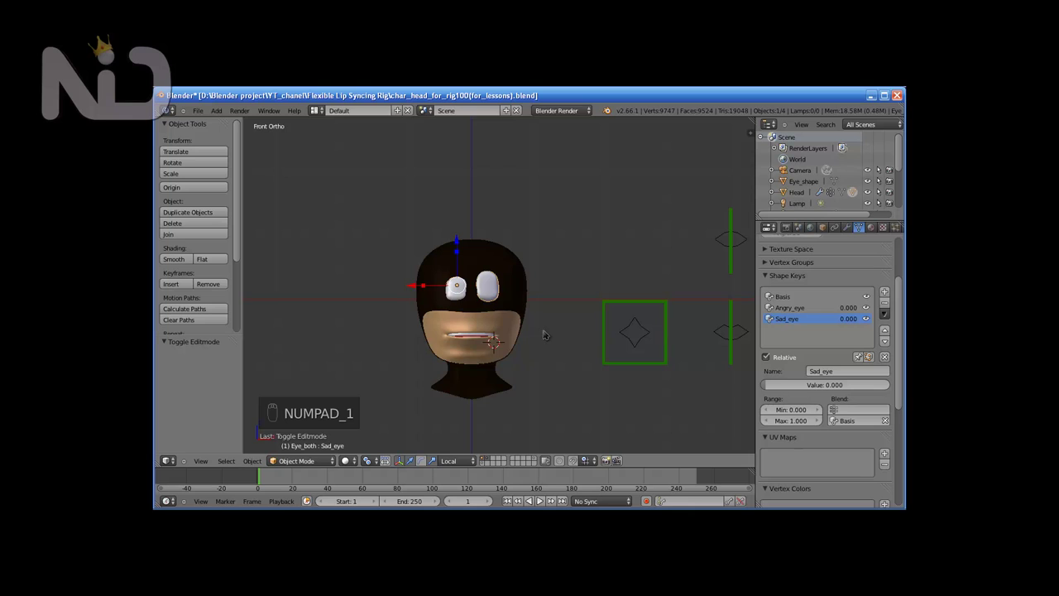
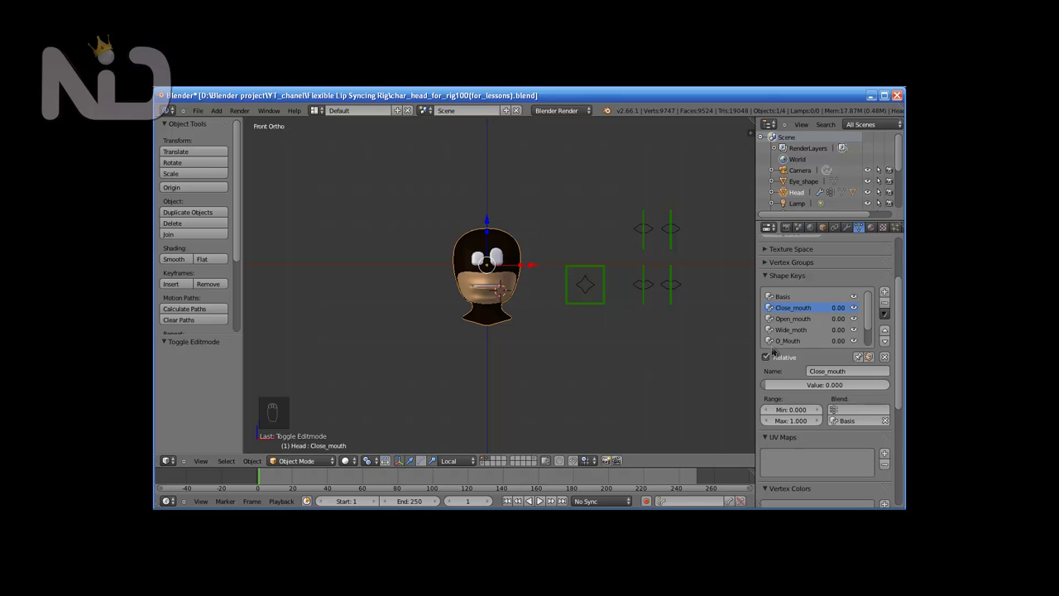
# Step: Switch the workspace to set up a driver on the Close_mouth shape key value
pyautogui.press('alt+Tab')
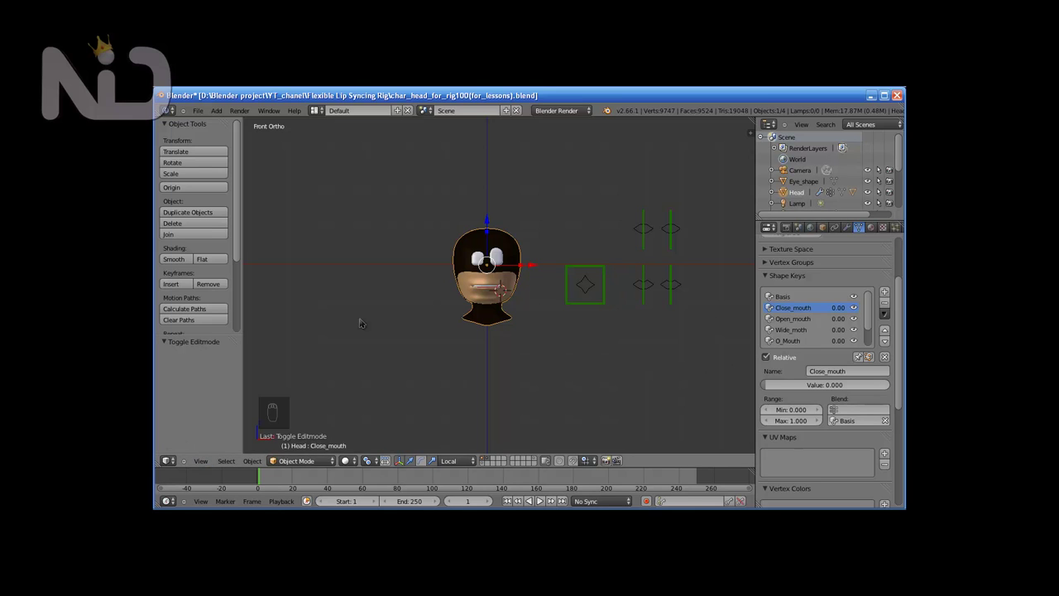
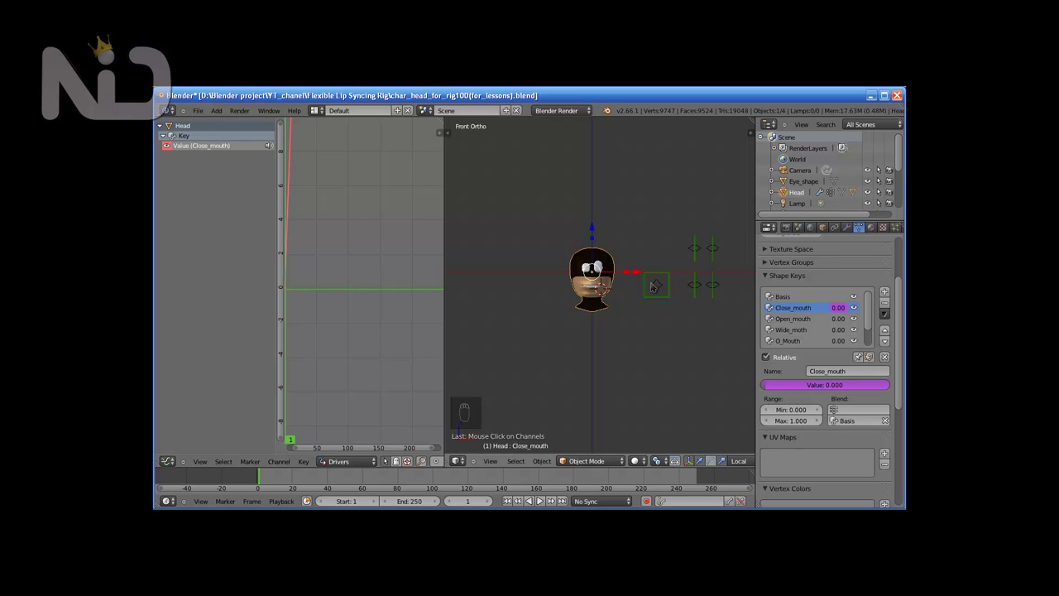
# Step: Show the driver panel and clear the old expression so it can read var from Moth_bone's local X location
pyautogui.press('n')
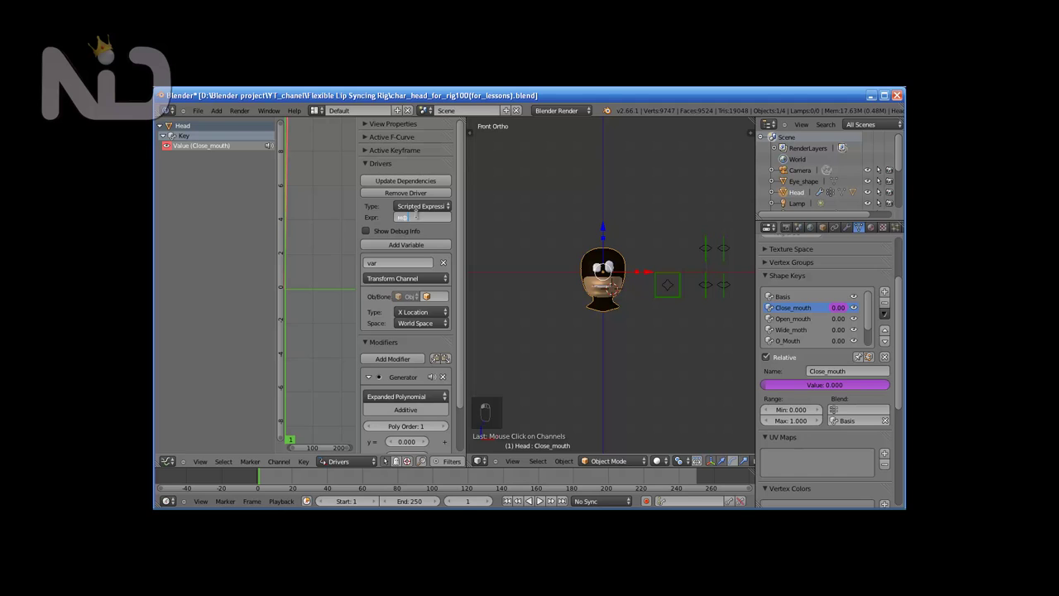
pyautogui.press('BackSpace')
pyautogui.press('BackSpace')
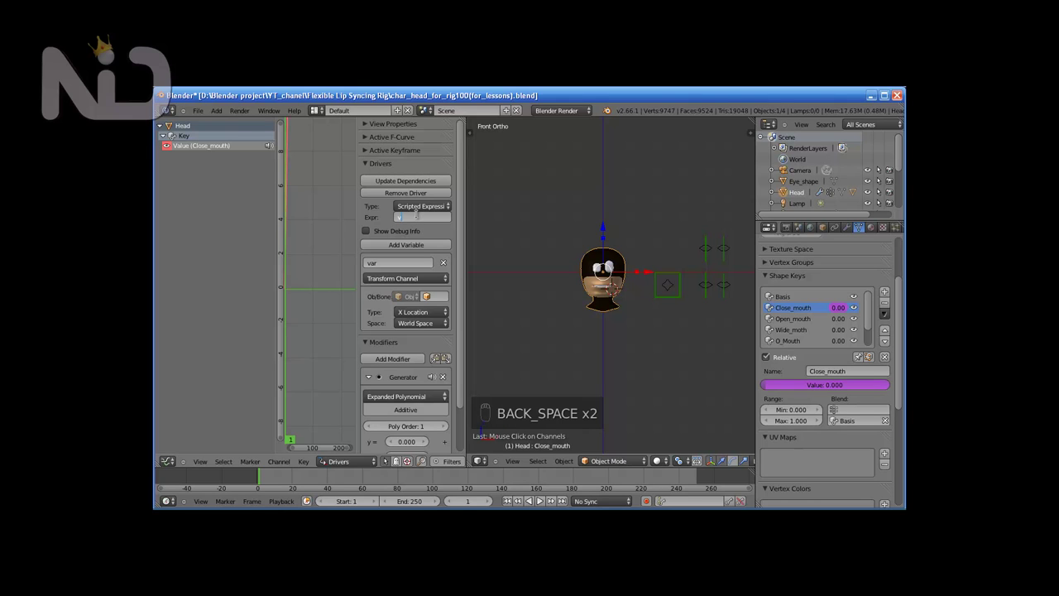
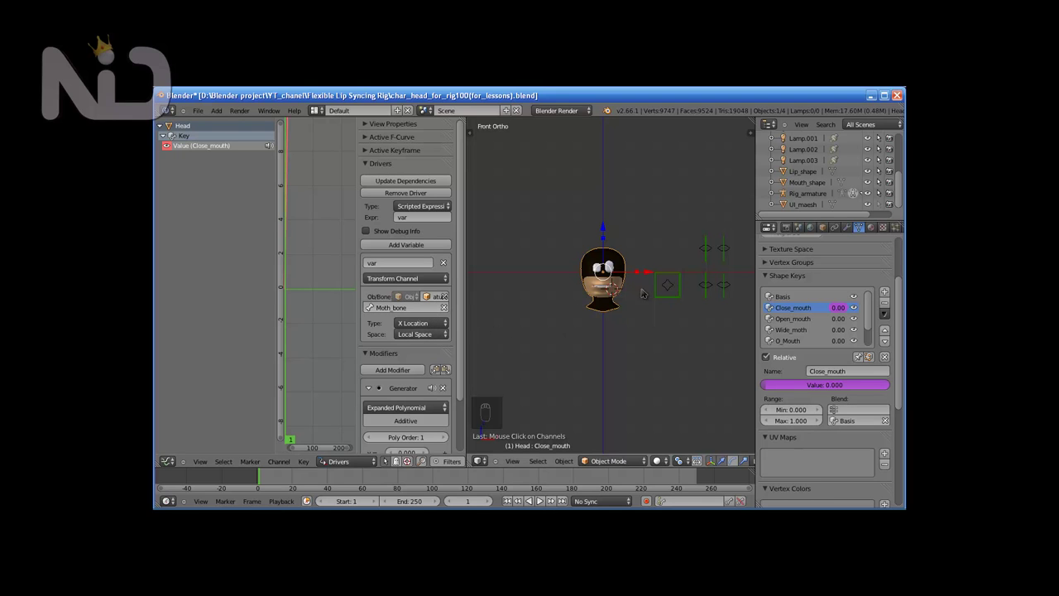
# Step: Maximize the 3D view so the front view of the head fills the window
pyautogui.press('shift+space')
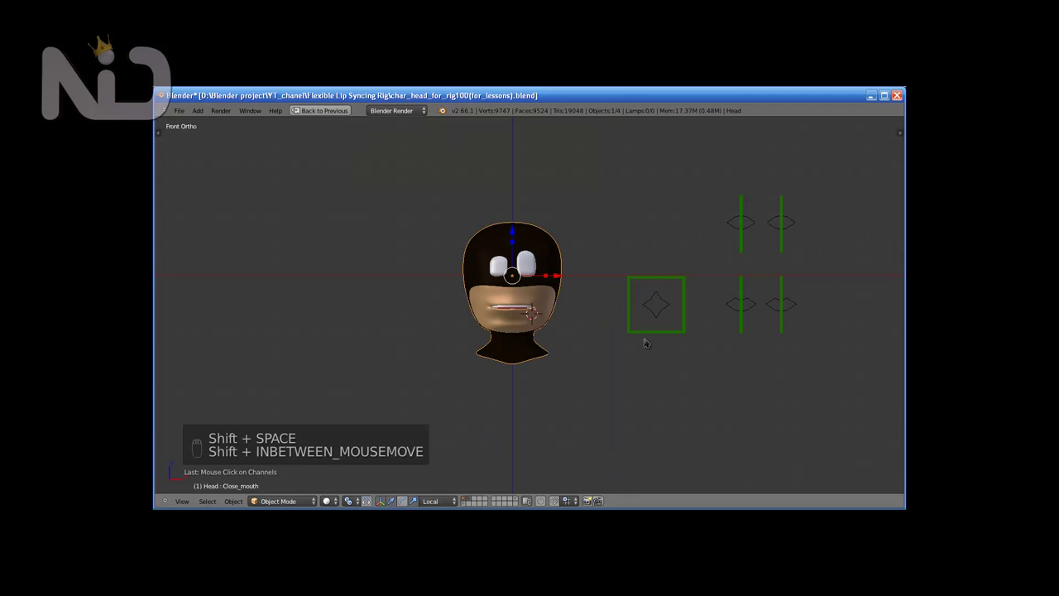
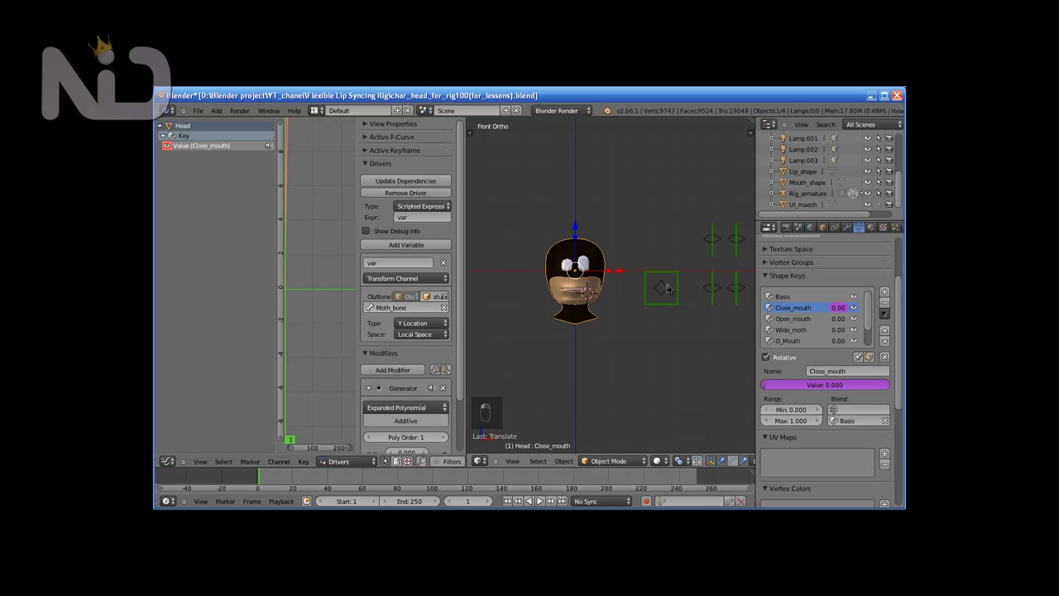
# Step: Enlarge the 3D view to check the mouth control, then restore the normal layout
pyautogui.press('shift+space')
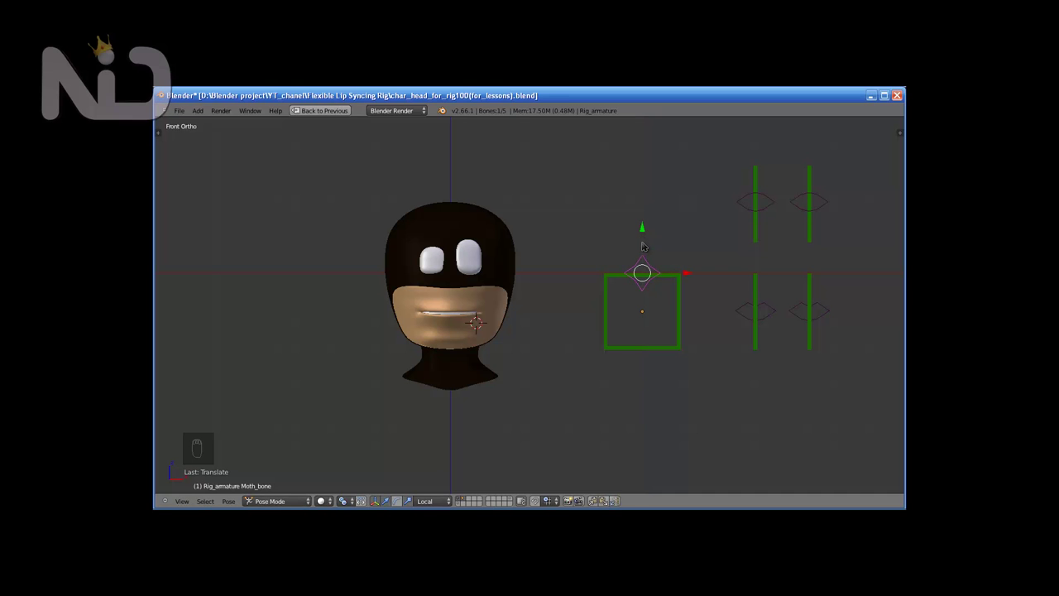
pyautogui.press('alt+g')
# Step: Enlarge the 3D view to test the Close_mouth driver now reading var*2
pyautogui.press('shift+space')
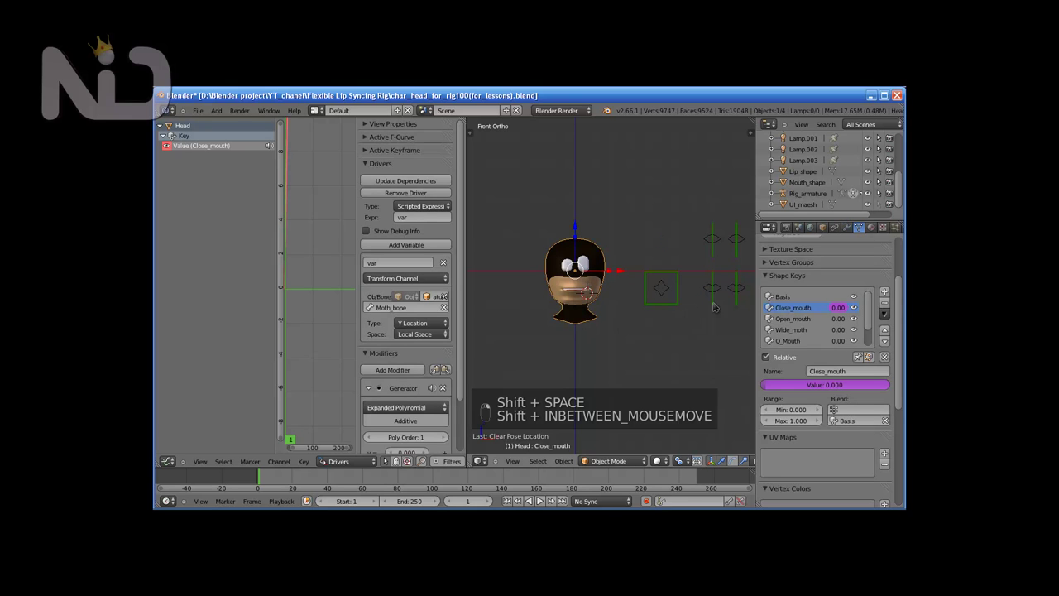
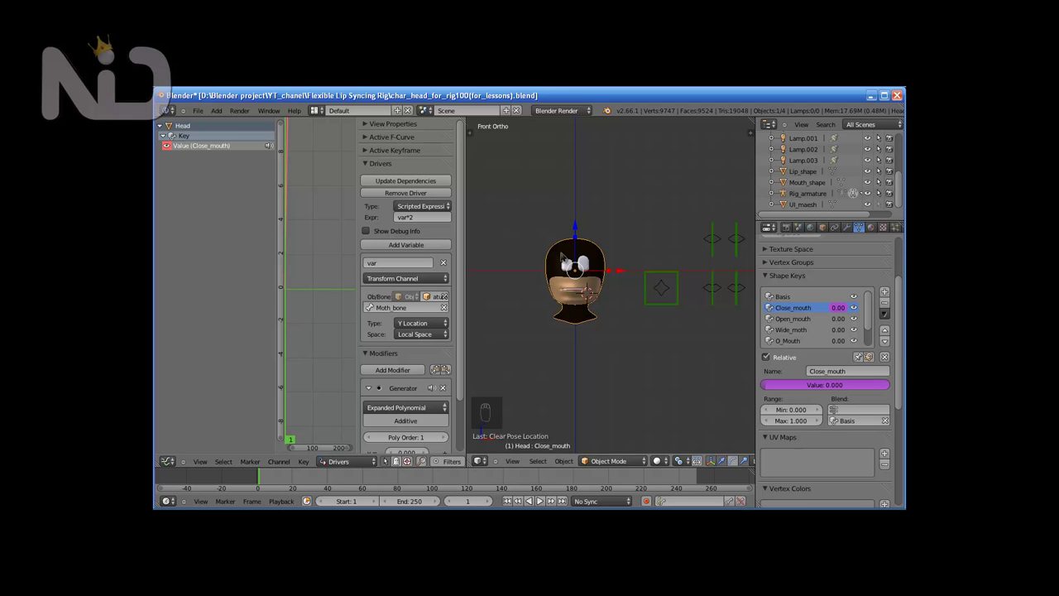
# Step: Test the closed-mouth control in the enlarged view before adding the Open_mouth -var*2 driver
pyautogui.press('shift+space')
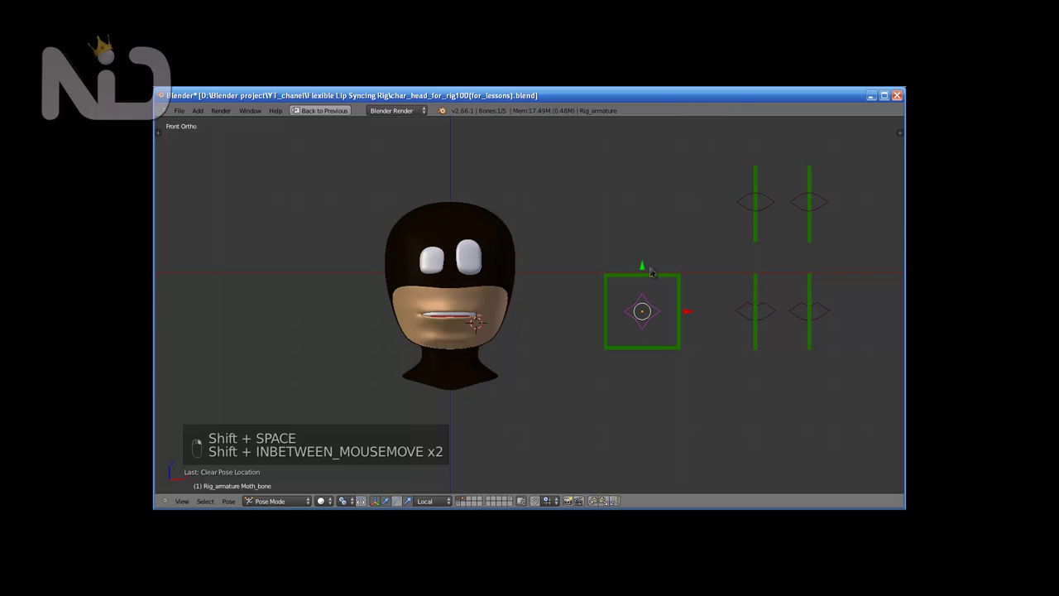
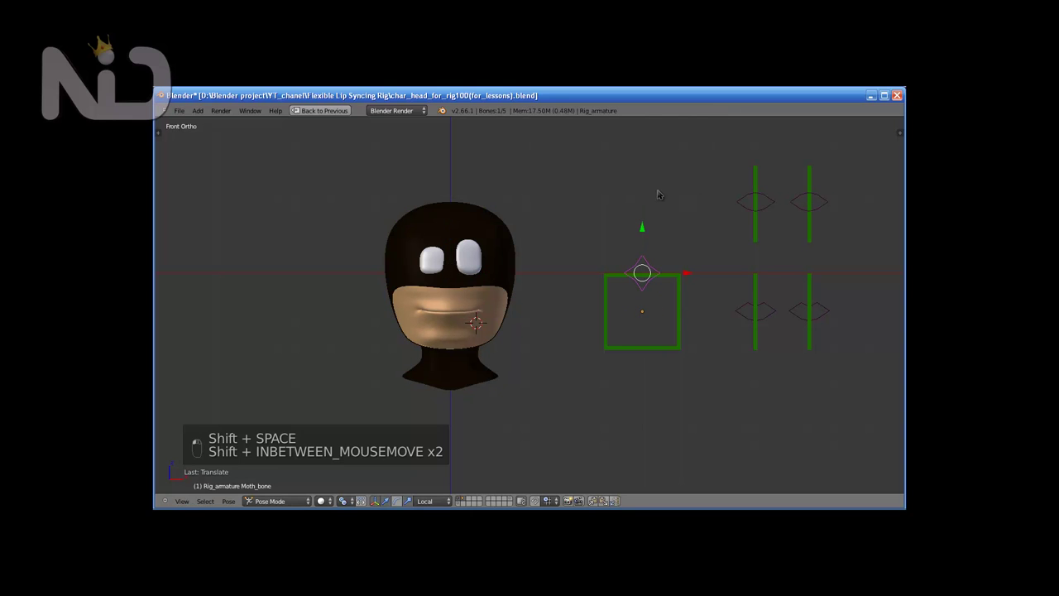
pyautogui.press('alt+g')
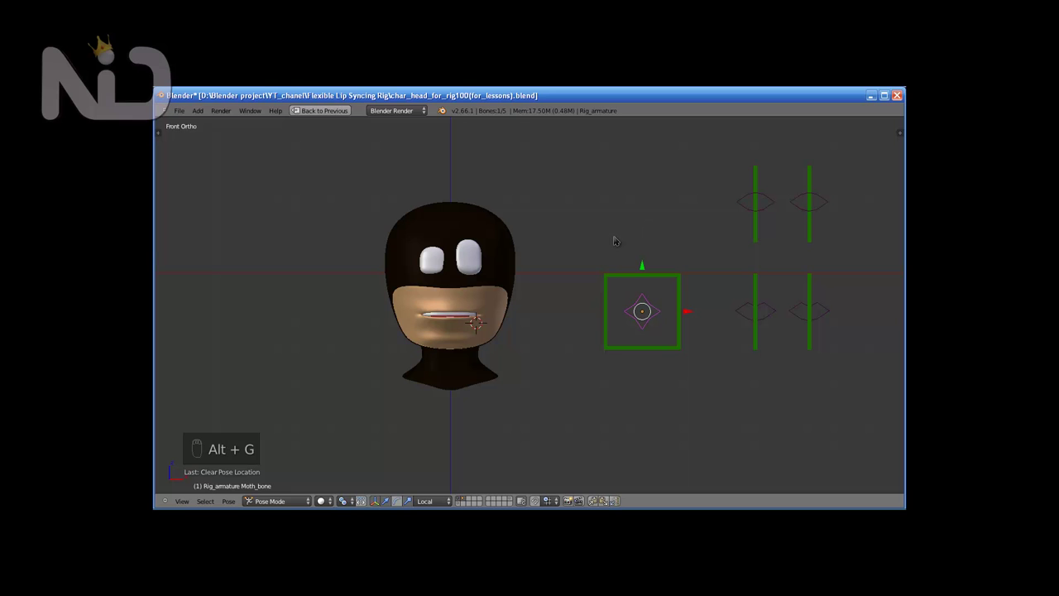
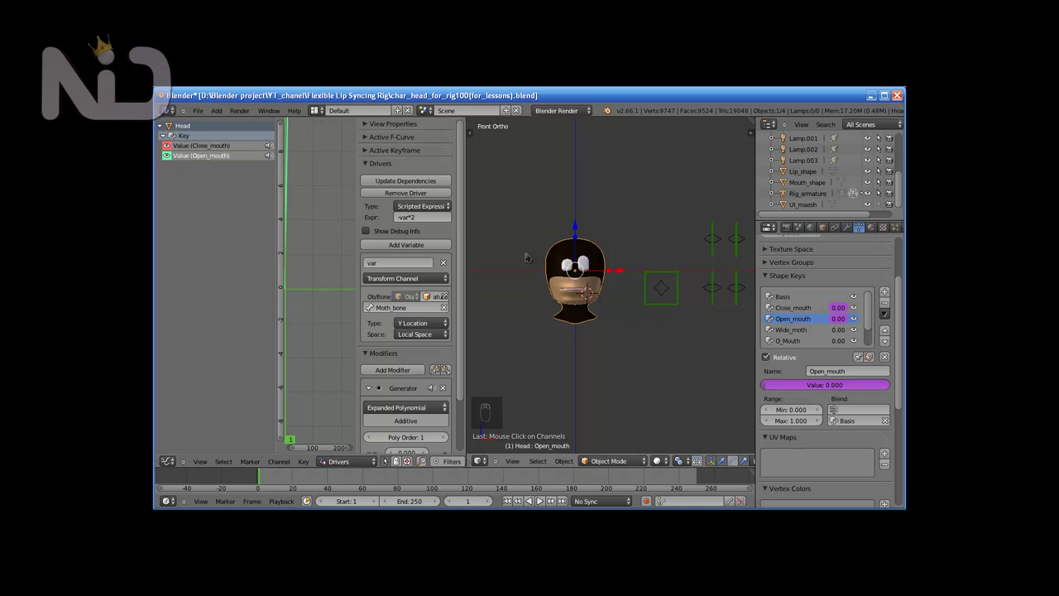
pyautogui.press('shift+space')
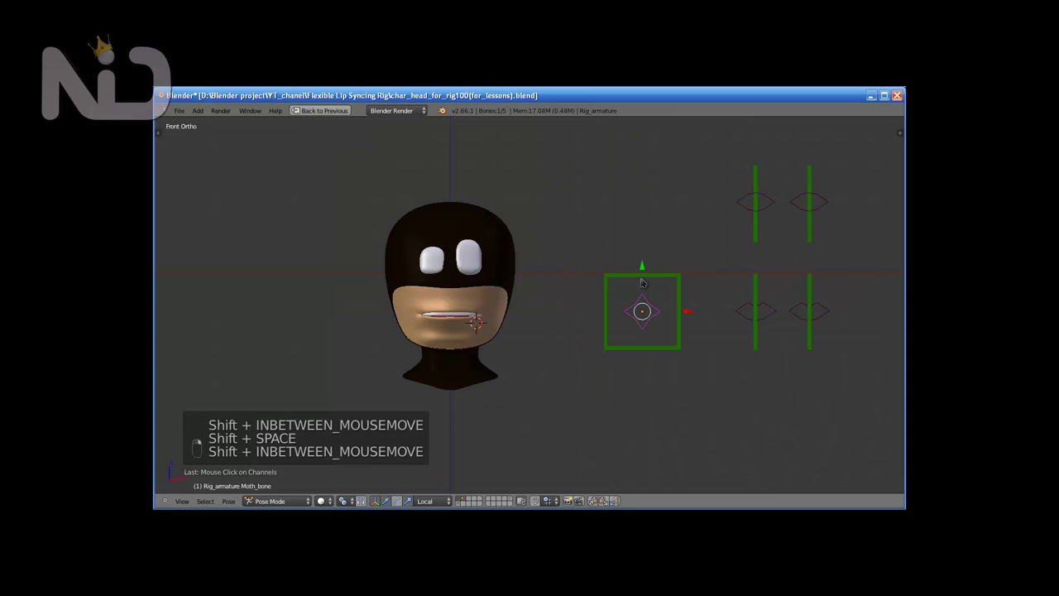
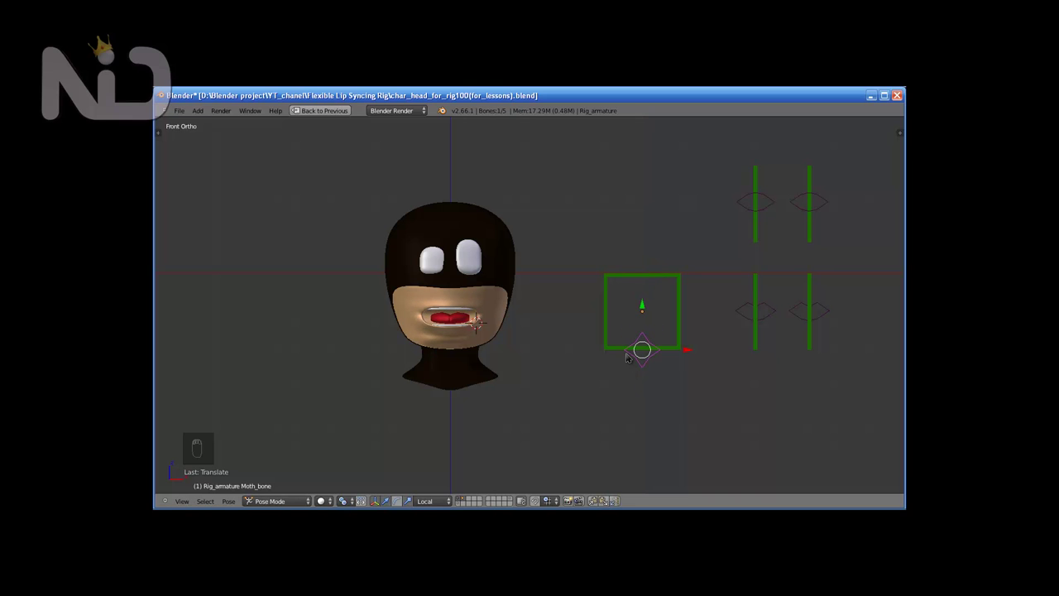
pyautogui.press('shift+space')
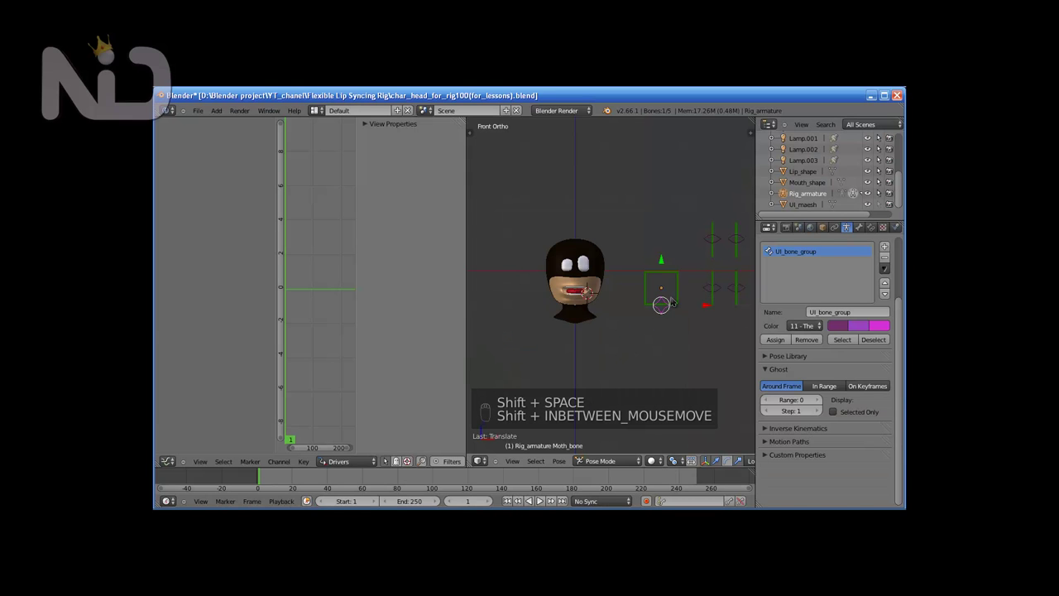
# Step: Return to the drivers to add Wide_moth on Moth_bone X Location var*2, then enlarge the view
pyautogui.press('alt+g')
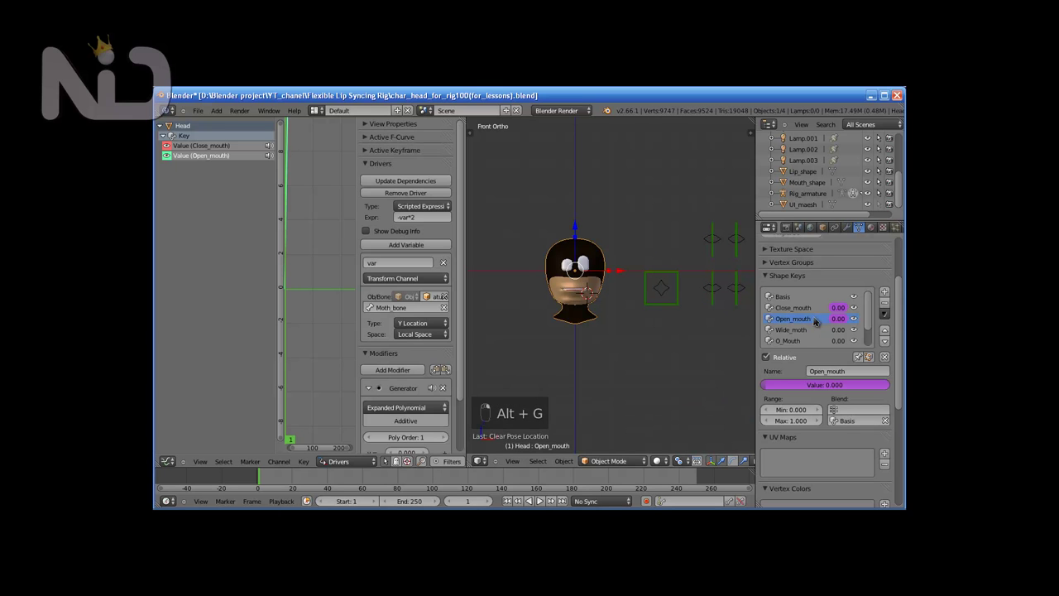
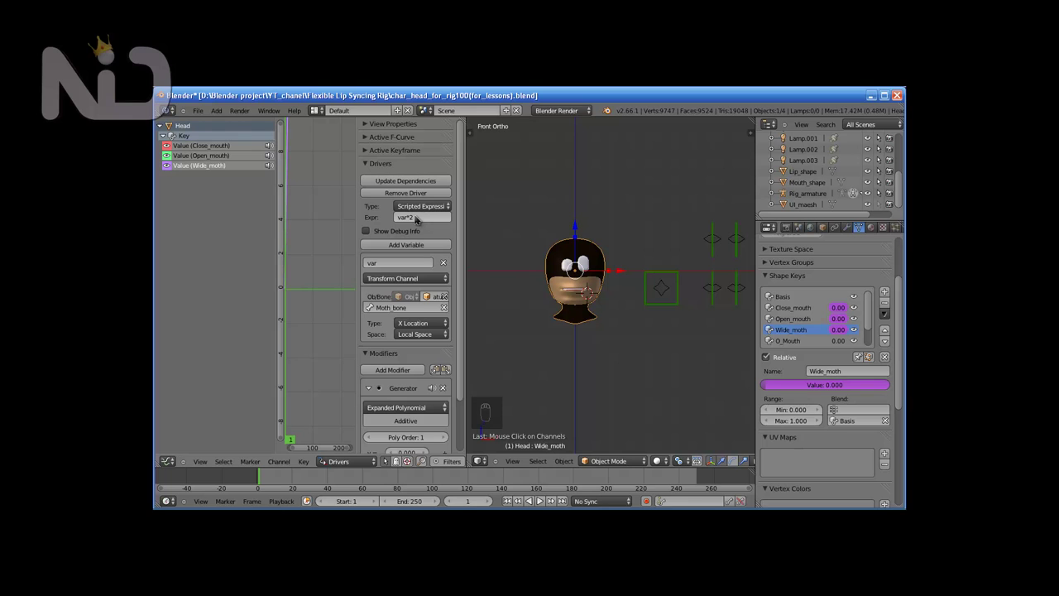
pyautogui.press('shift+space')
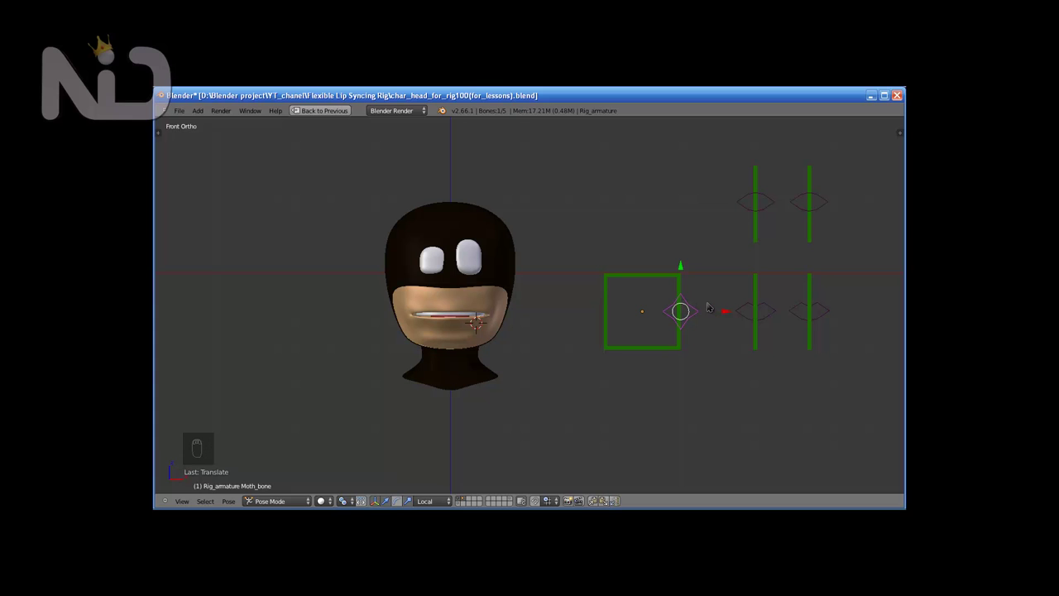
# Step: Move the mouth control left and right in the enlarged view to test the O and wide shapes
pyautogui.press('alt+g')
pyautogui.press('shift+space')
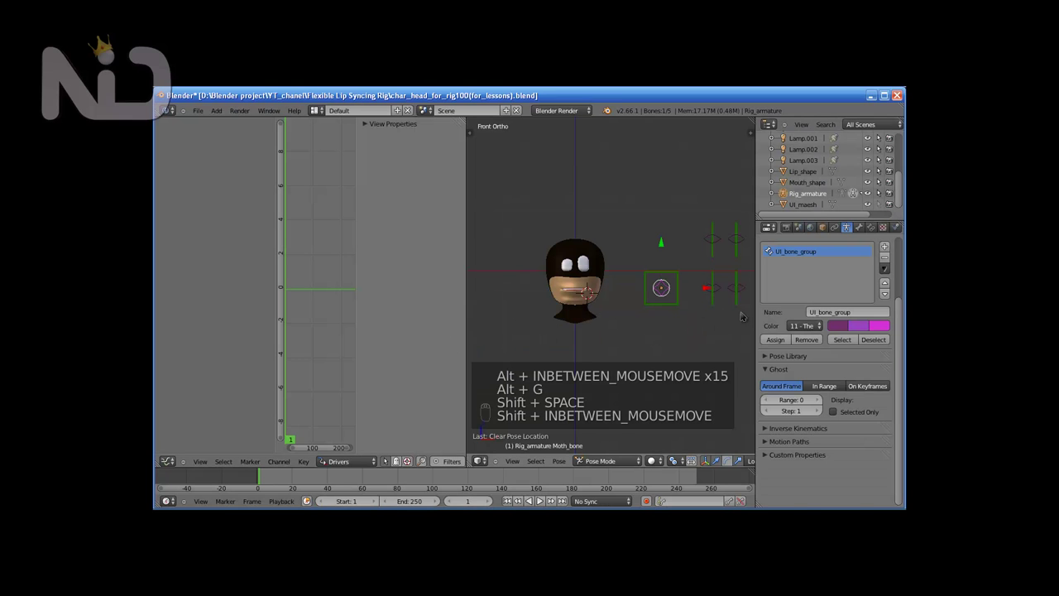
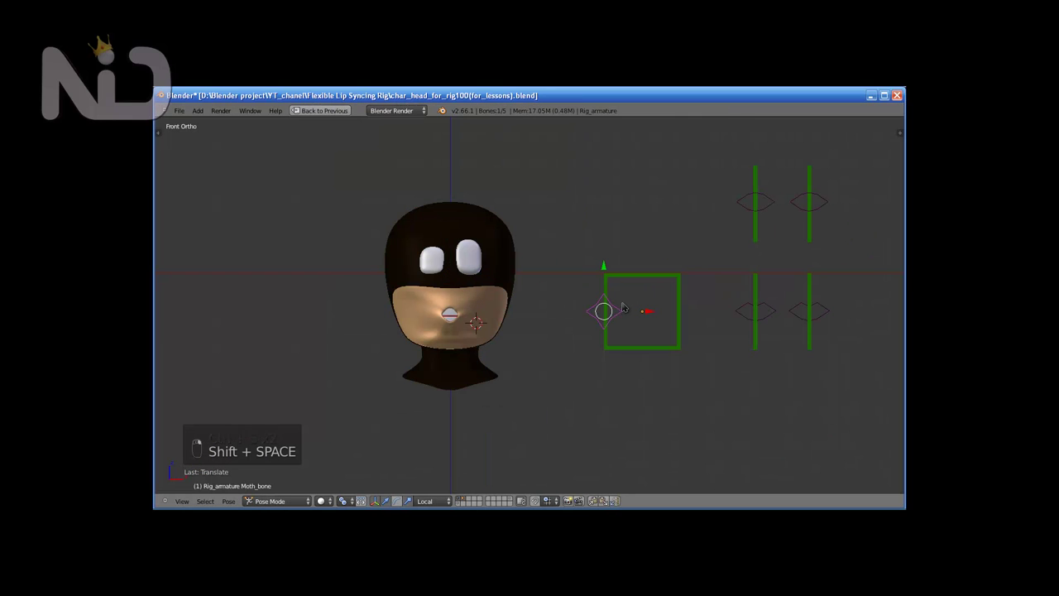
pyautogui.press('alt+g')
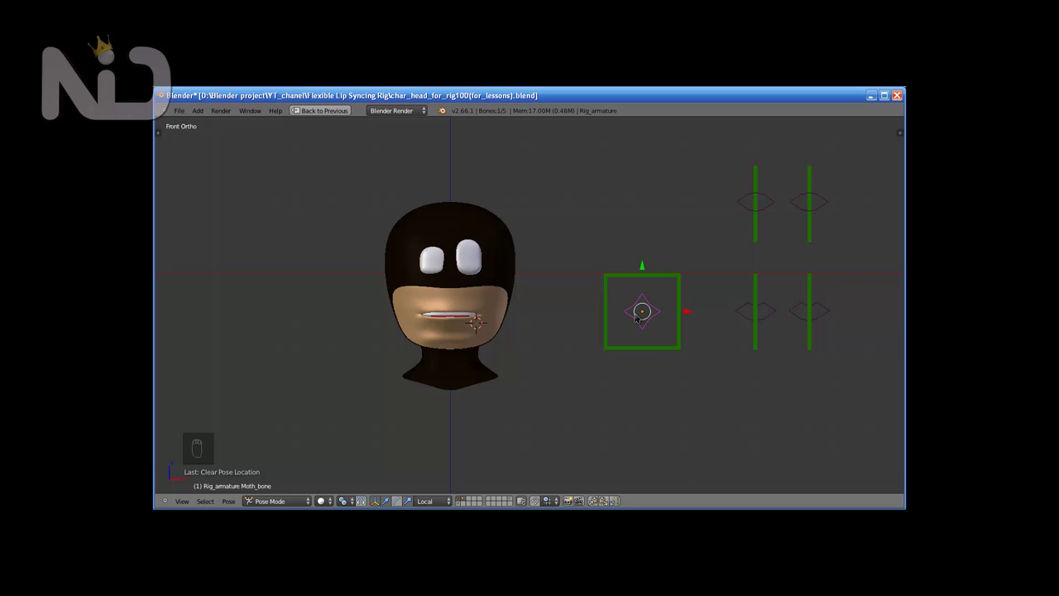
pyautogui.press('g')
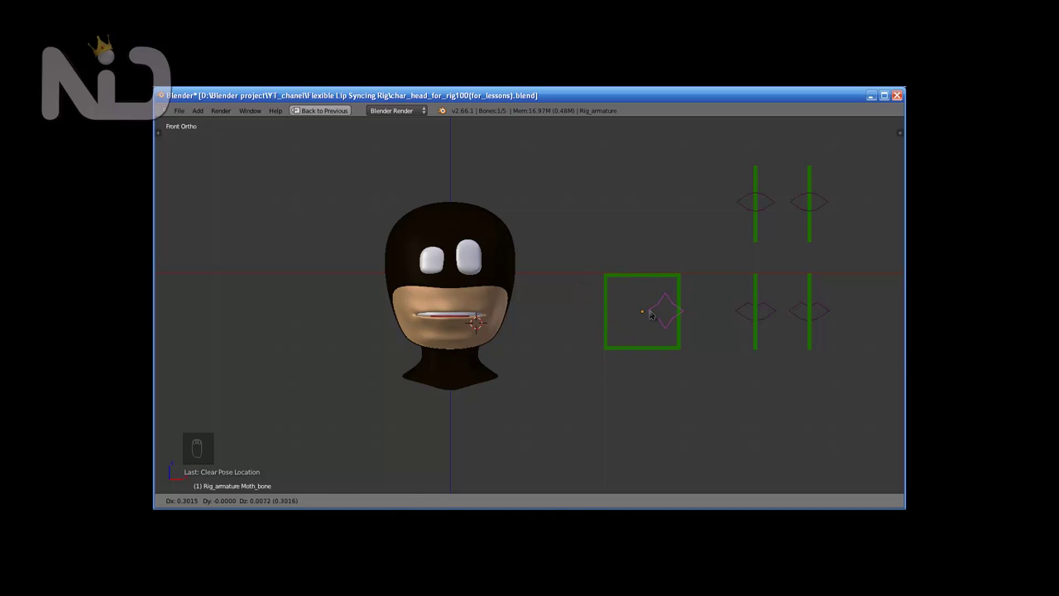
pyautogui.press('shift+space')
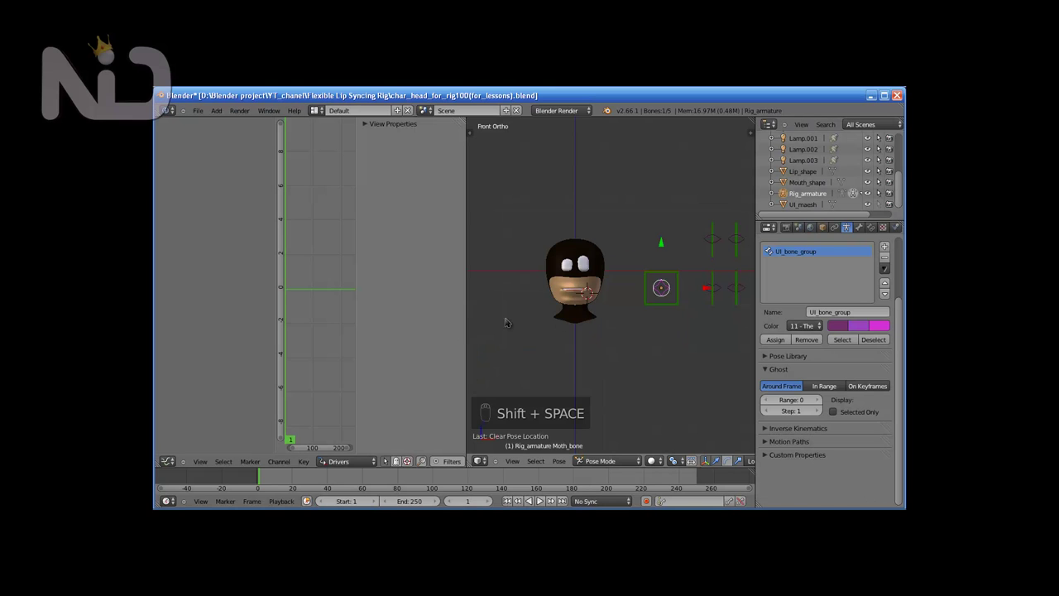
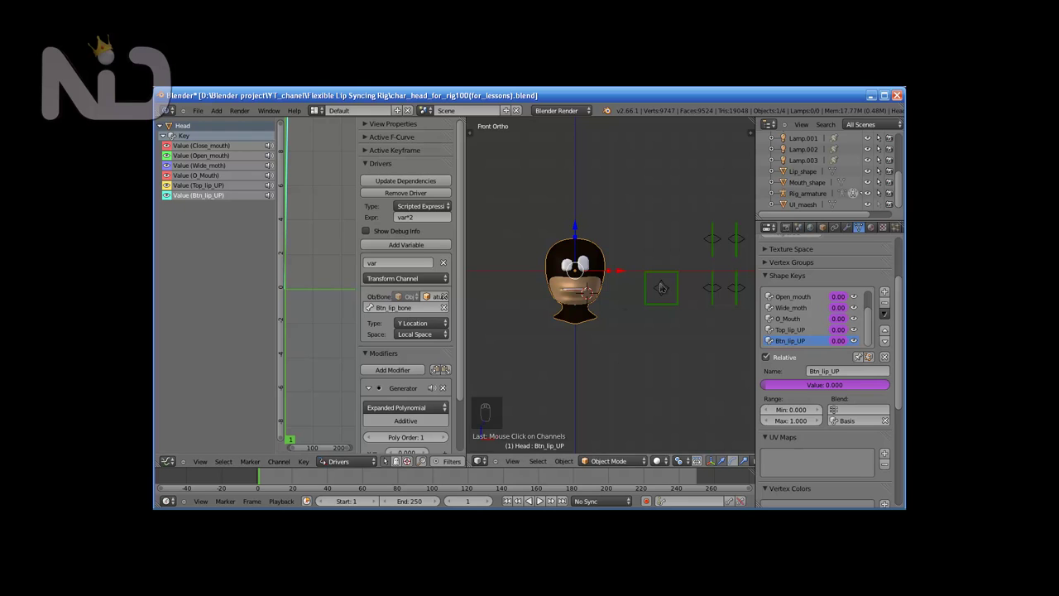
# Step: Test the lip controls in the enlarged view before driving Angry_eye from Angry_sad_bone Y var*2
pyautogui.press('shift+space')
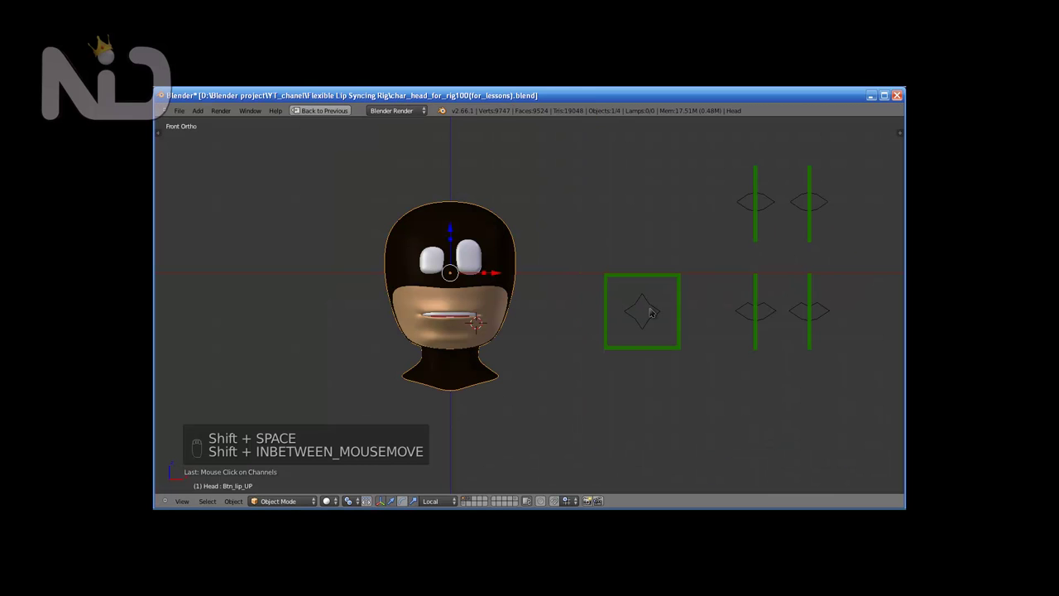
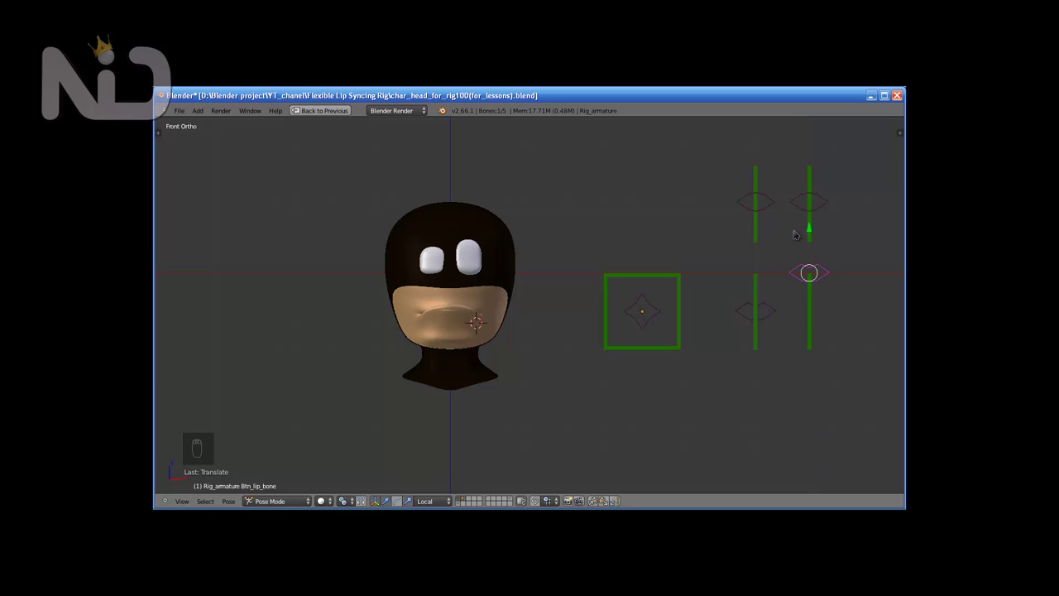
pyautogui.press('alt+g')
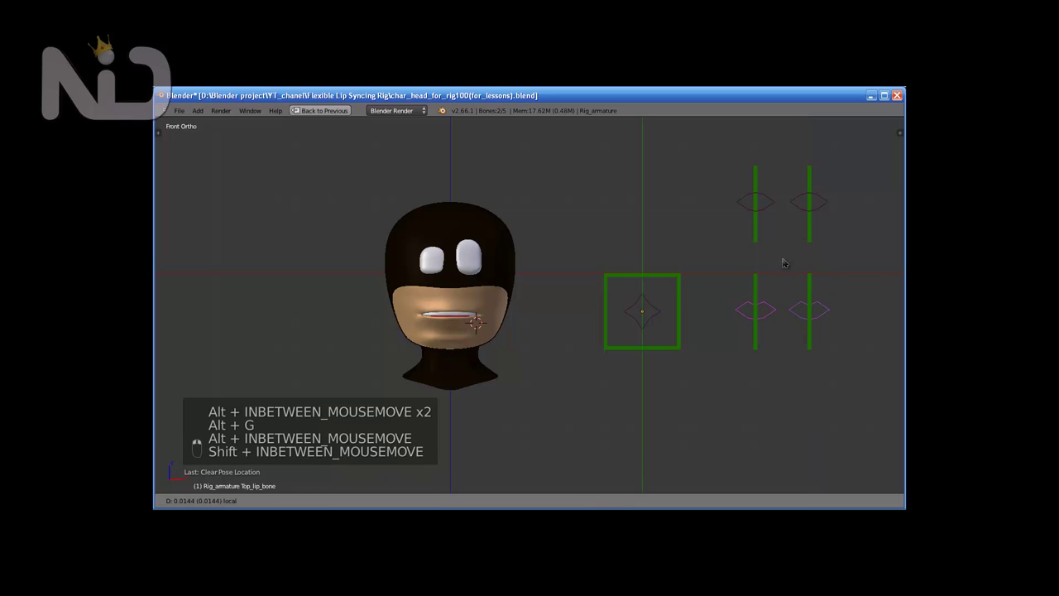
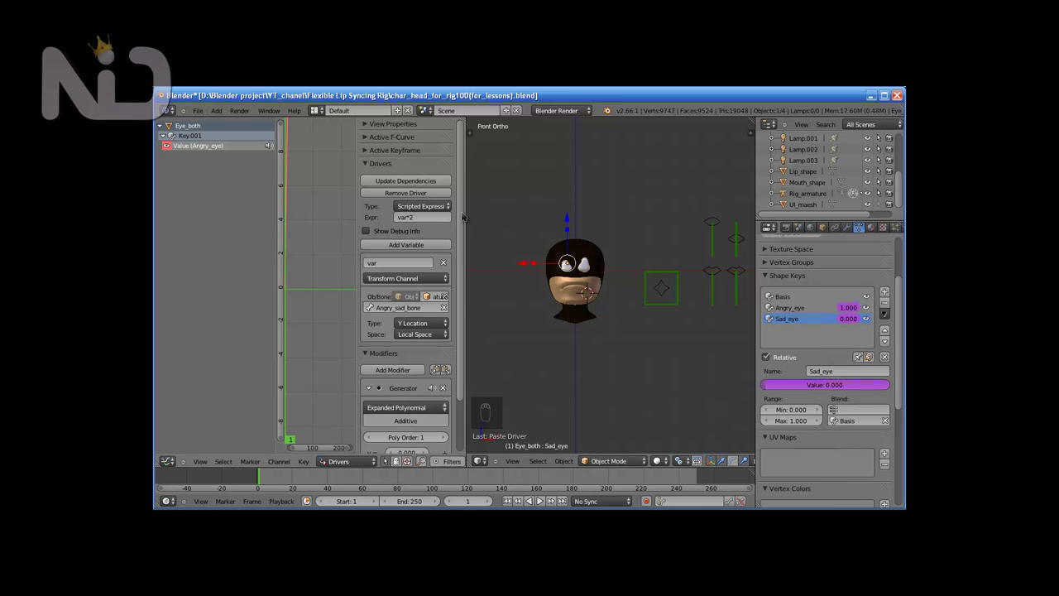
# Step: Scroll the Drivers panel to the Sad_eye variable settings for the -var*2 driver
pyautogui.scroll(-3)
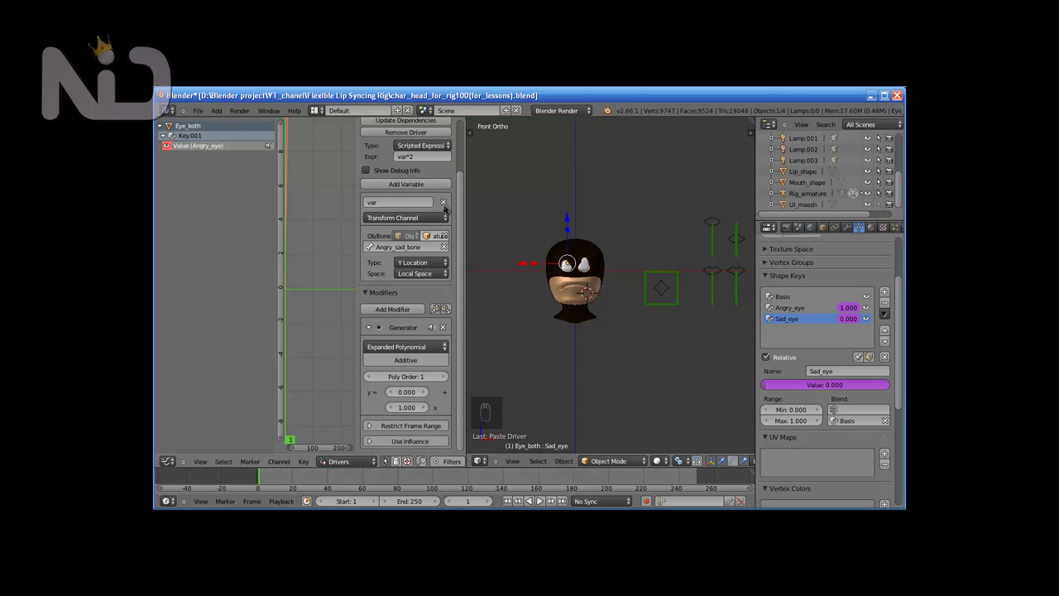
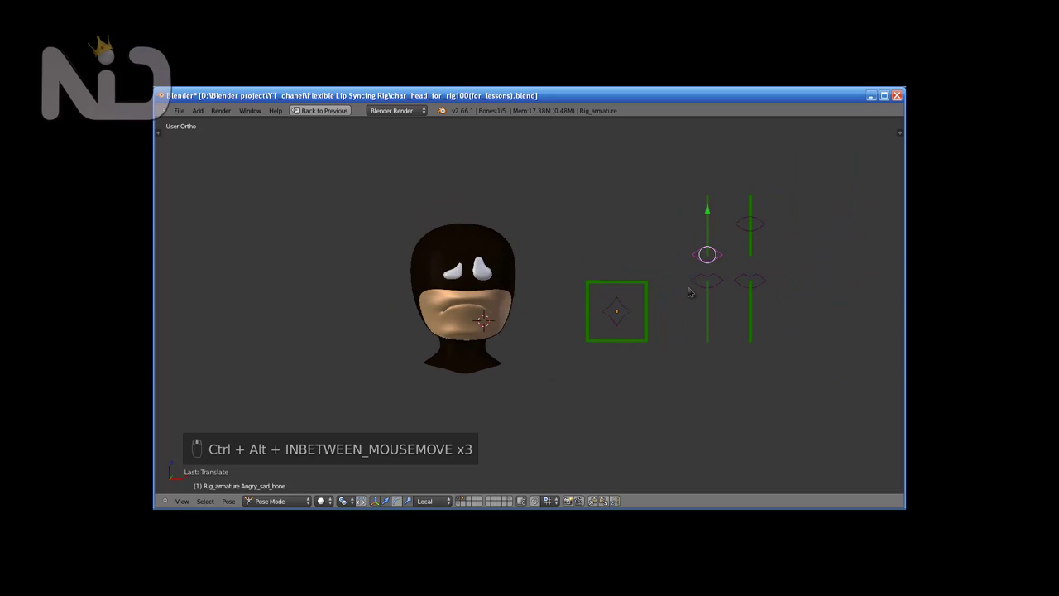
# Step: Restore the full workspace and show the head rig in Front Ortho view
pyautogui.press('shift+space')
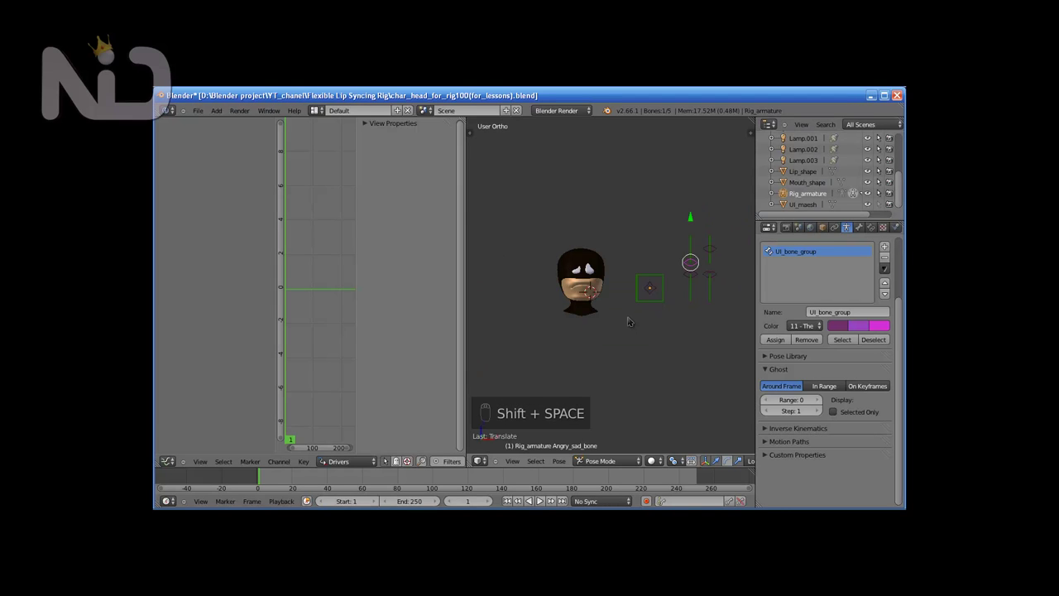
pyautogui.press('KP_1')
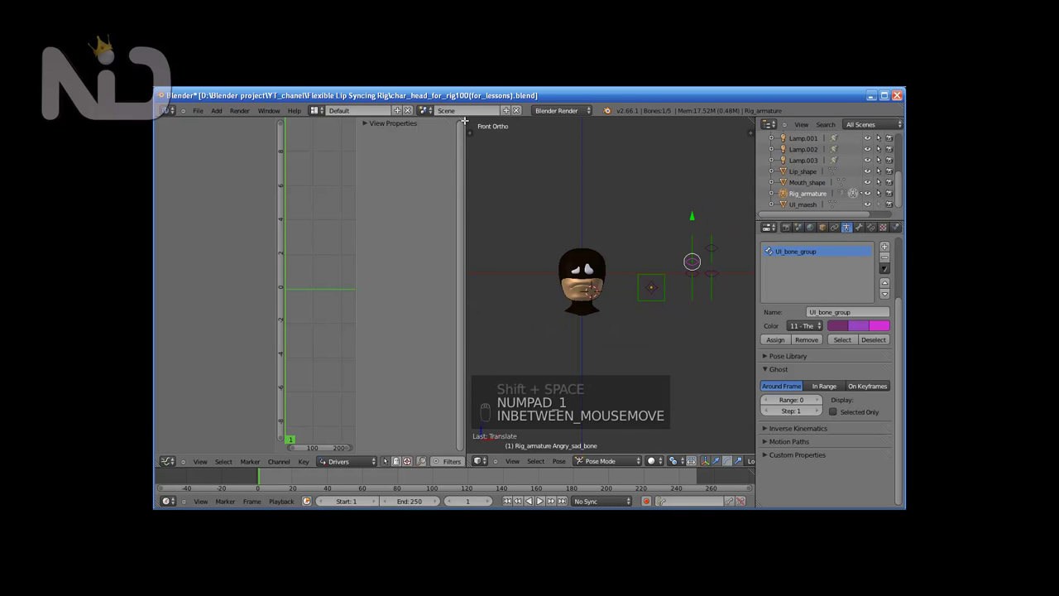